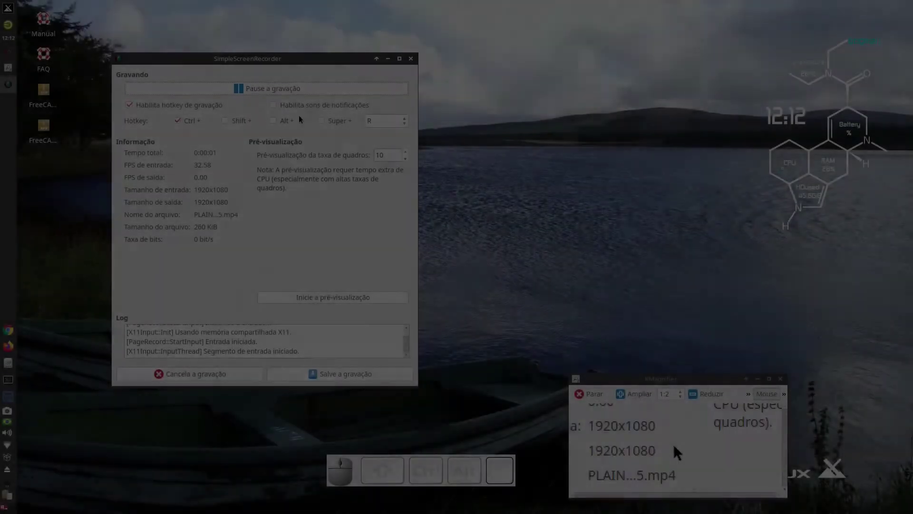
Step: Create a new document in the Part workbench and add a Cube primitive
click(393, 63)
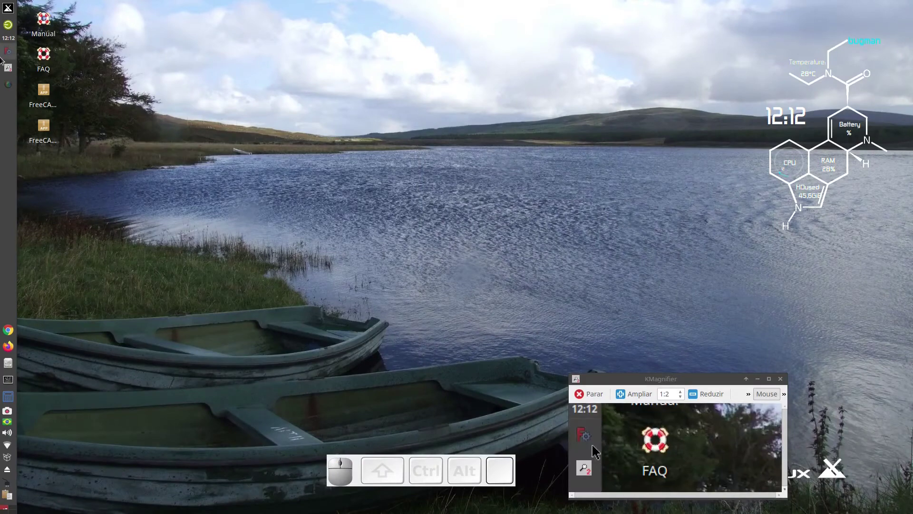
click(8, 57)
click(34, 36)
click(304, 68)
Step: Resize the Cube into a flat plank 140 mm long and wider than the default
click(378, 256)
key(0)
scroll(down, 3)
click(63, 148)
click(94, 373)
key(0)
click(85, 382)
key(4)
key(0)
click(299, 280)
scroll(down, 3)
scroll(down, 3)
scroll(up, 3)
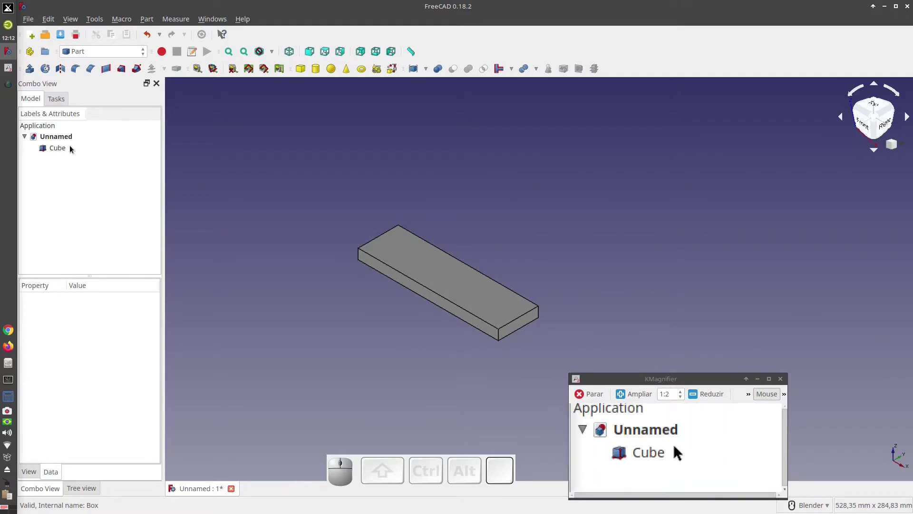
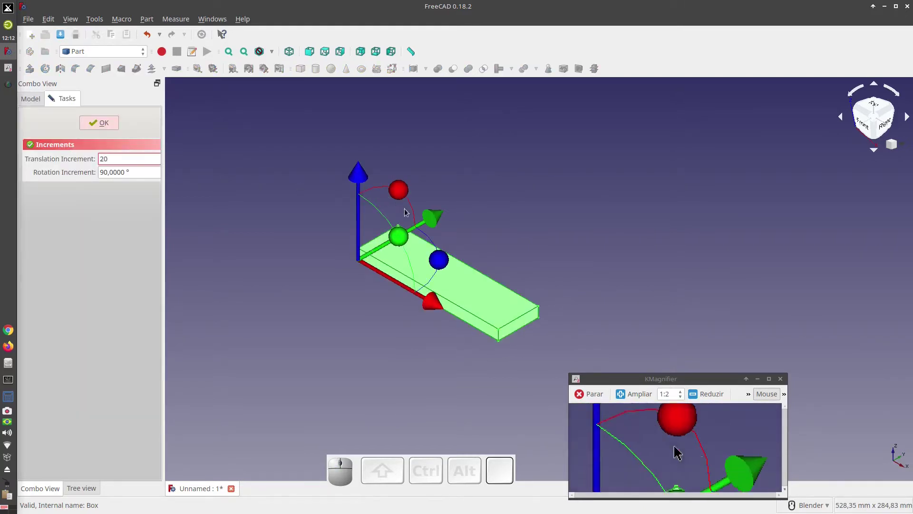
Step: Shift the bar along its length with the Transform dragger and finish the move
drag(433, 216, 390, 264)
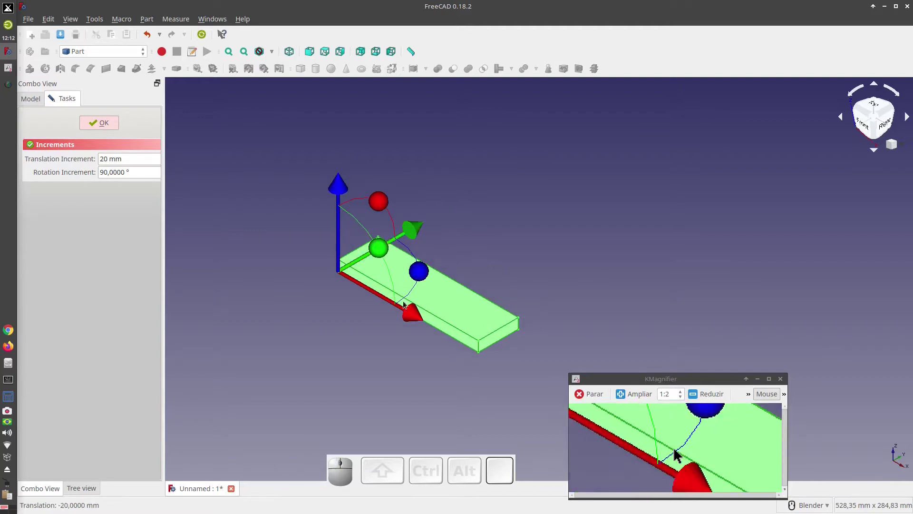
drag(409, 316, 176, 172)
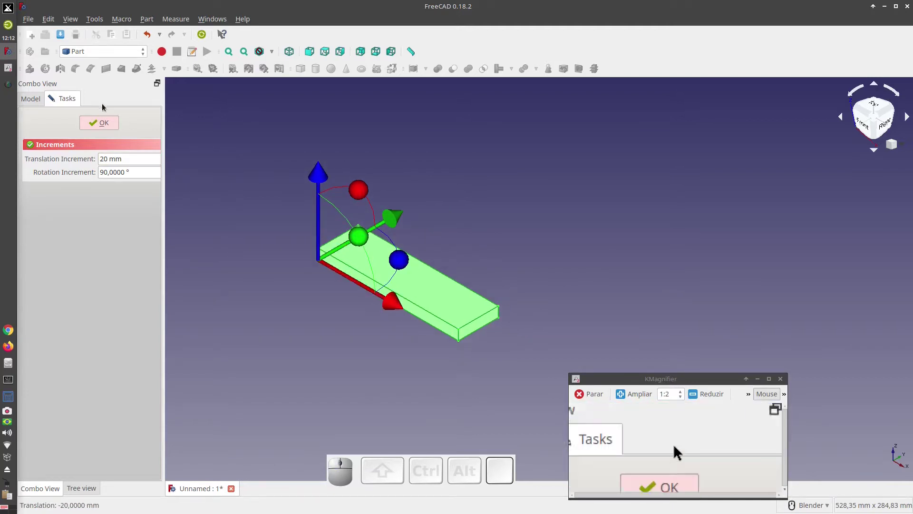
click(105, 121)
click(186, 142)
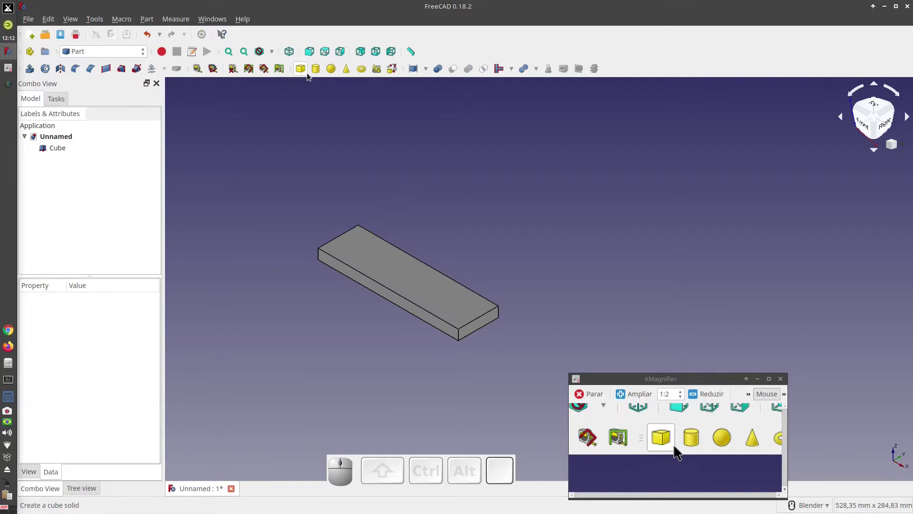
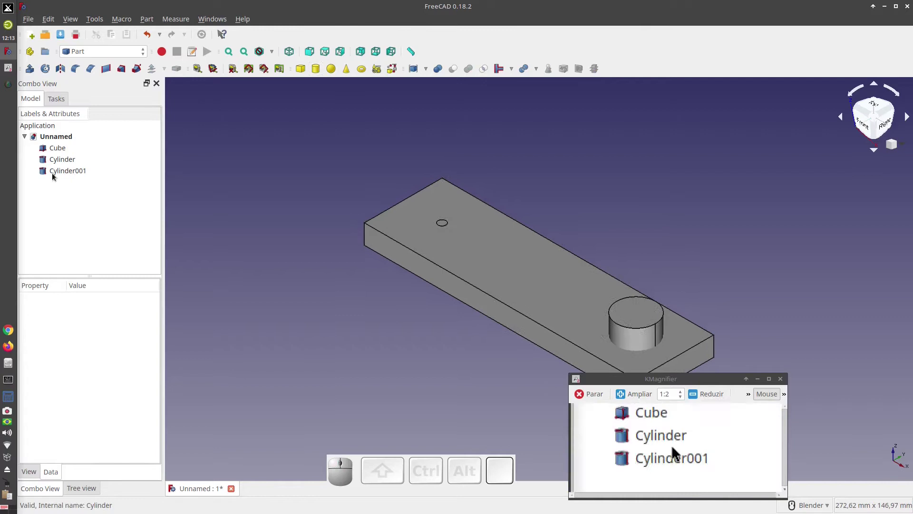
Step: Give Cylinder001 a 15 mm radius and 100 mm height to form the tall post
click(58, 172)
click(96, 372)
key(1)
key(5)
click(91, 382)
key(1)
key(0)
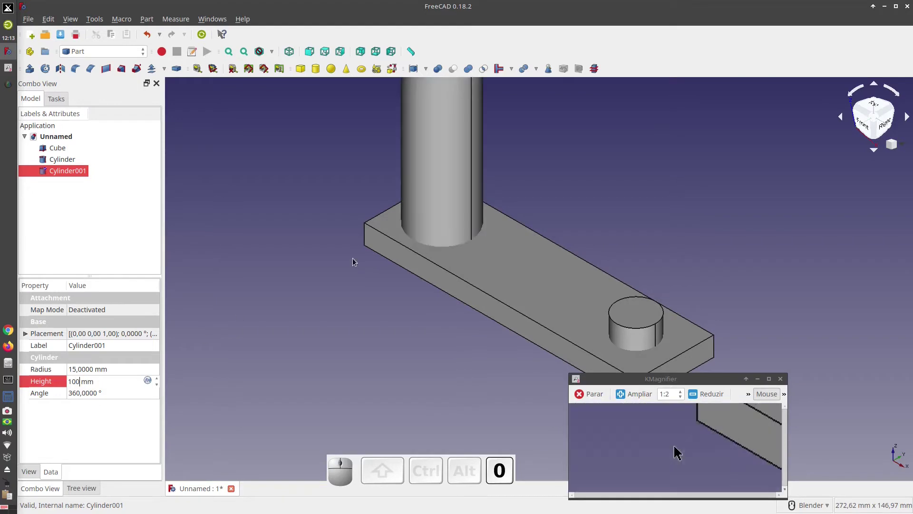
click(331, 268)
scroll(down, 3)
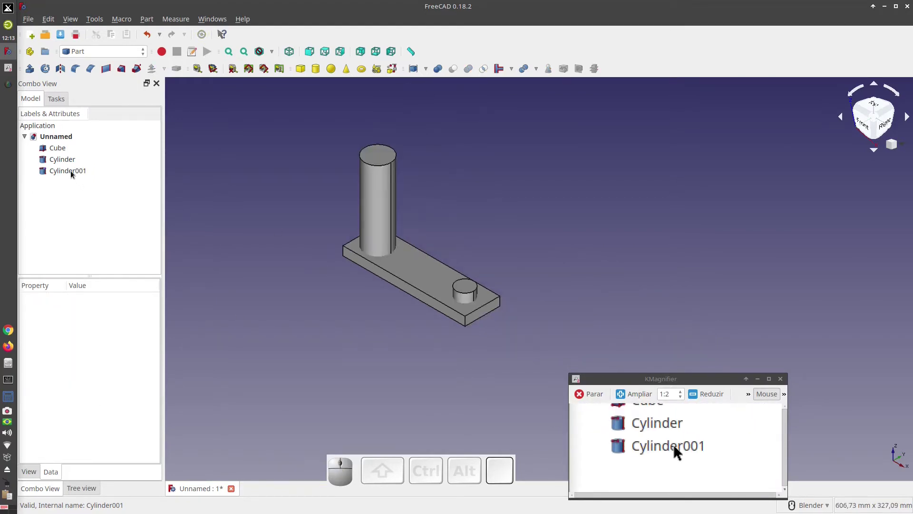
Step: Flip Cylinder001 180° to hang flush below the bar and show the model in wireframe
click(74, 174)
drag(420, 188, 116, 203)
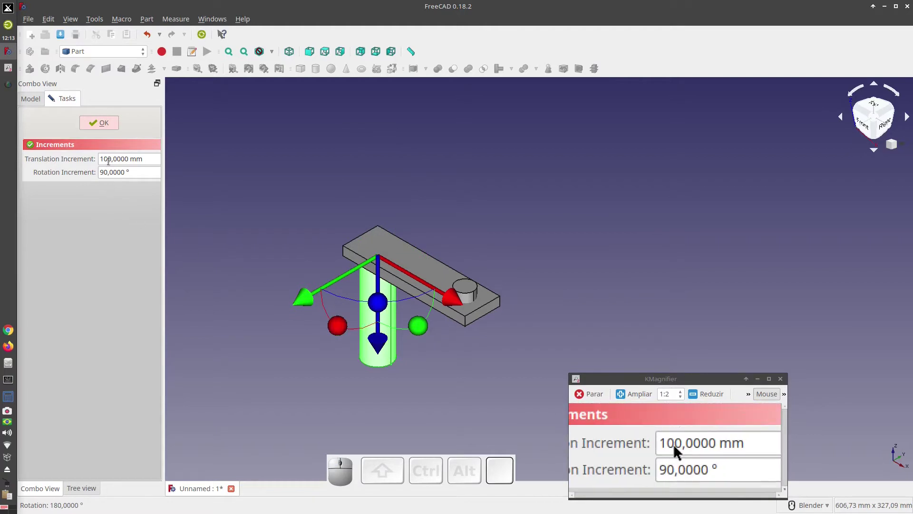
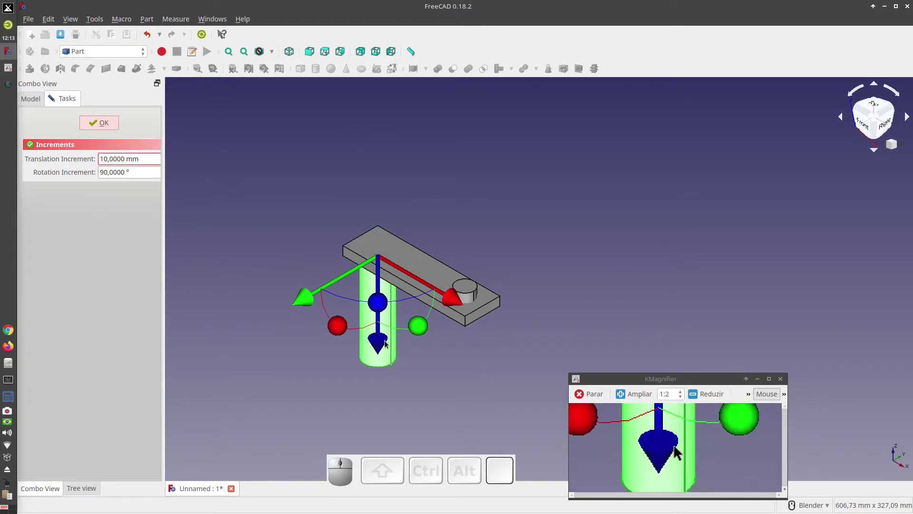
drag(385, 343, 235, 226)
drag(100, 126, 256, 146)
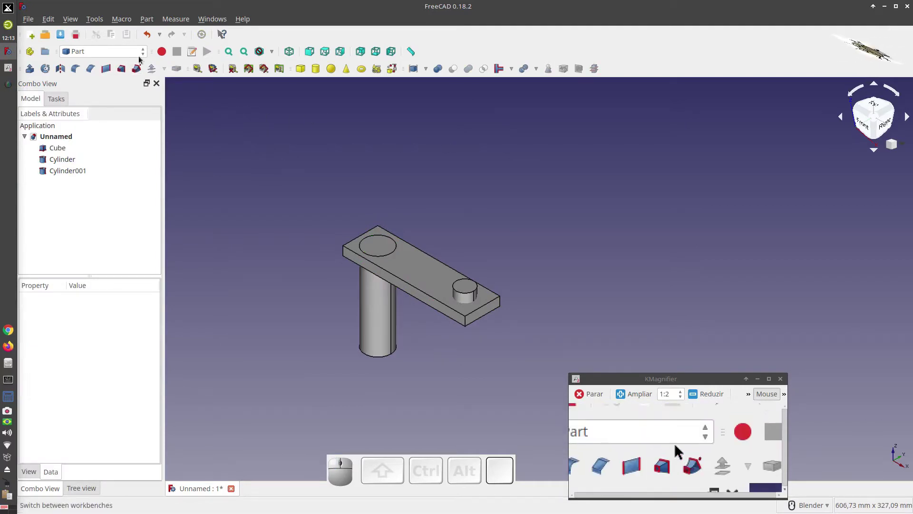
click(273, 53)
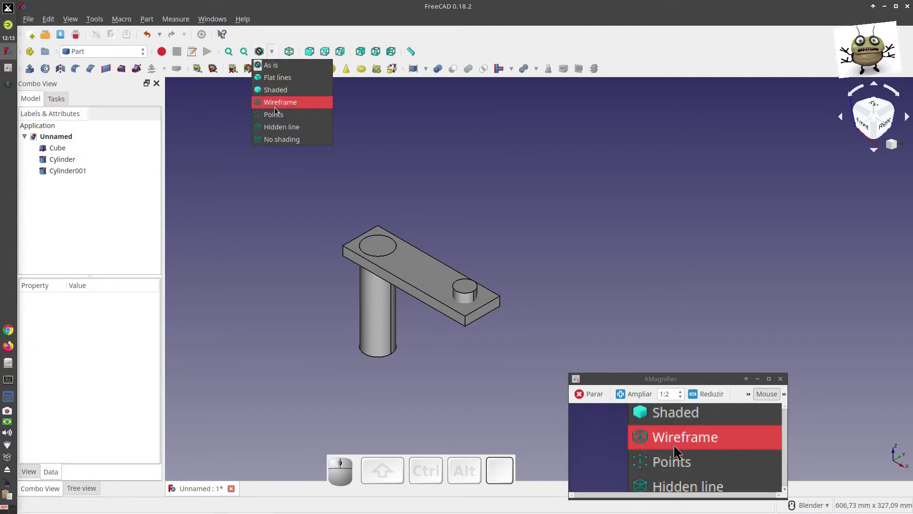
click(277, 107)
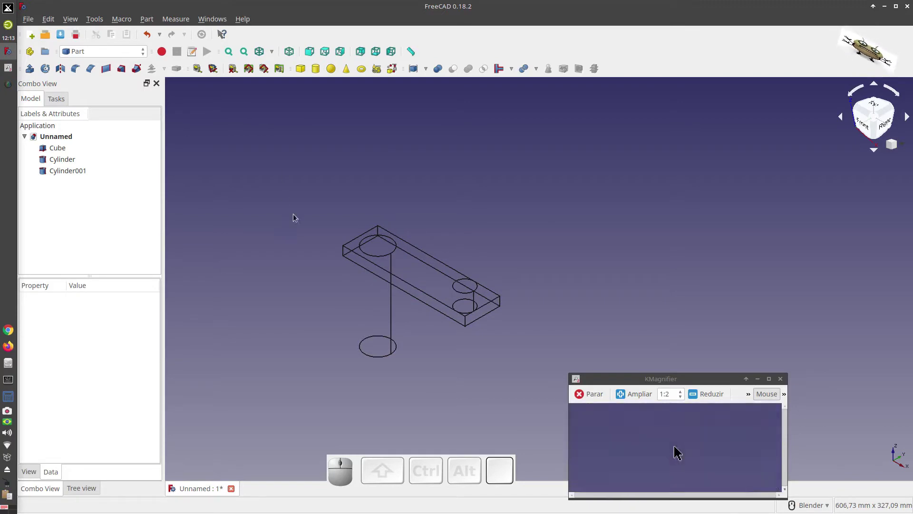
Step: Fillet the bar's vertical corner edges with a 15 mm radius
click(344, 252)
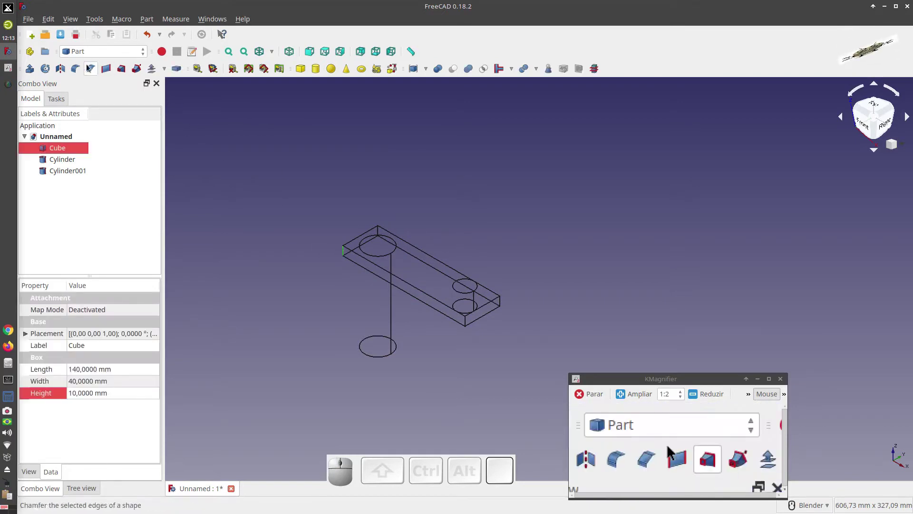
click(78, 71)
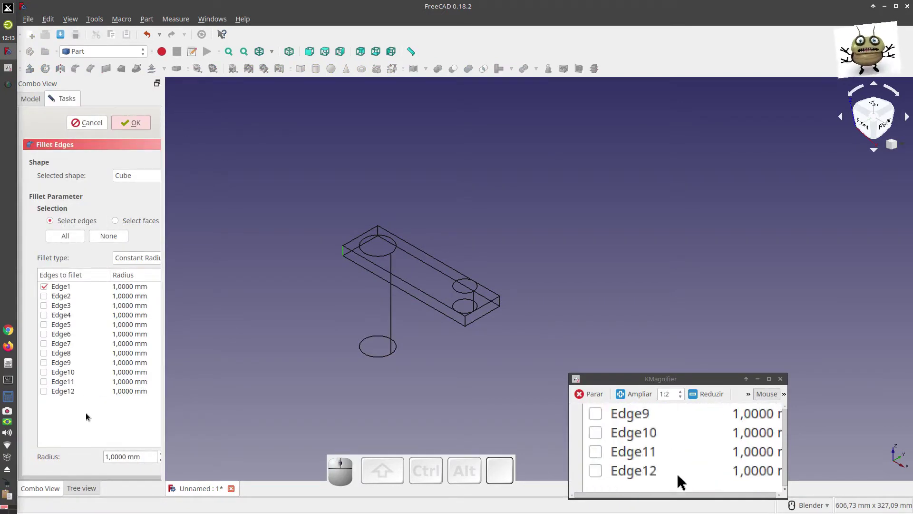
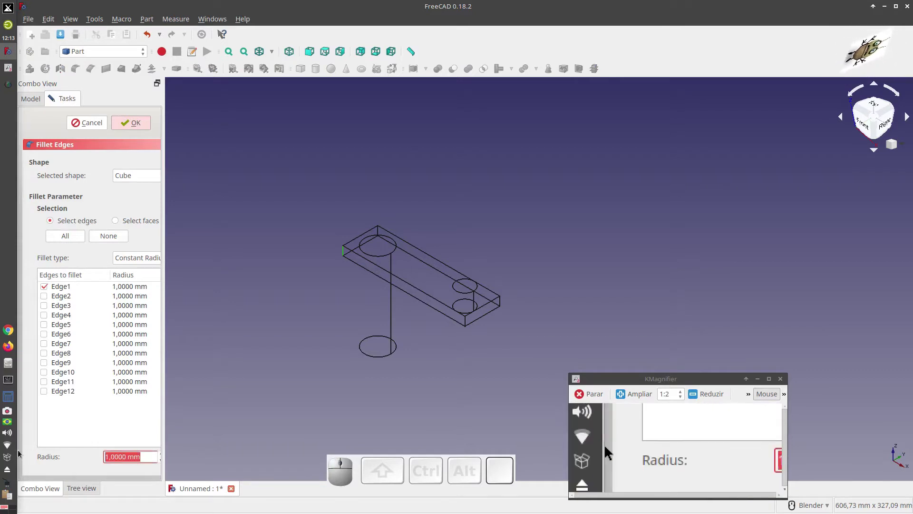
key(1)
key(5)
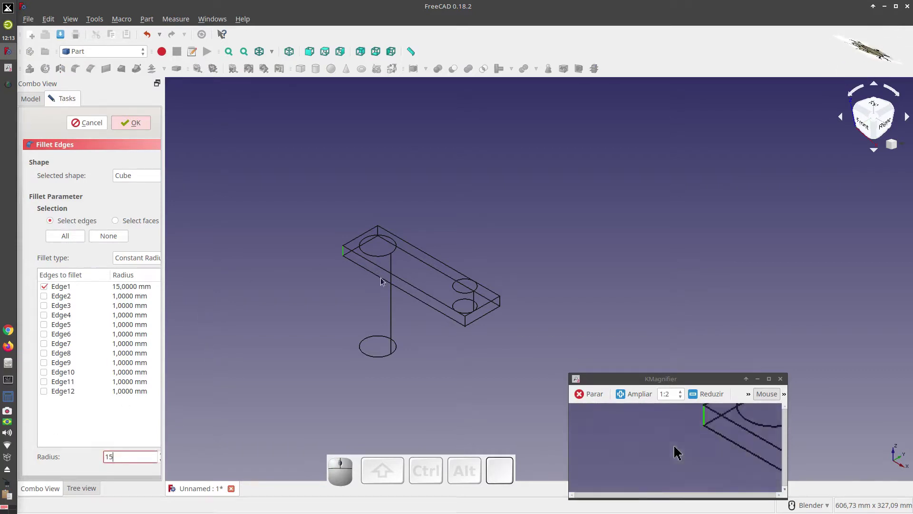
click(469, 322)
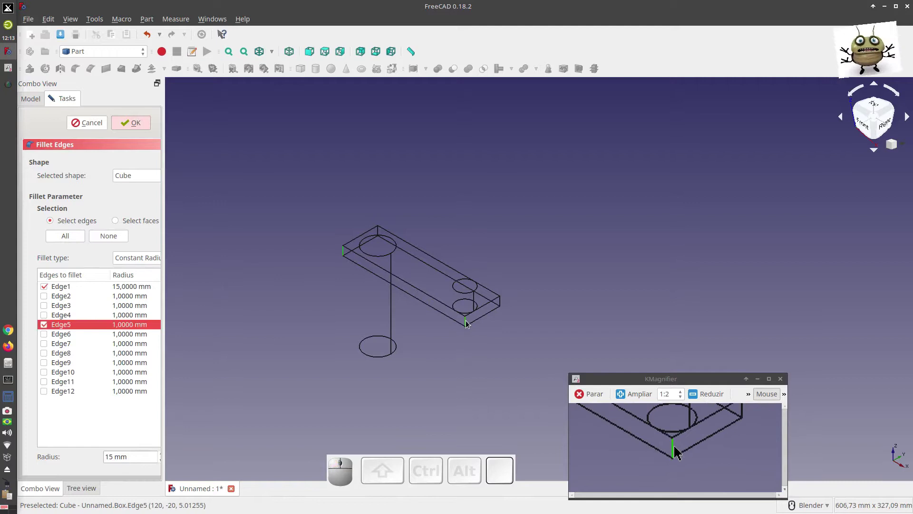
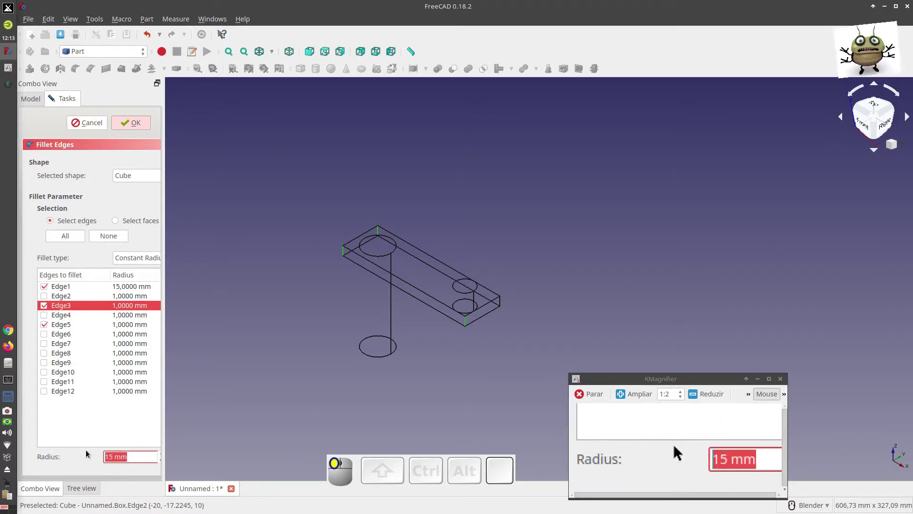
key(1)
key(5)
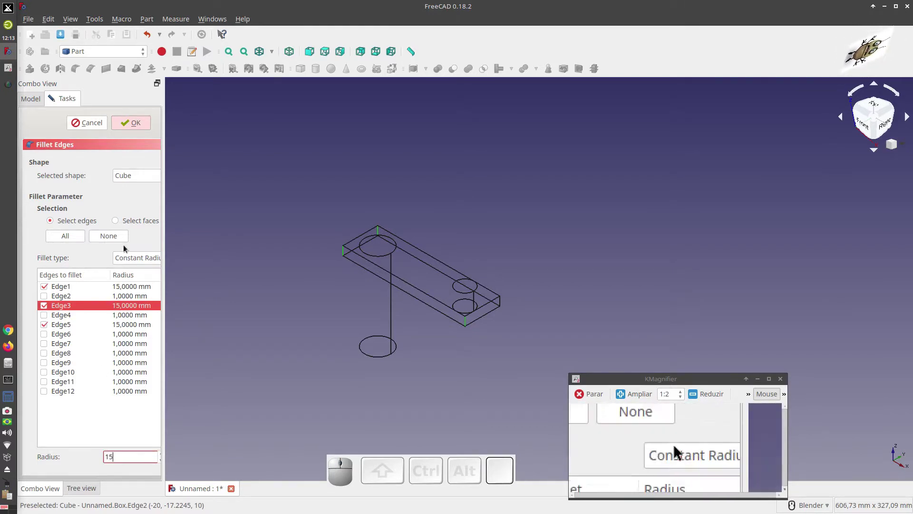
click(134, 125)
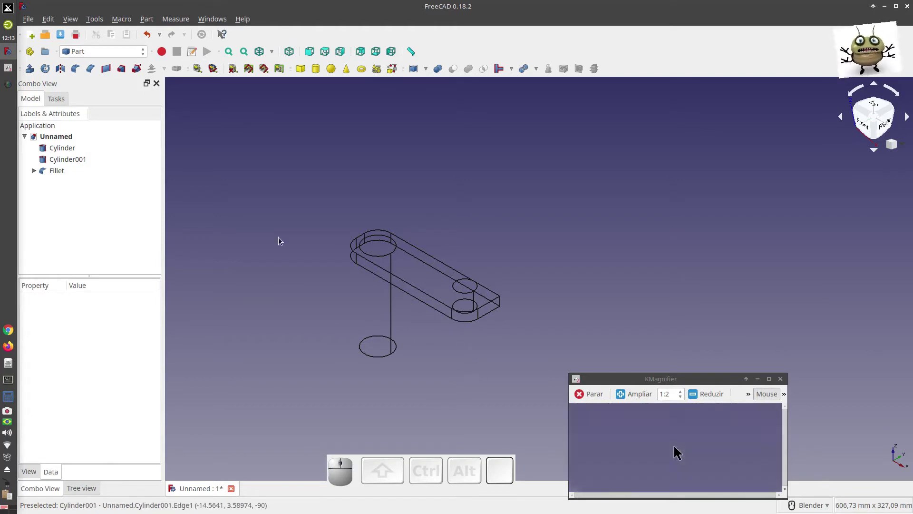
Step: Return to shaded display and add the remaining vertical corner to the 15 mm fillet
click(274, 54)
click(271, 71)
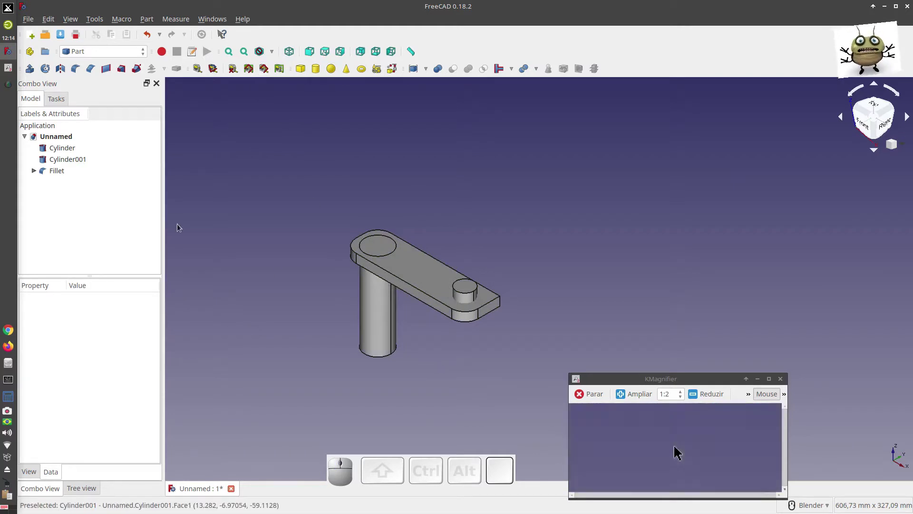
click(54, 175)
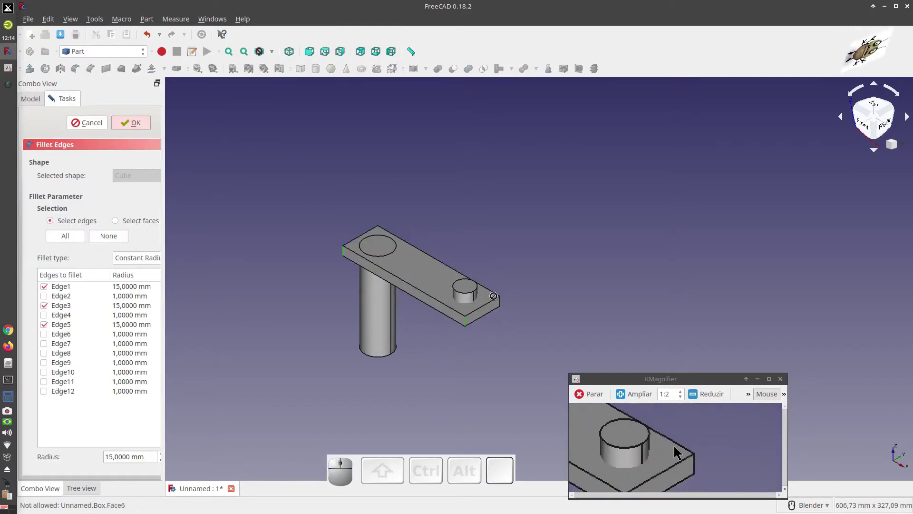
click(503, 302)
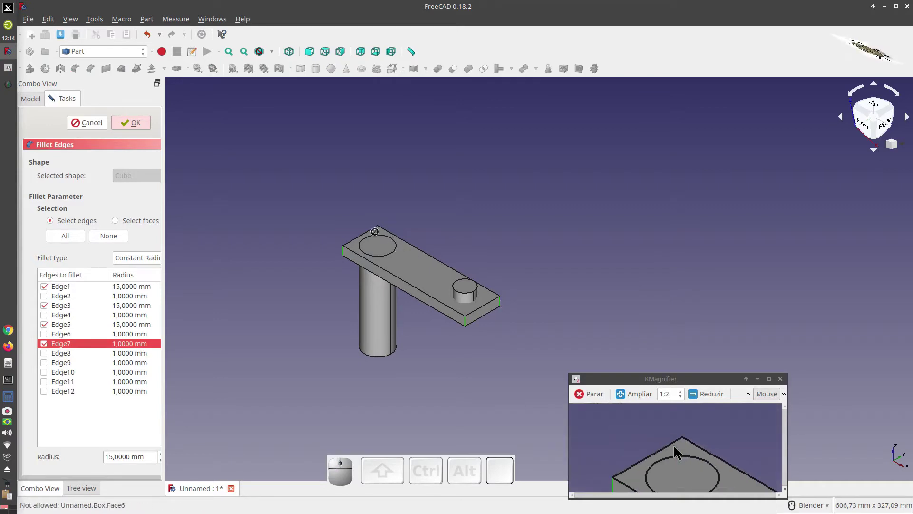
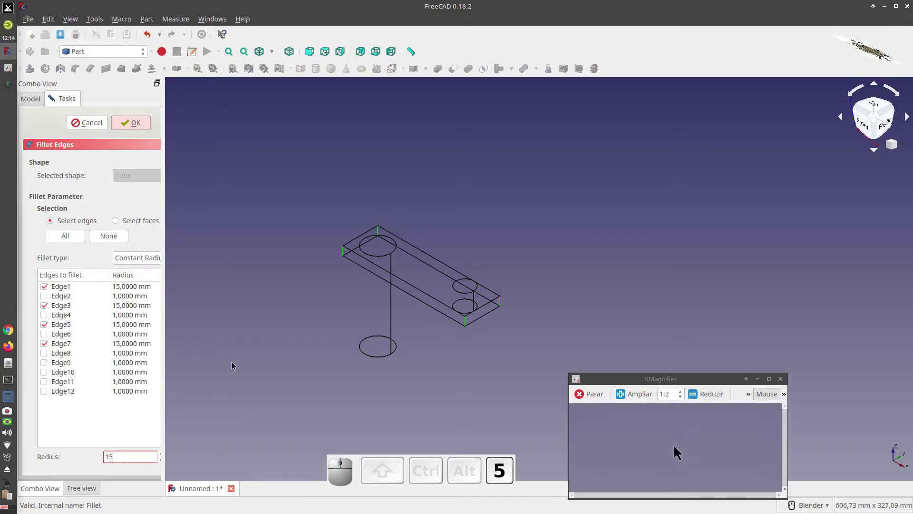
click(233, 360)
click(131, 125)
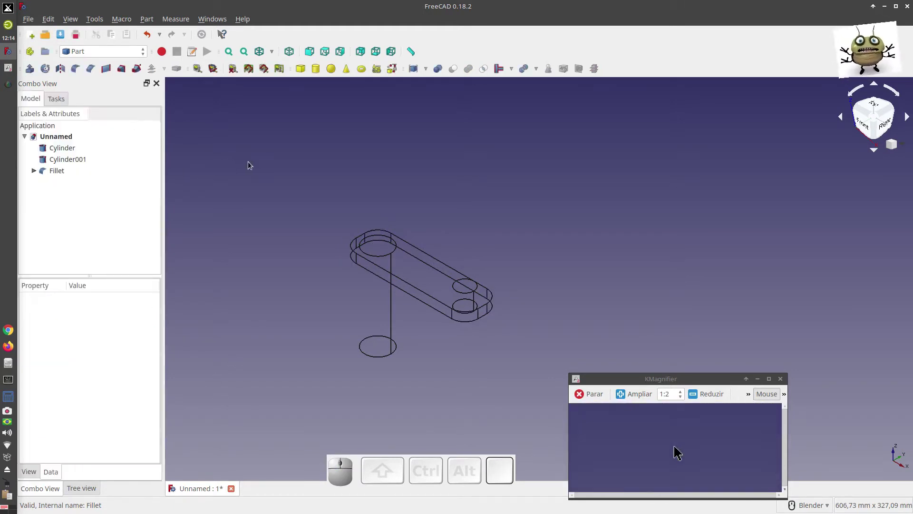
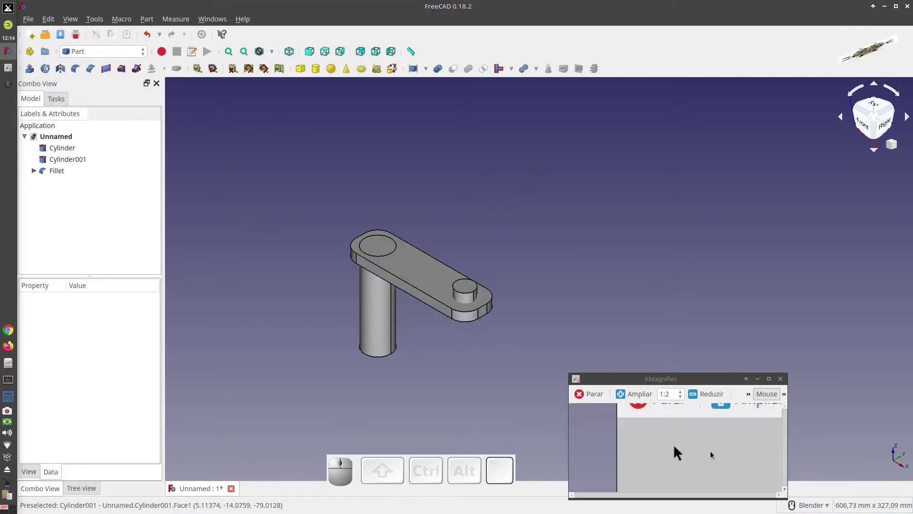
Step: Fuse the post, pin and filleted bar into Fusion, view it isometric and select it
click(830, 507)
click(814, 481)
click(518, 357)
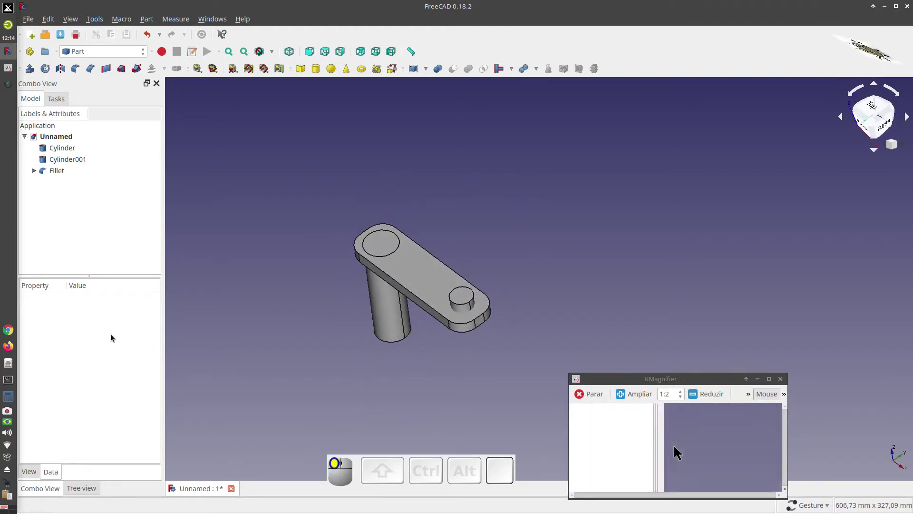
drag(96, 186, 41, 152)
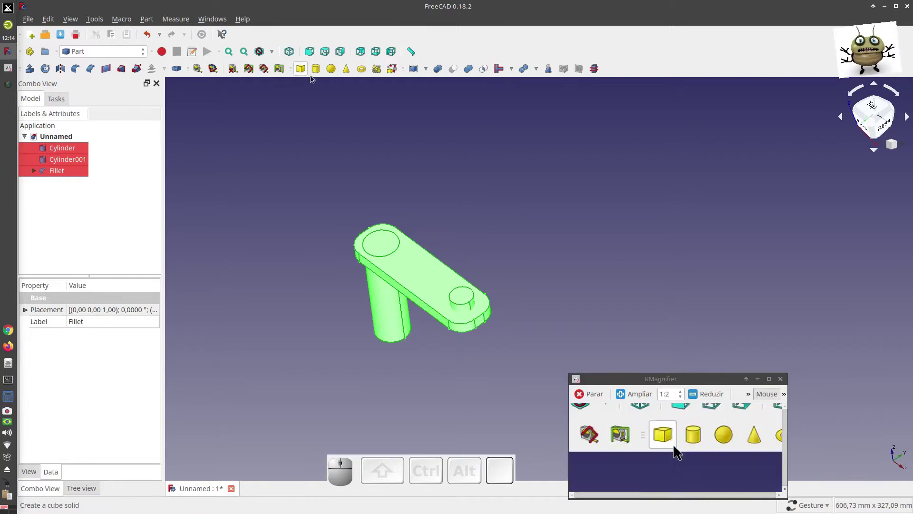
click(471, 71)
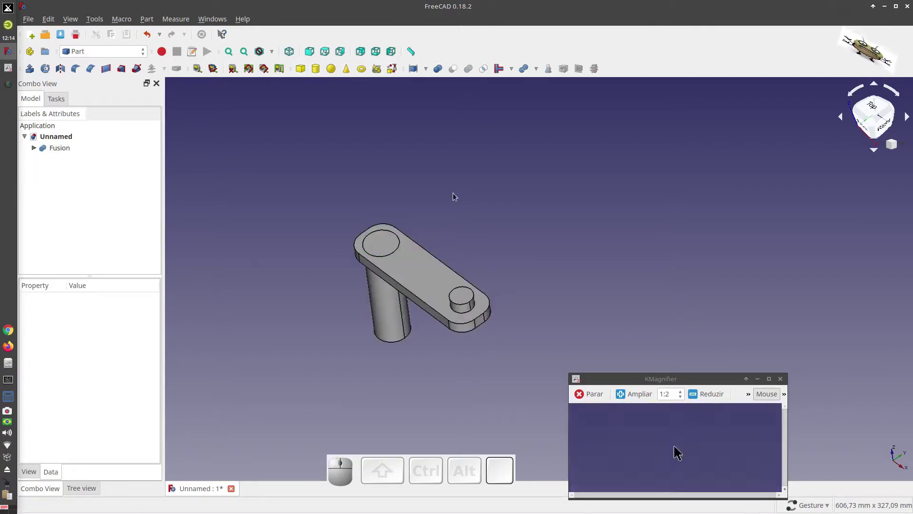
drag(533, 240, 514, 244)
key(0)
scroll(down, 3)
scroll(up, 3)
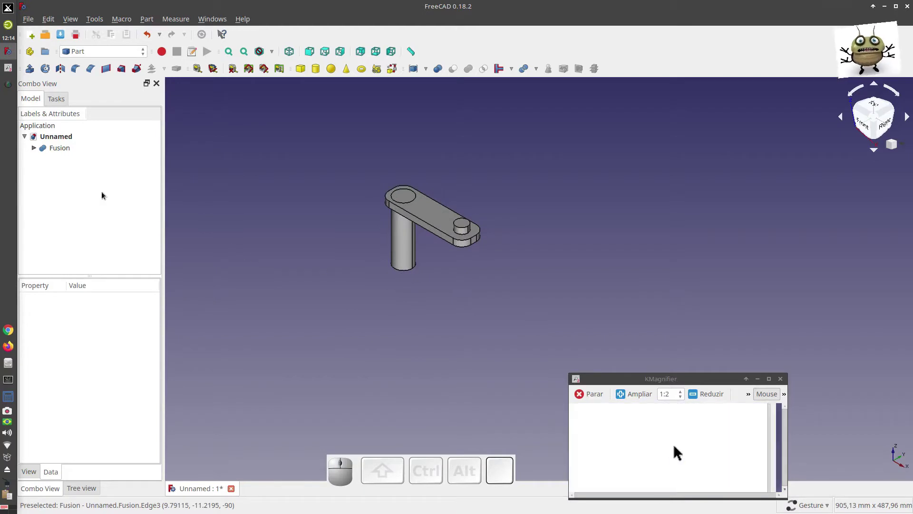
click(59, 152)
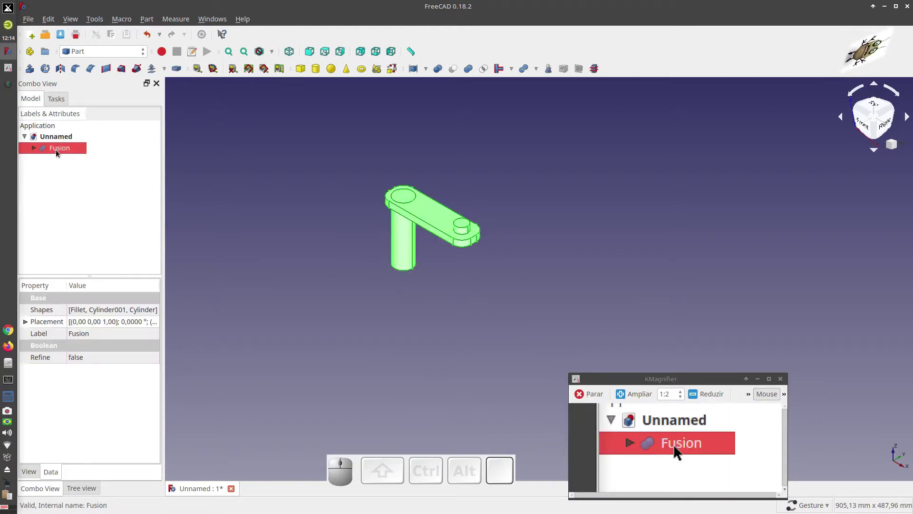
Step: Hide Fusion, add Cube001 sized as a 40 × 800 mm bar, and add Cylinder002
click(300, 69)
click(72, 162)
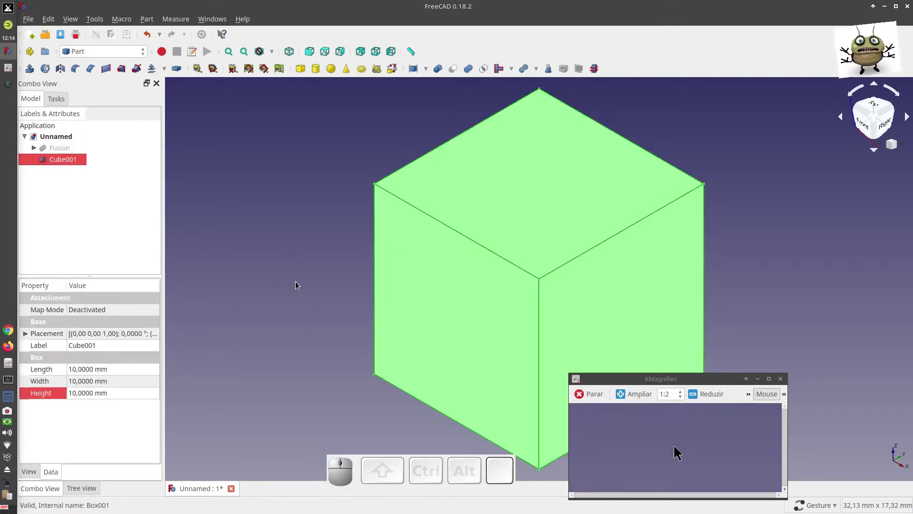
scroll(down, 3)
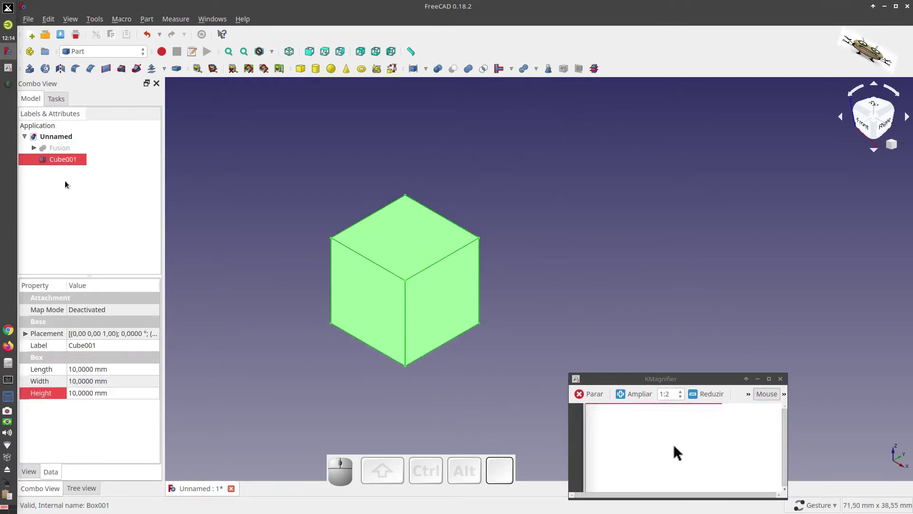
click(90, 371)
key(4)
key(0)
scroll(down, 3)
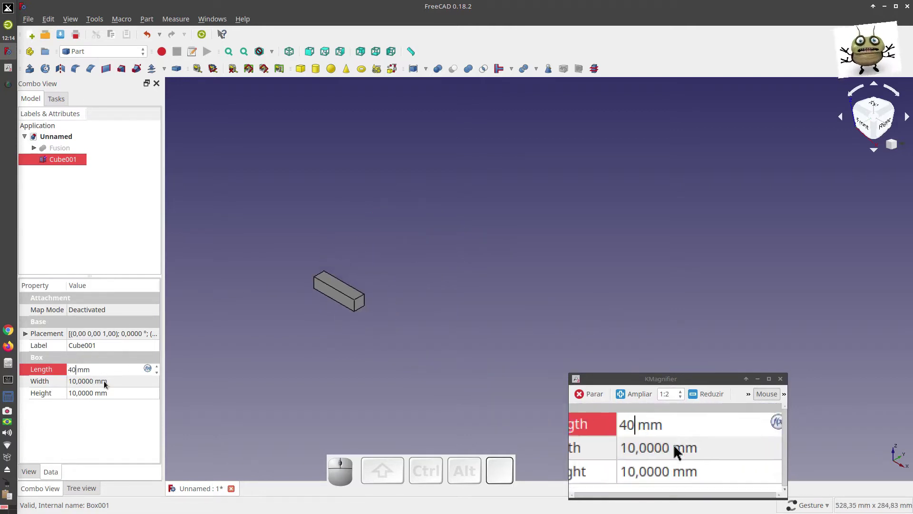
click(108, 383)
key(8)
key(0)
click(233, 367)
scroll(down, 3)
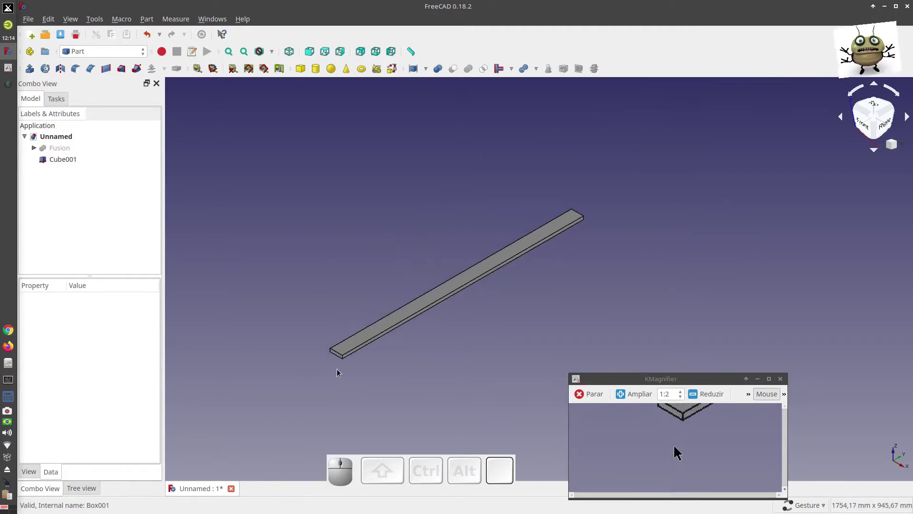
click(319, 71)
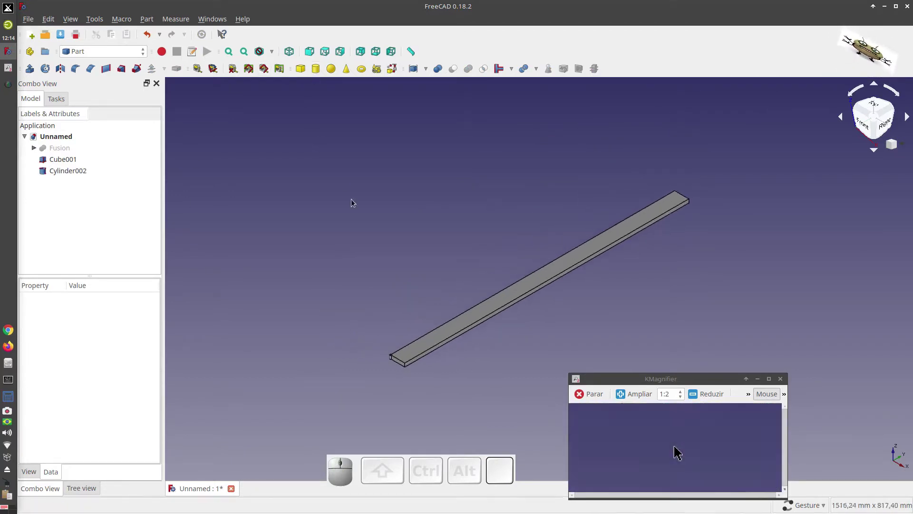
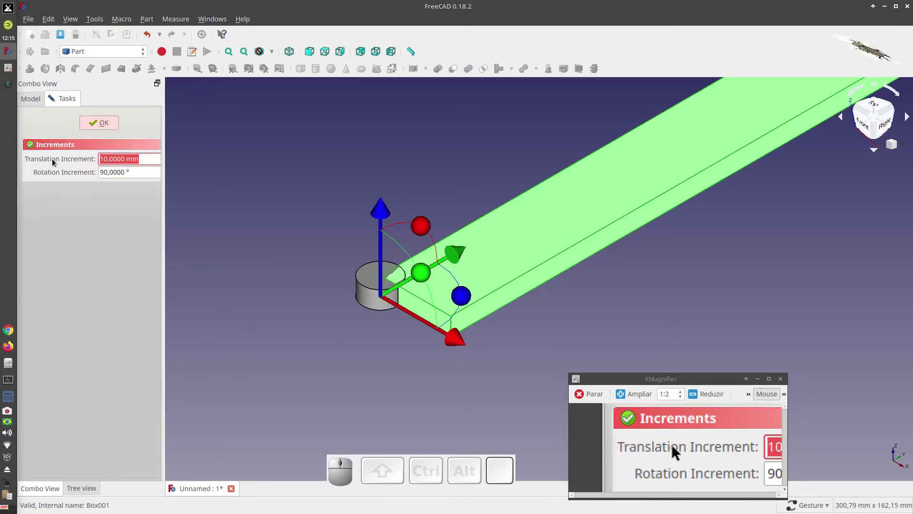
Step: With a 20 mm step, slide Cube001 so the cylinder sits at its end
key(2)
key(0)
drag(464, 341, 426, 245)
drag(425, 236, 176, 136)
click(98, 126)
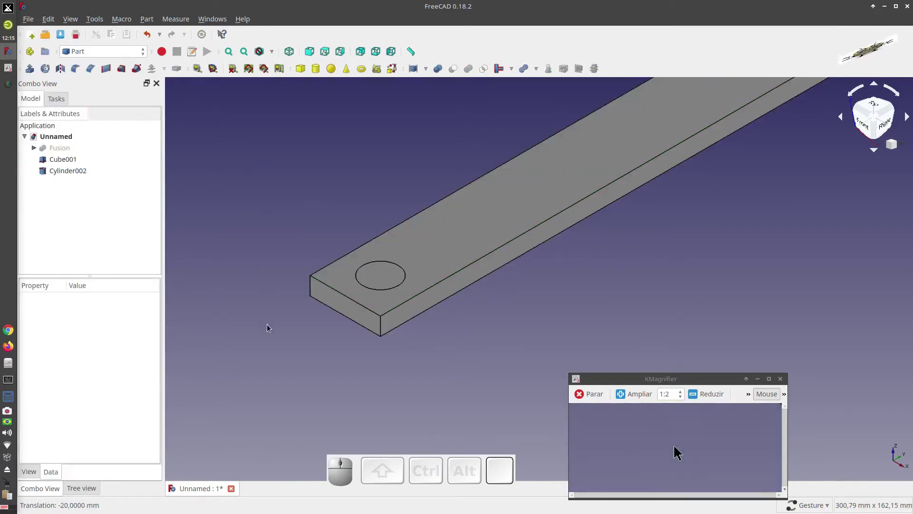
scroll(down, 3)
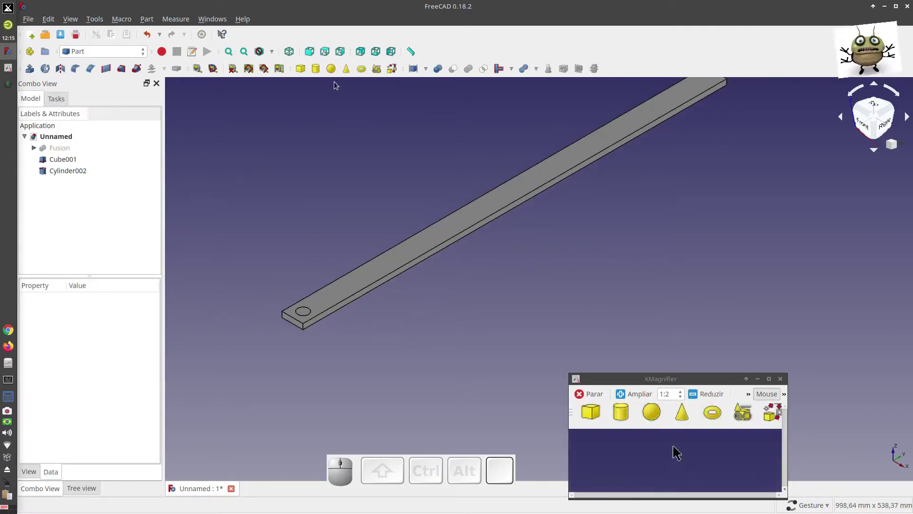
Step: Add Cube002 and size it 20 × 240 × 10 mm as a slot block
click(301, 71)
click(69, 185)
click(107, 372)
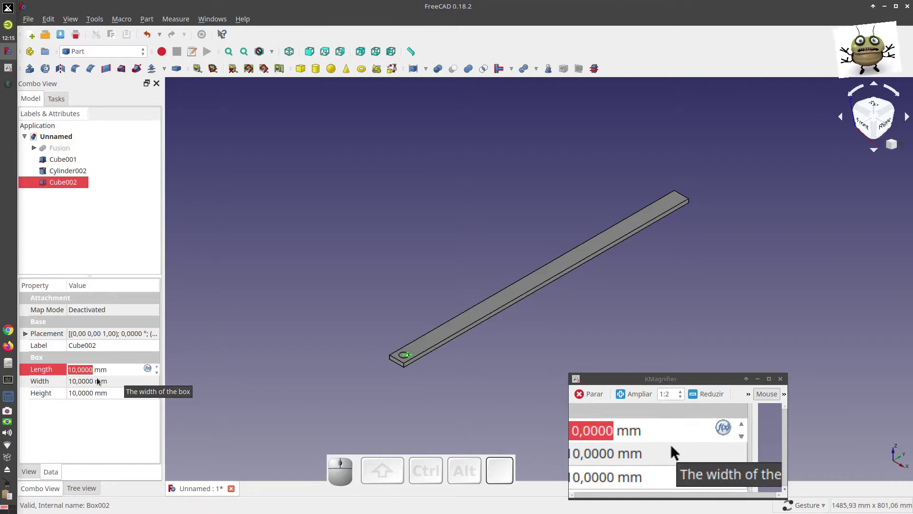
key(2)
key(0)
click(87, 387)
key(2)
key(4)
key(0)
click(90, 394)
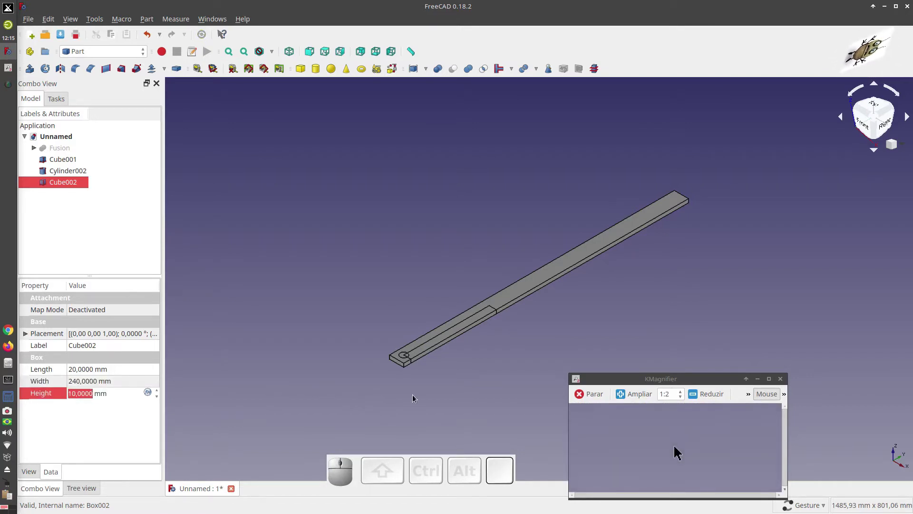
click(417, 394)
scroll(up, 3)
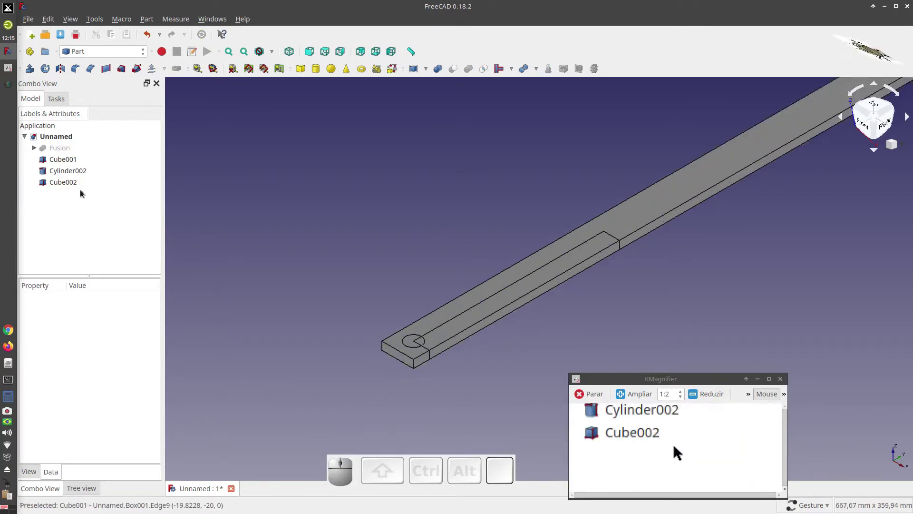
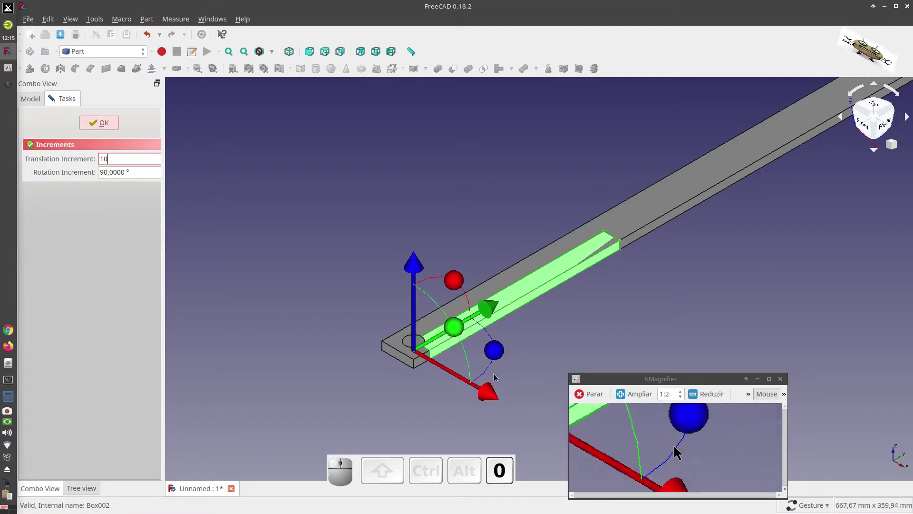
Step: Move Cube002 230 mm along the bar and add a third box Cube003
drag(493, 391, 480, 380)
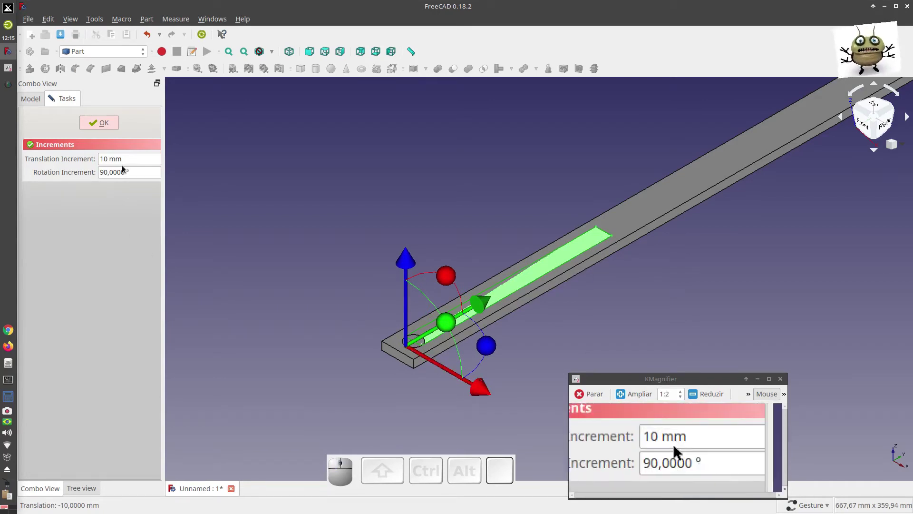
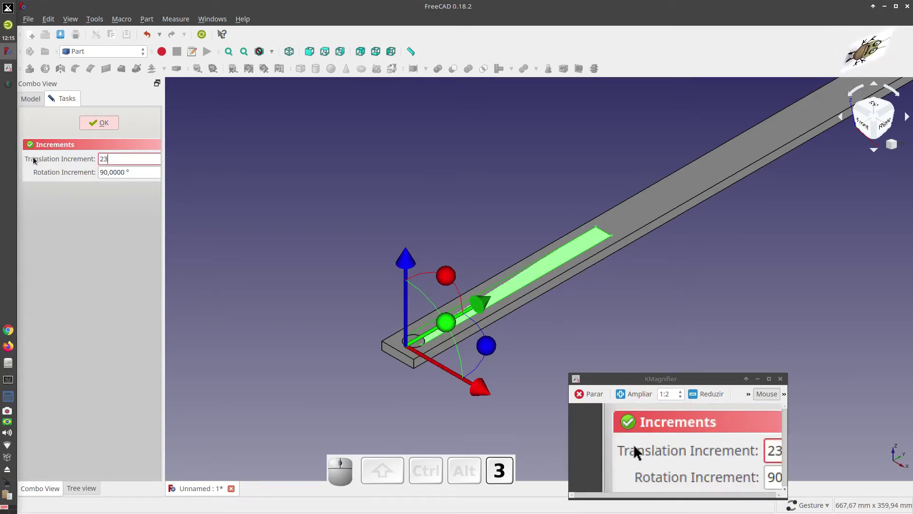
scroll(down, 3)
drag(397, 302, 232, 172)
click(106, 123)
click(277, 112)
click(303, 67)
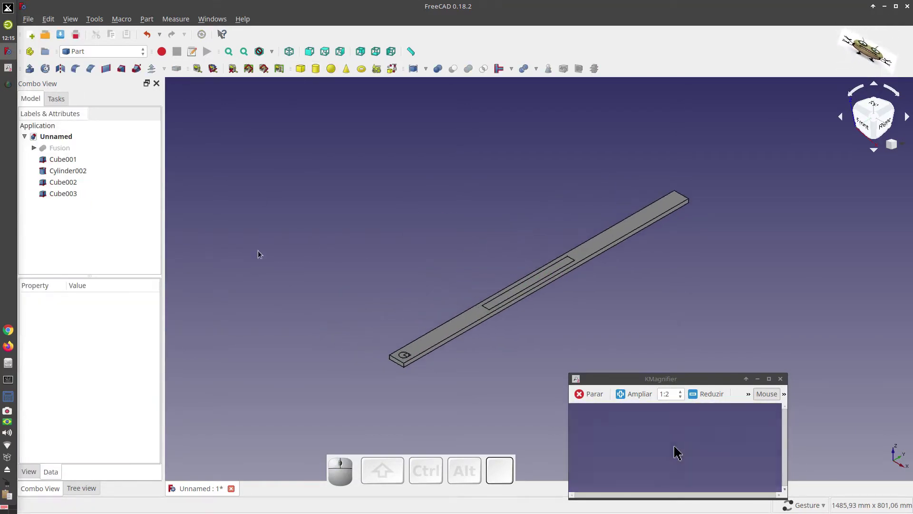
Step: Set Cube003 to 20 mm length and 10 mm width as a second slot block
click(70, 195)
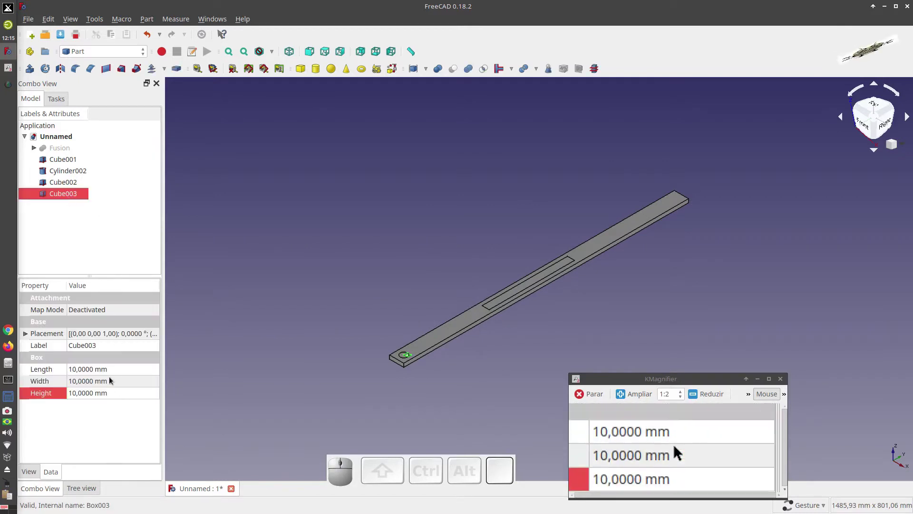
click(111, 373)
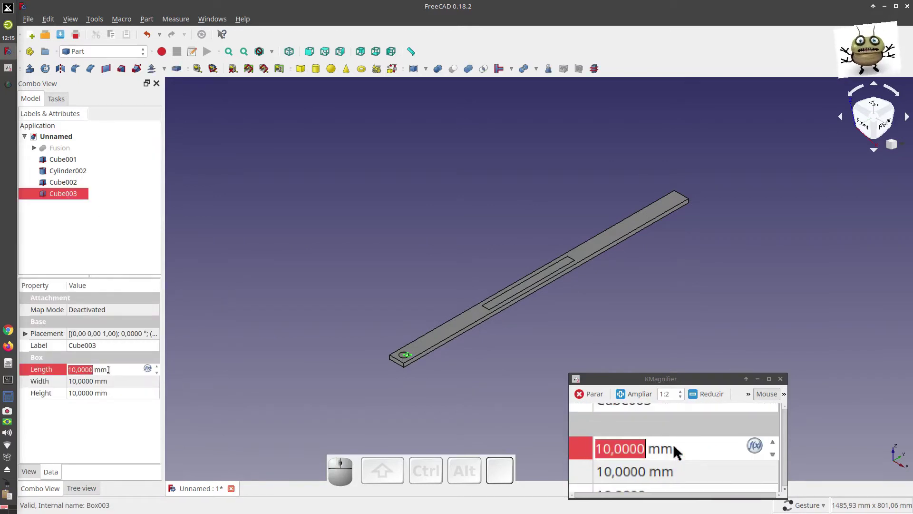
key(2)
key(0)
click(98, 384)
key(1)
key(0)
click(243, 357)
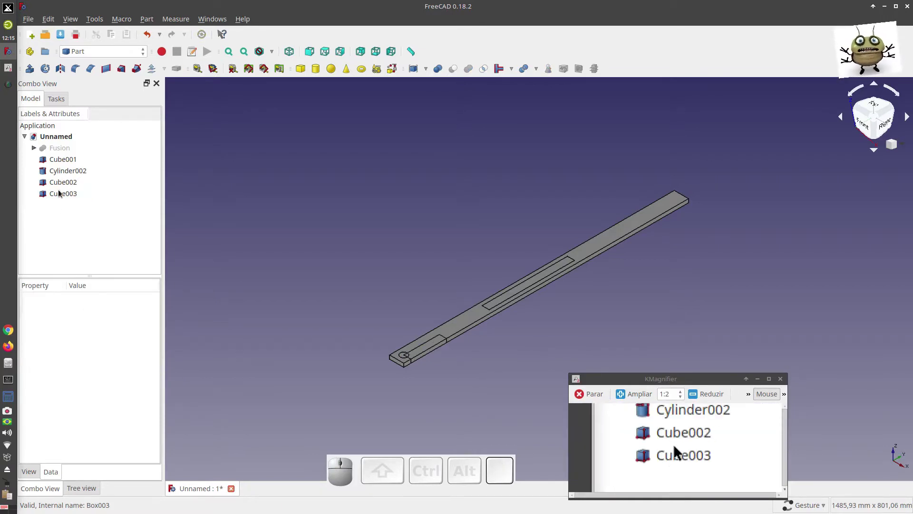
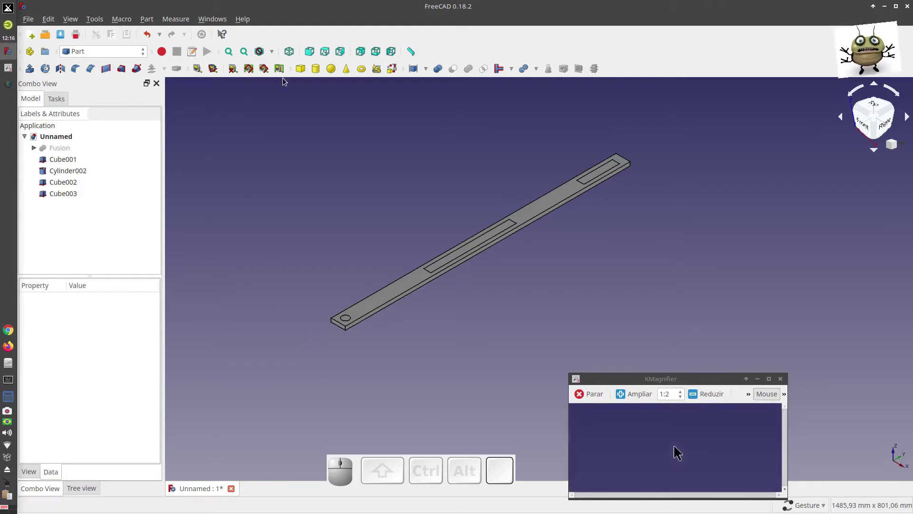
Step: Switch to wireframe and start a fillet on Cube001 picking two end corner edges
click(273, 51)
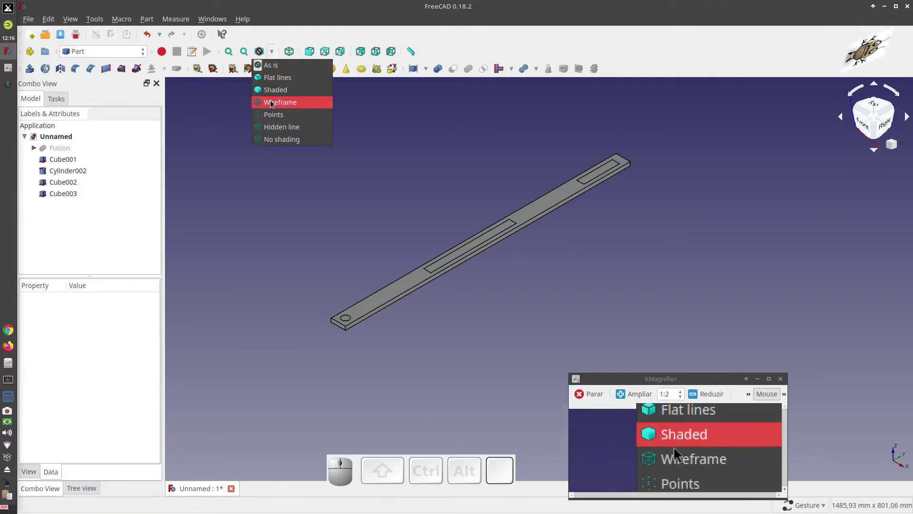
click(273, 104)
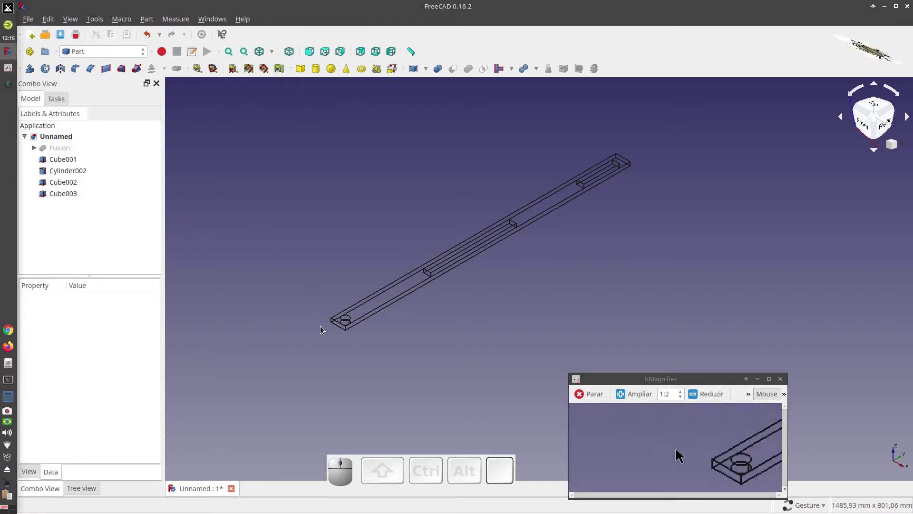
scroll(down, 3)
scroll(up, 3)
click(372, 323)
click(76, 72)
click(341, 304)
scroll(down, 3)
scroll(up, 3)
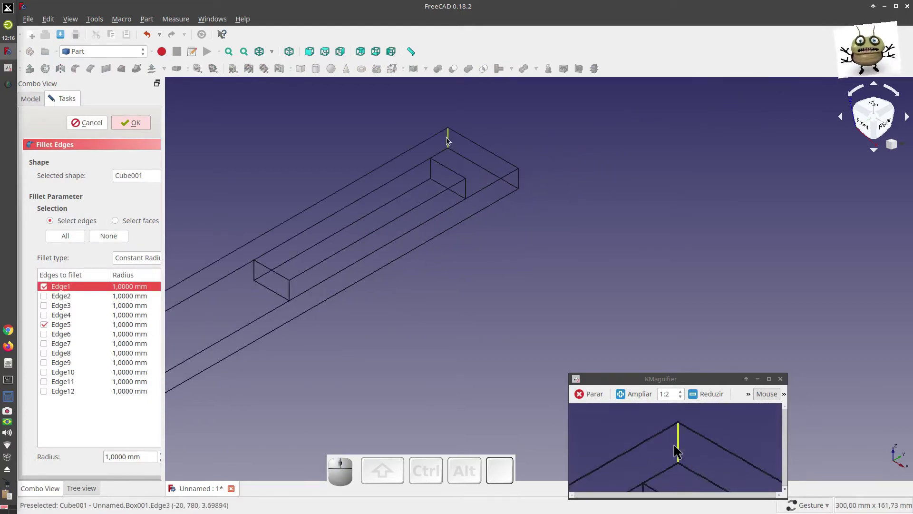
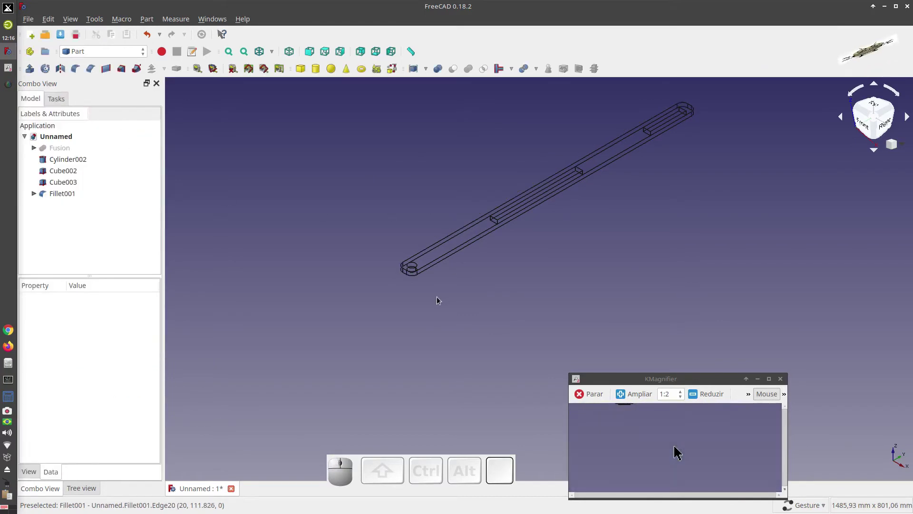
Step: Fillet the corner edges of the long slot block Cube002
scroll(down, 3)
scroll(up, 3)
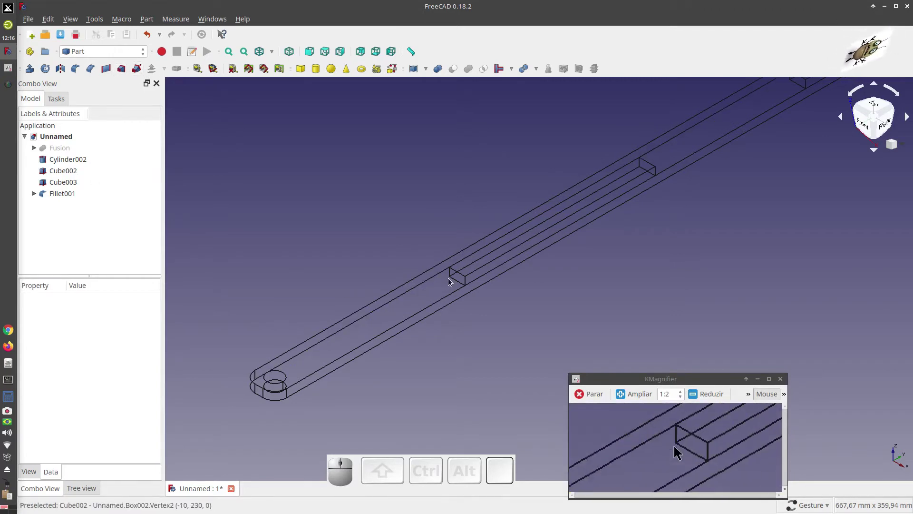
click(450, 274)
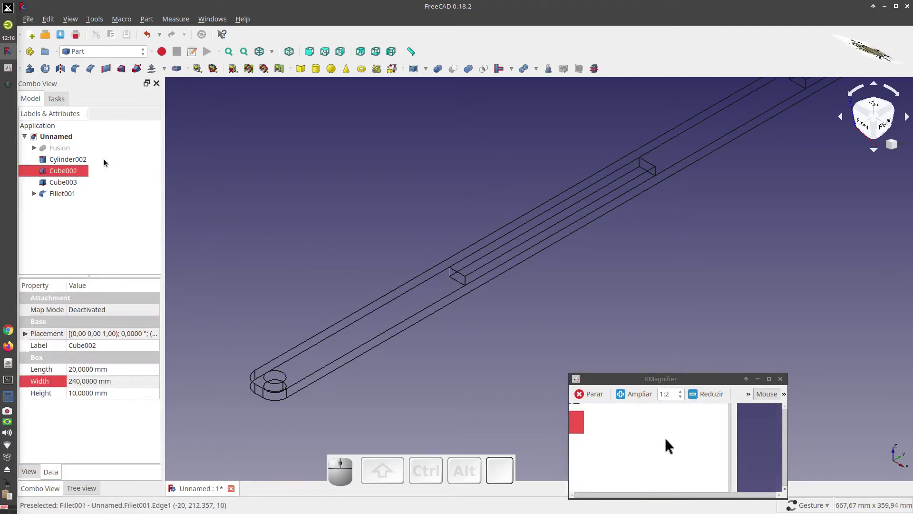
click(73, 73)
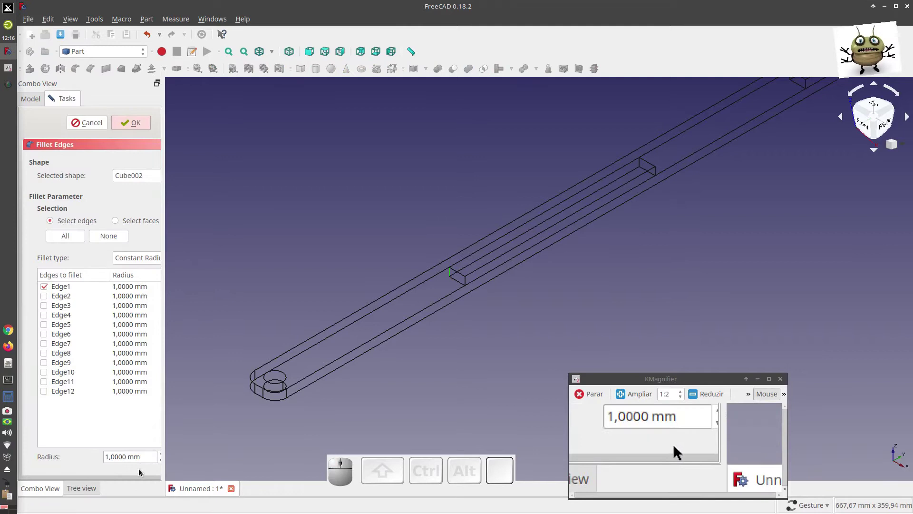
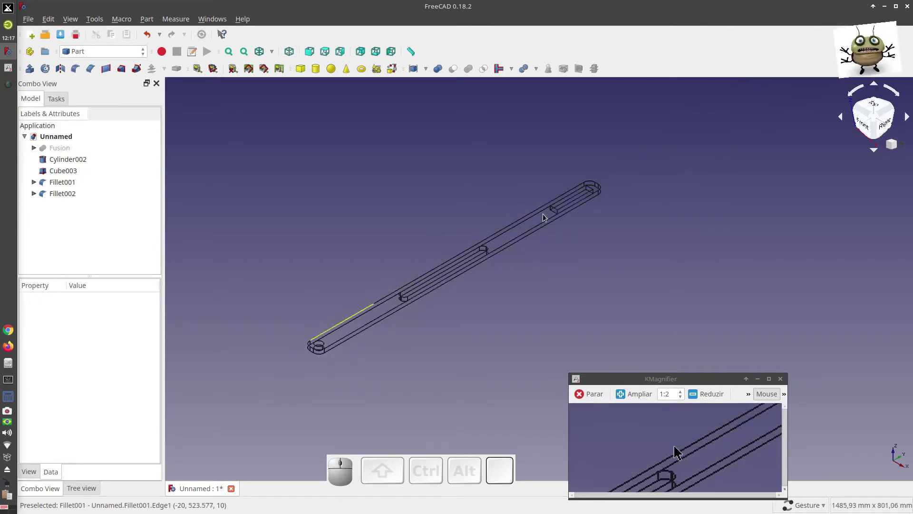
Step: Round Cube003's vertical corners with a 1 mm fillet
scroll(up, 3)
click(439, 285)
click(74, 70)
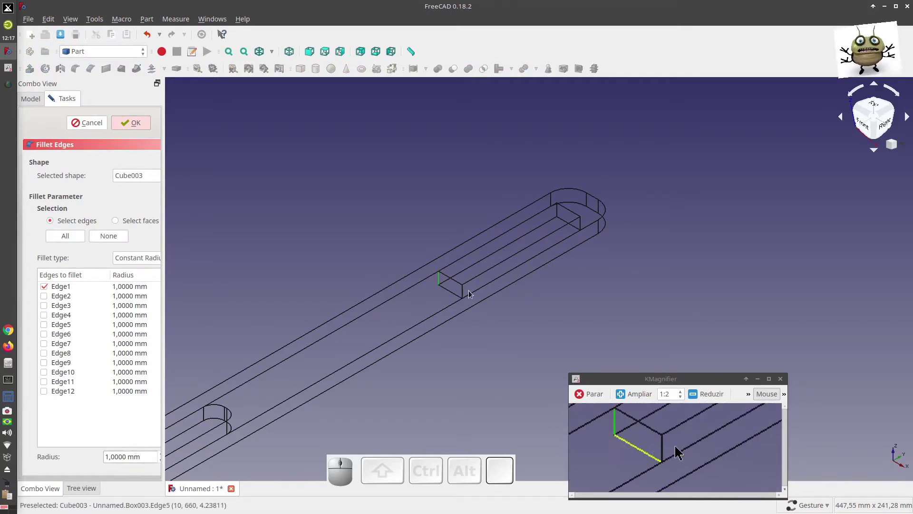
click(465, 292)
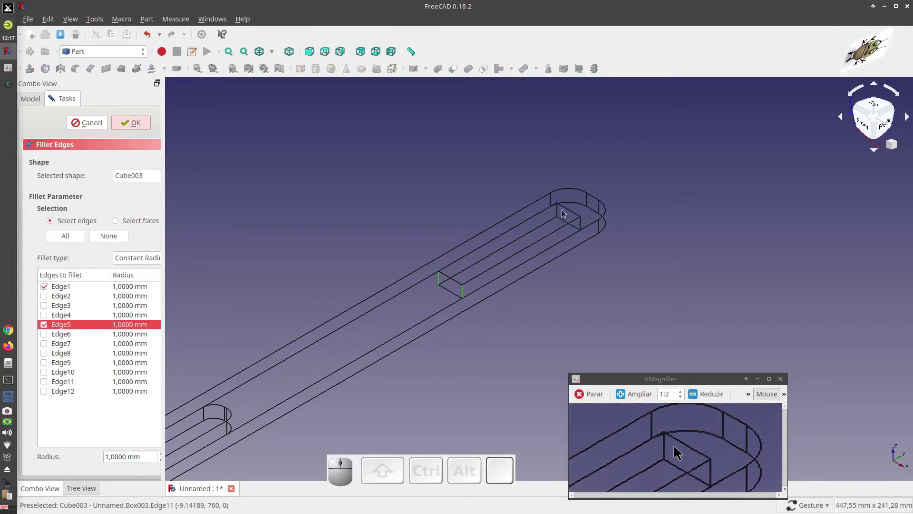
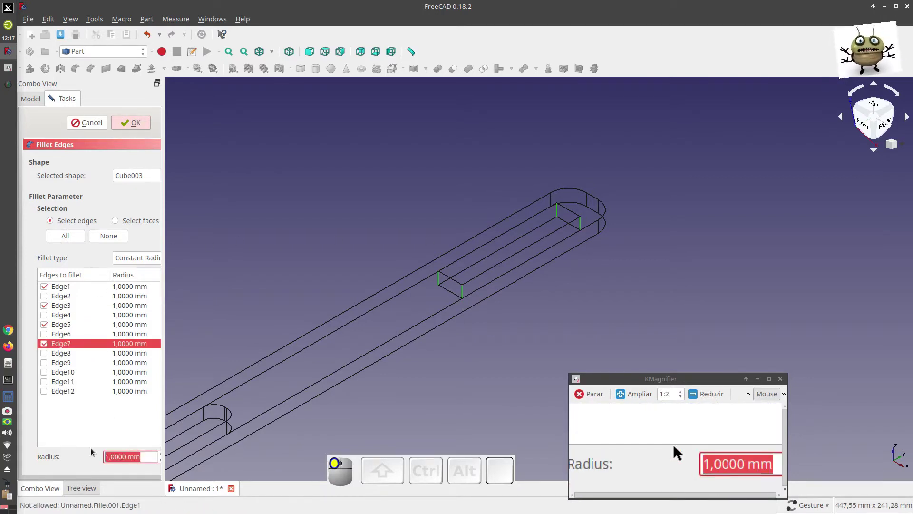
key(9)
click(133, 119)
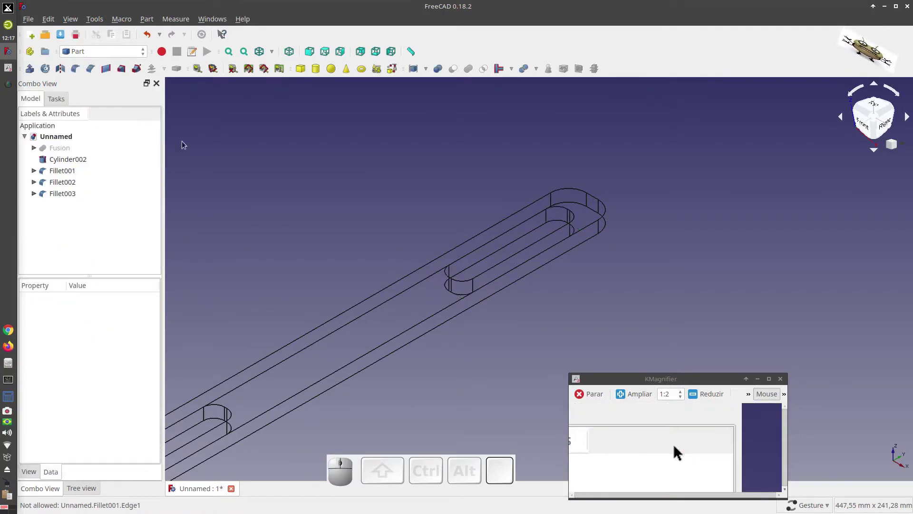
Step: Show the lever as a shaded solid and inspect it, selecting Fillet001 in the tree
scroll(down, 3)
drag(521, 335, 333, 186)
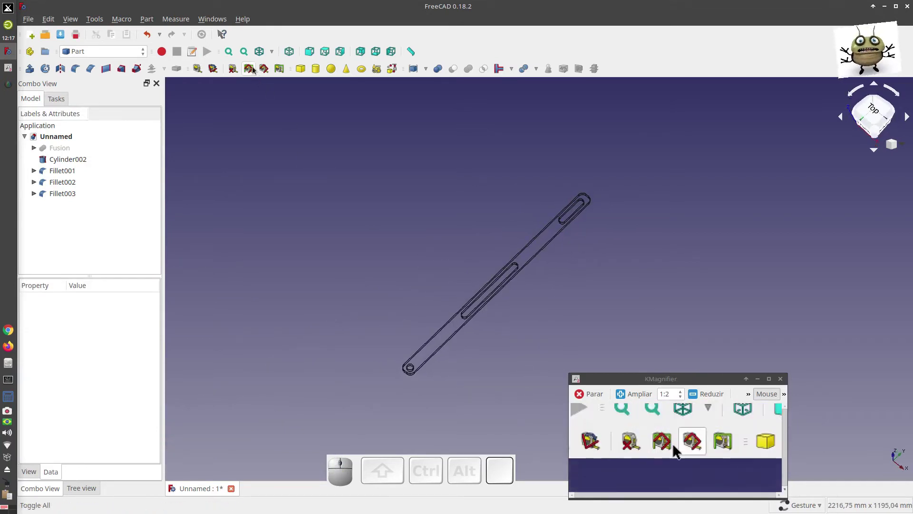
click(276, 54)
click(274, 71)
drag(560, 269, 252, 247)
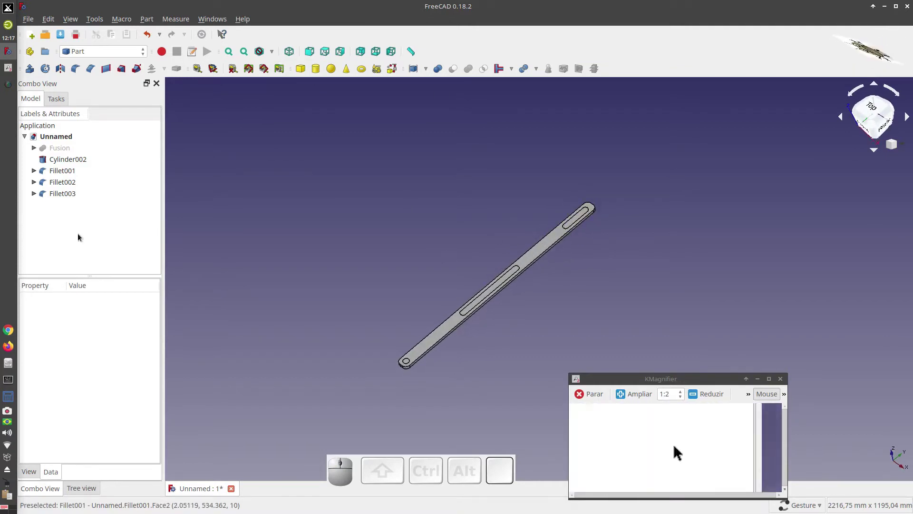
click(91, 214)
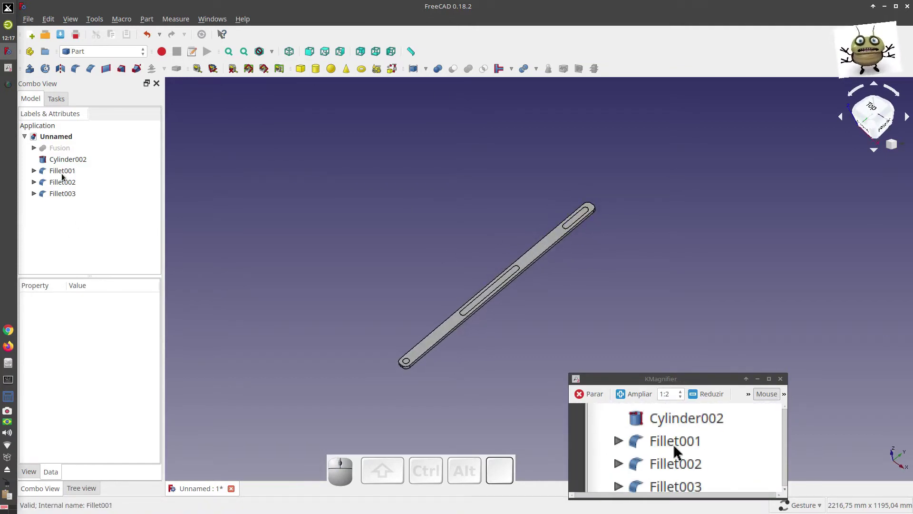
Step: Group Cylinder002, Fillet002 and Fillet003 into one Compound of cutting shapes
click(65, 175)
click(71, 184)
click(72, 196)
drag(82, 214, 72, 168)
click(74, 163)
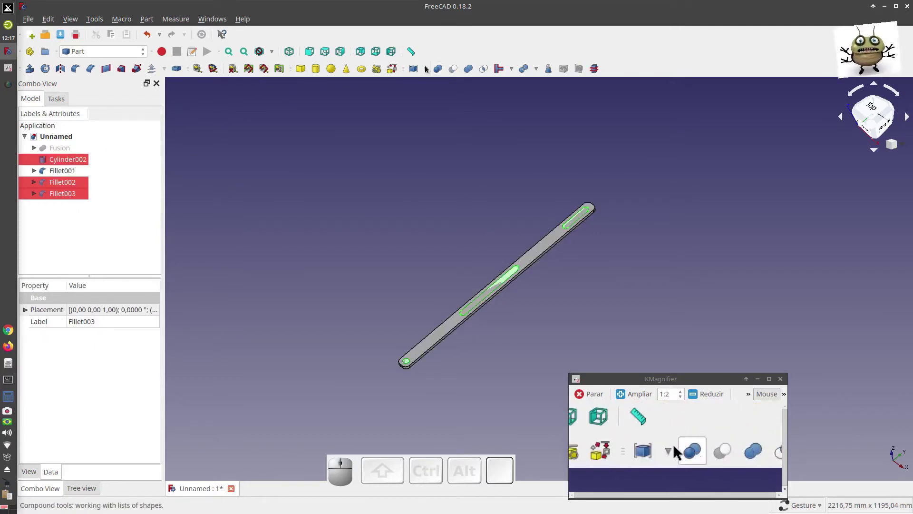
click(428, 67)
click(426, 79)
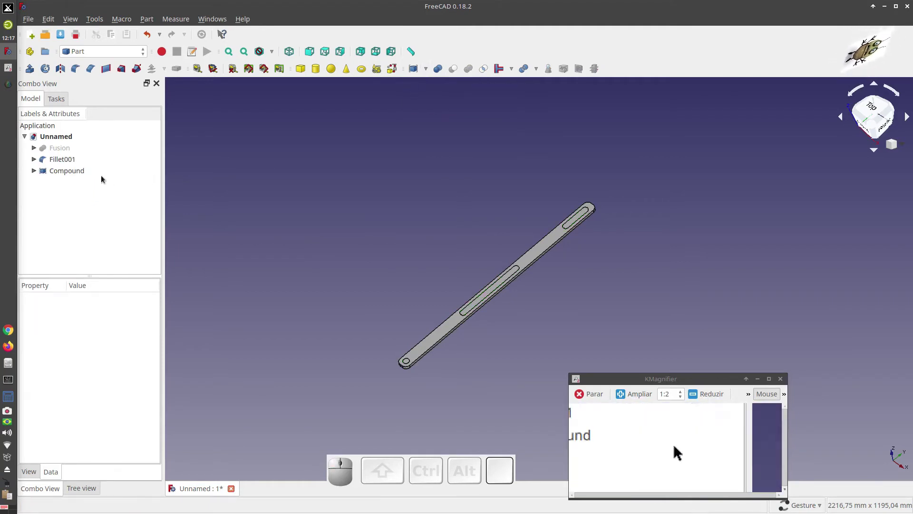
Step: Cut the Compound from Fillet001, leaving one slotted lever, and return to isometric view
click(67, 164)
click(75, 176)
click(457, 70)
drag(615, 267, 550, 283)
key(0)
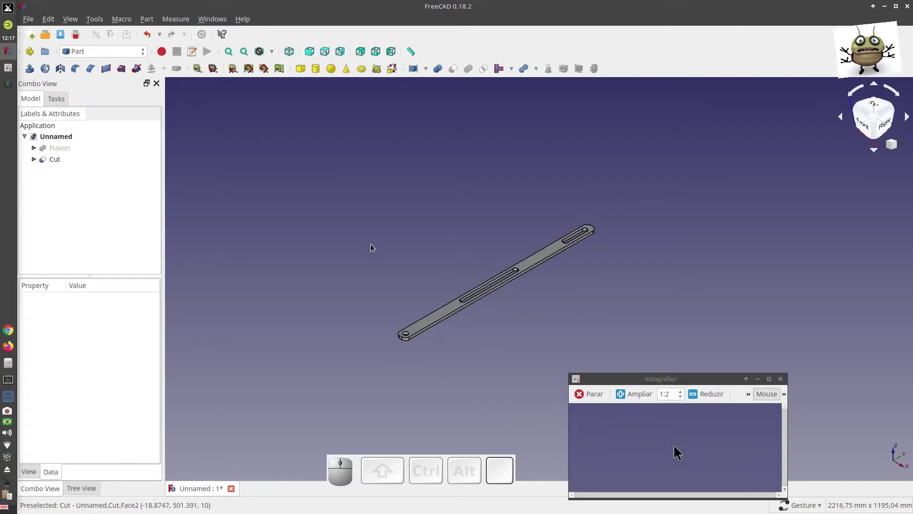
scroll(down, 3)
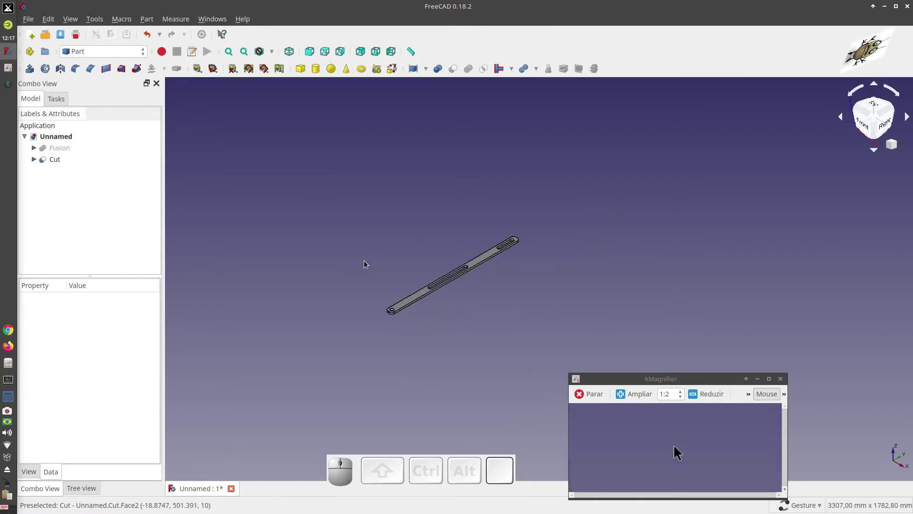
Step: Hide the Cut lever and add a new box Cube004 to the document
scroll(up, 3)
click(54, 160)
key(space)
click(302, 72)
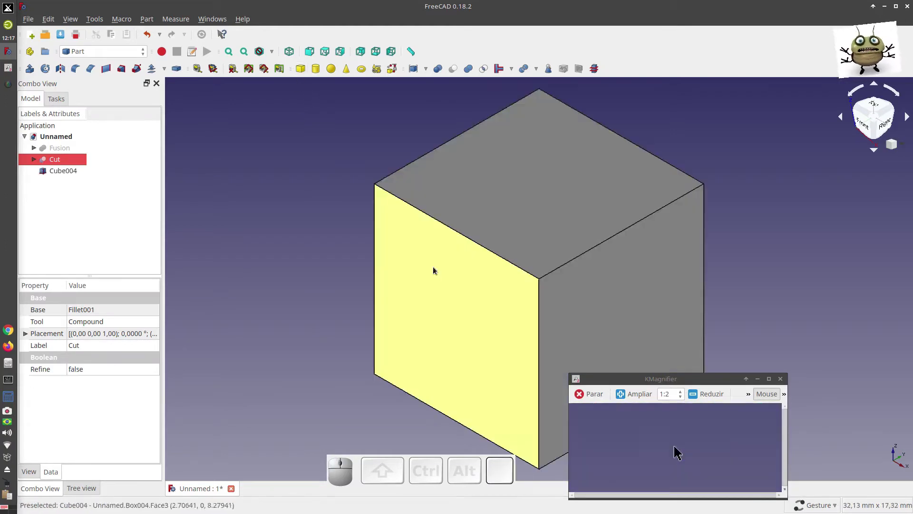
click(67, 174)
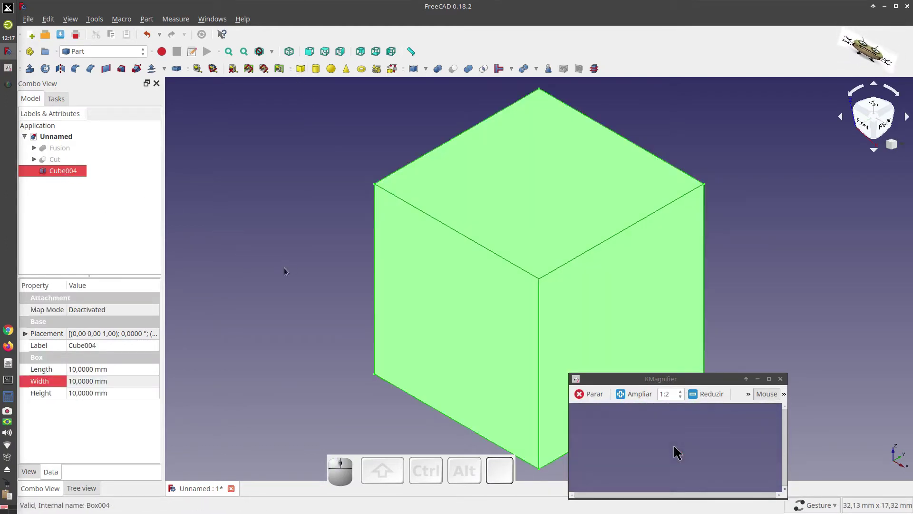
Step: Set Cube004 to length 200 mm and width 40 mm, then add a new cylinder
scroll(down, 3)
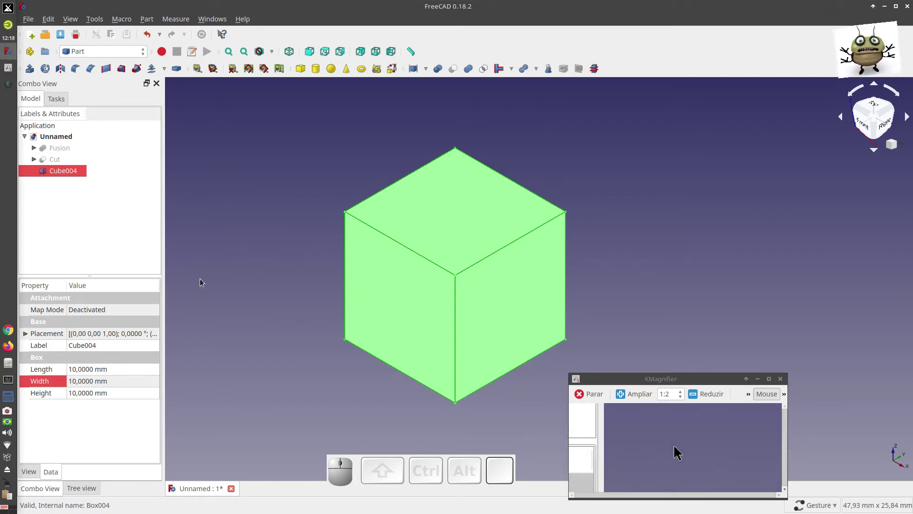
scroll(down, 3)
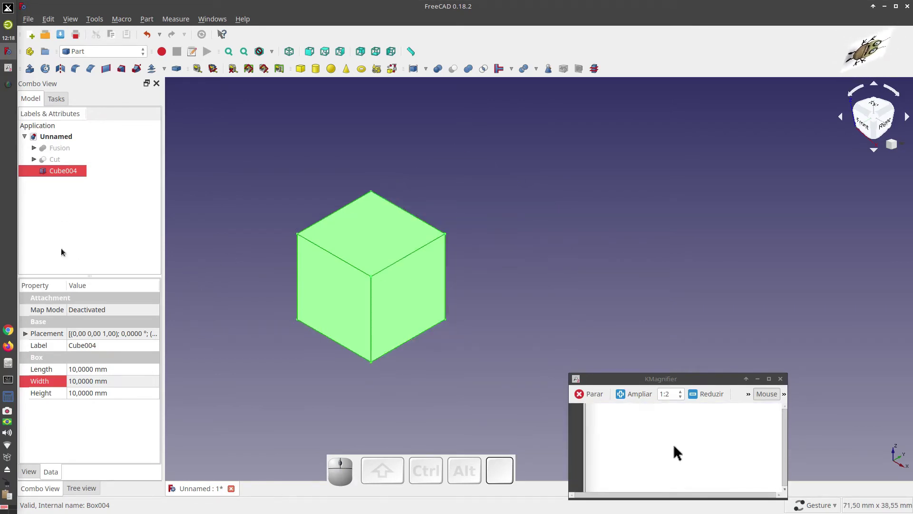
click(94, 369)
key(2)
key(0)
click(92, 382)
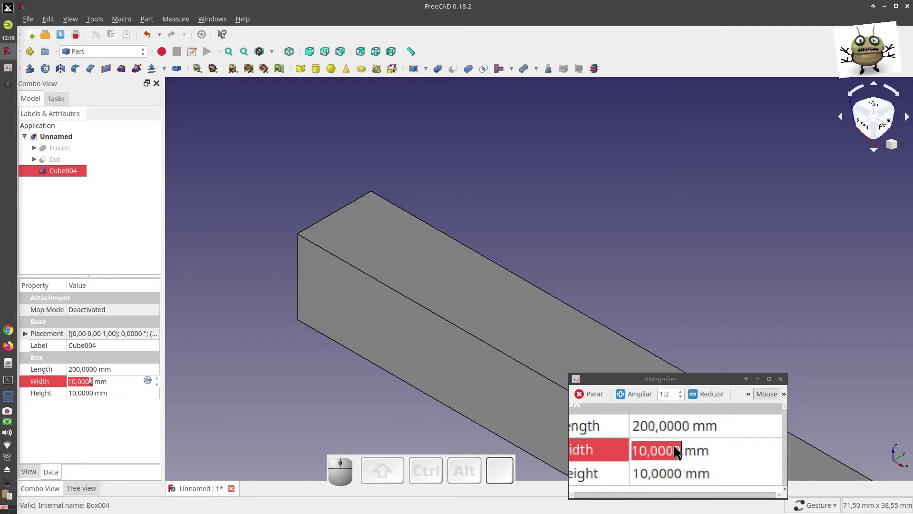
key(4)
key(0)
scroll(down, 3)
click(278, 265)
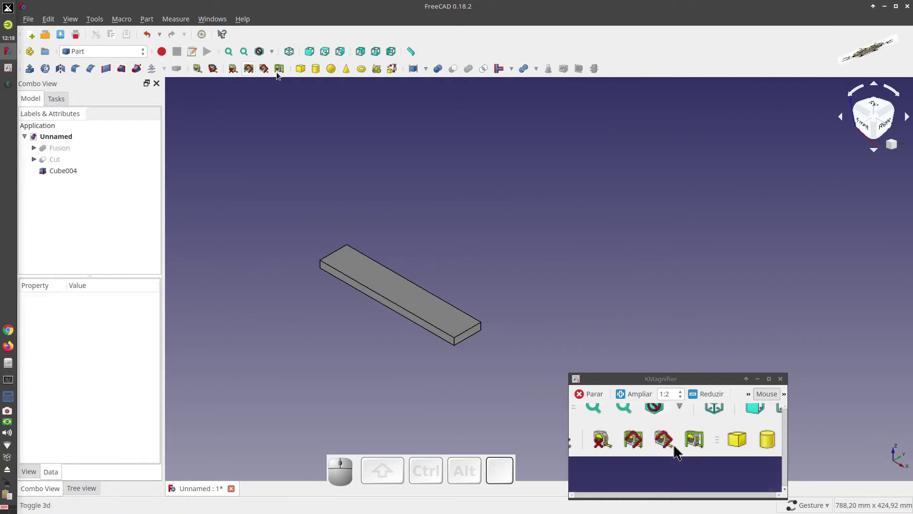
click(318, 71)
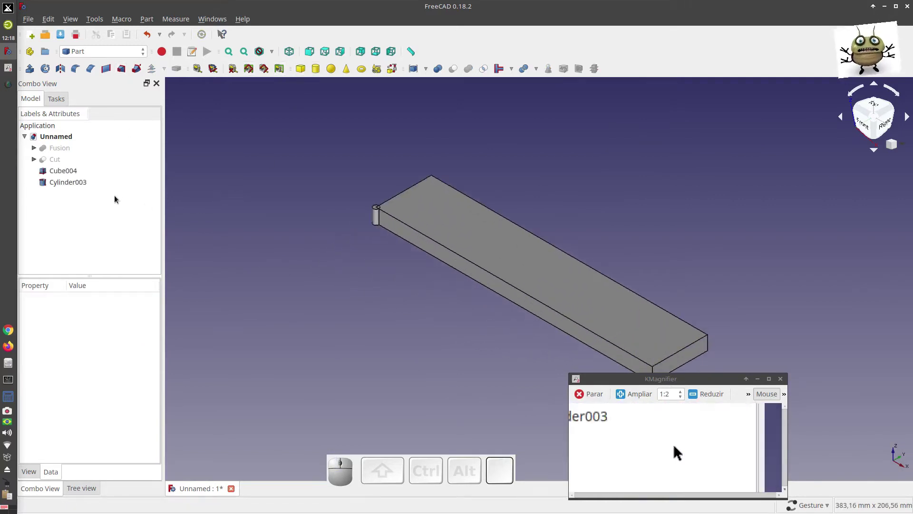
Step: Set Cylinder003's radius to 10 mm and height to 20 mm
click(78, 186)
click(109, 371)
key(1)
key(0)
click(88, 386)
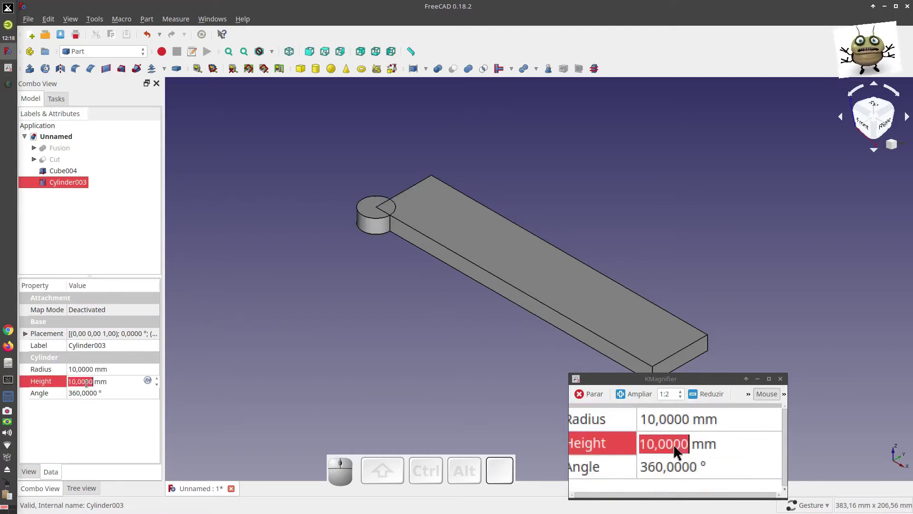
key(2)
key(0)
click(306, 271)
Step: Drag Cylinder003 with the Transform draggers to the end corner of the flat bar
click(82, 185)
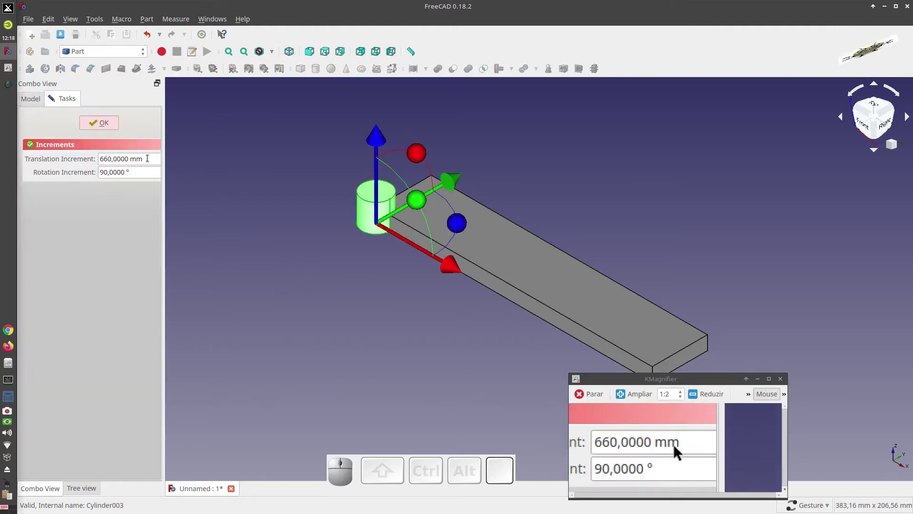
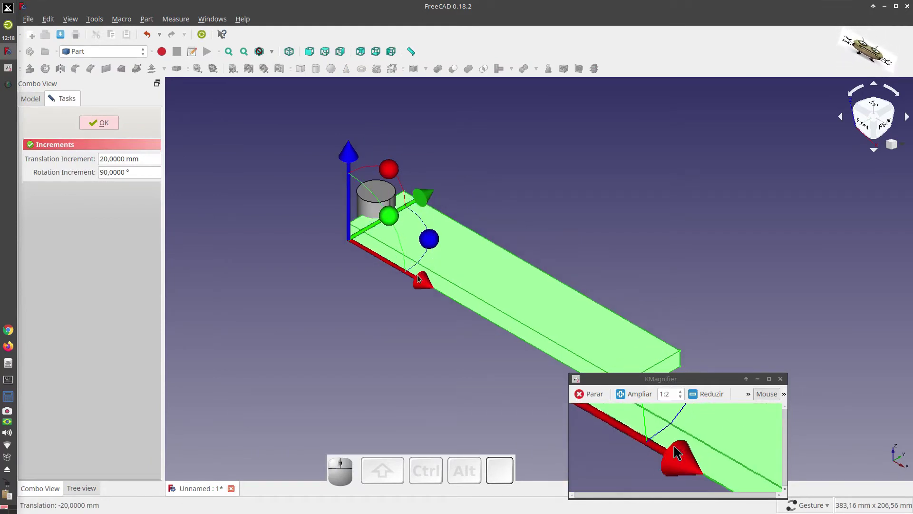
drag(431, 241, 272, 210)
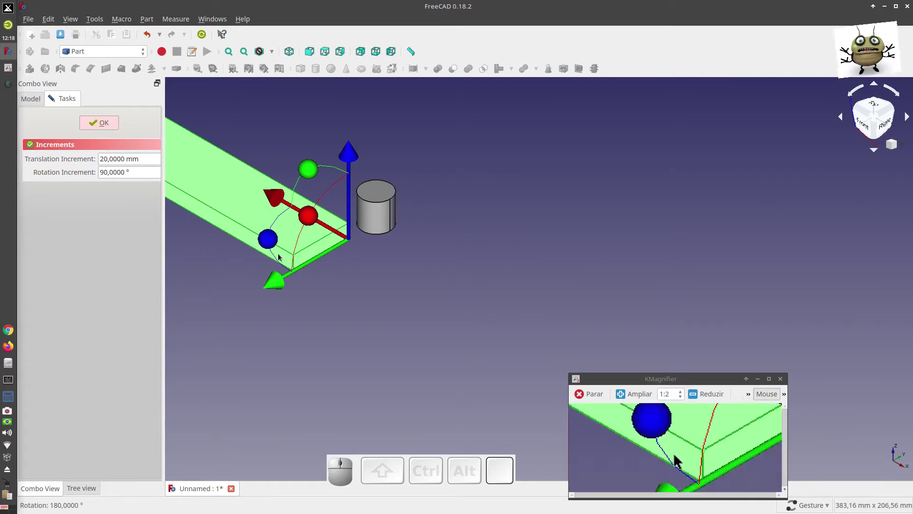
drag(272, 194, 297, 254)
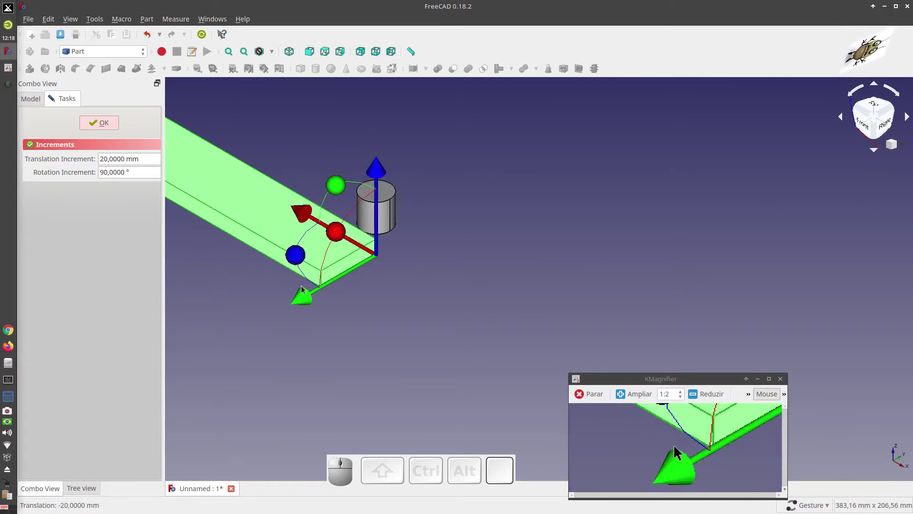
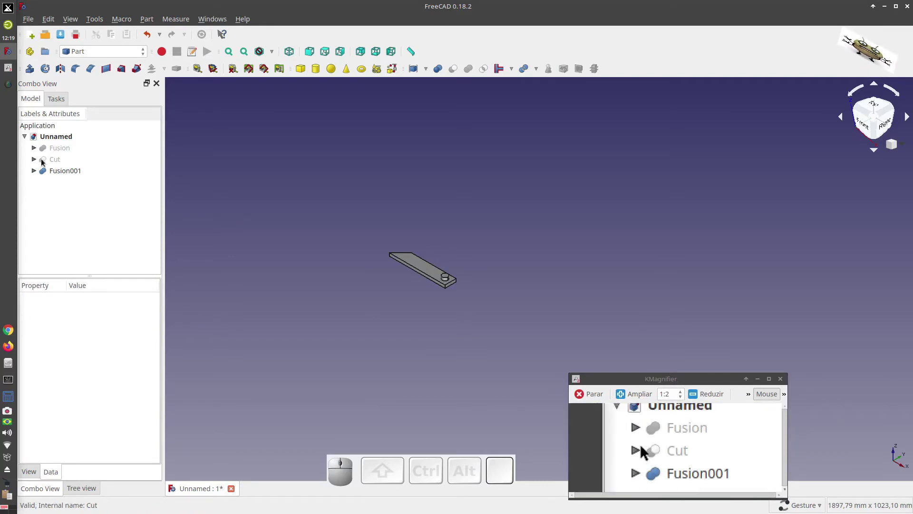
Step: Make the Cut lever and the Fusion crank visible again and view the assembly from above
click(46, 161)
key(space)
click(69, 148)
key(space)
click(571, 315)
drag(462, 153, 365, 343)
scroll(down, 3)
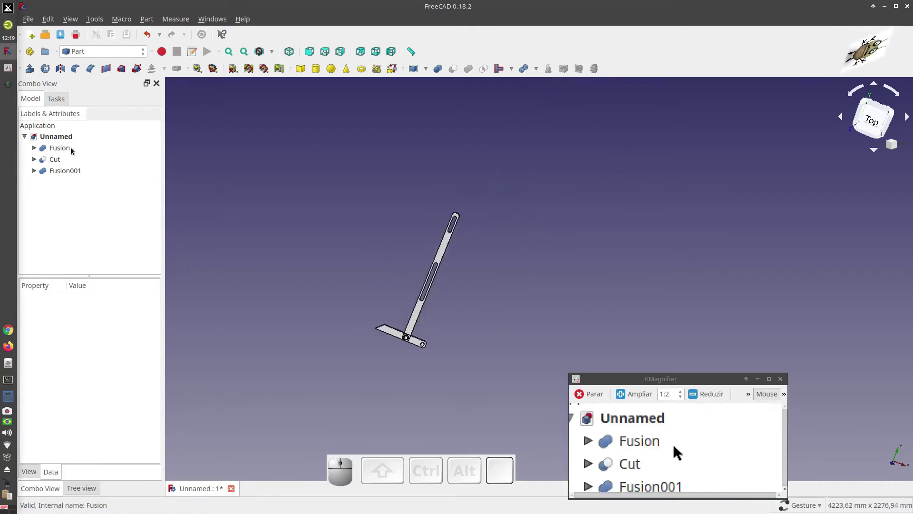
click(61, 149)
Step: Colour the Fusion part yellow through its shape colour
right_click(62, 148)
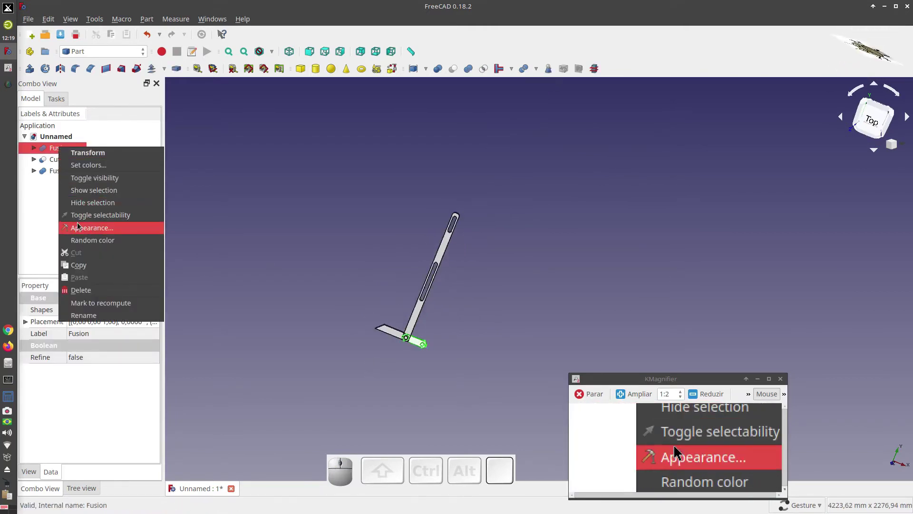
drag(85, 218, 88, 230)
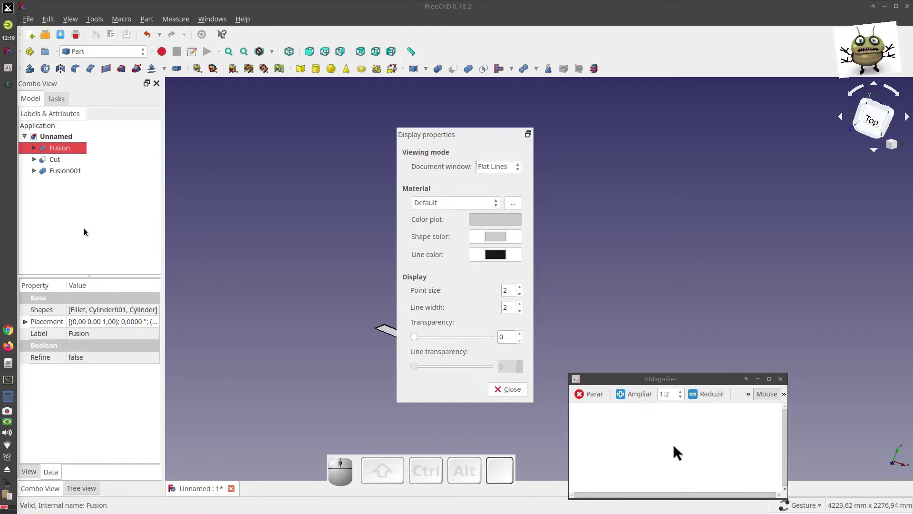
click(494, 239)
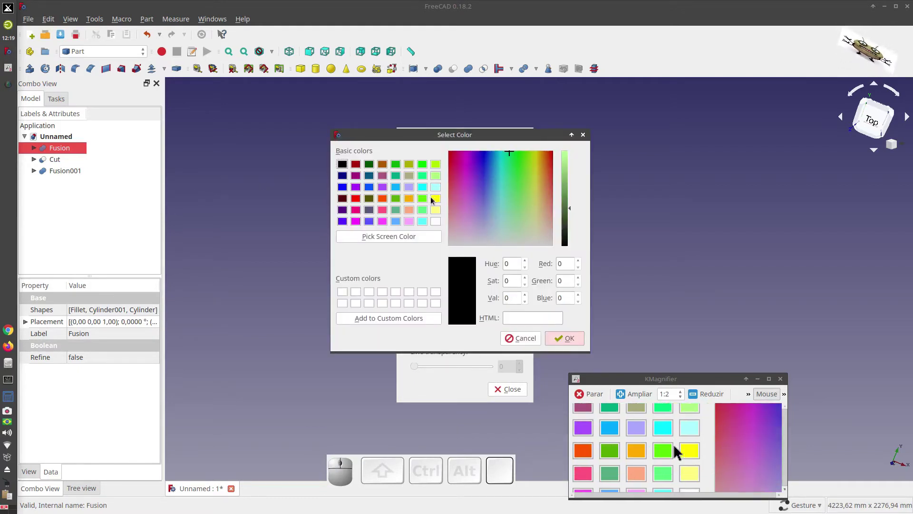
click(437, 199)
click(566, 339)
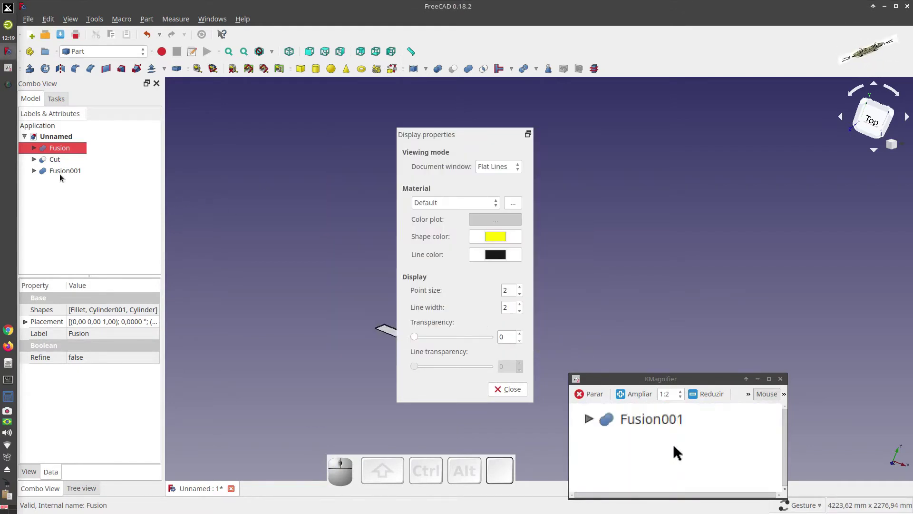
Step: Colour the Cut lever bright green
click(50, 161)
click(498, 239)
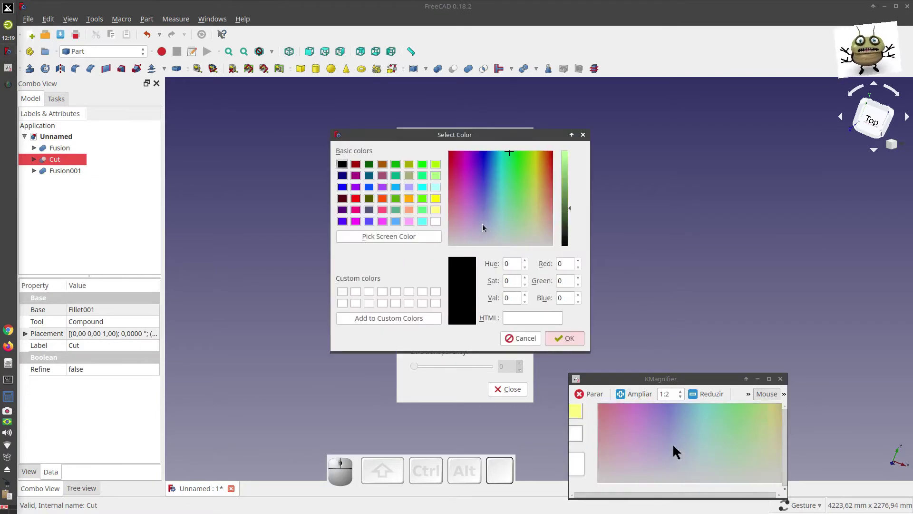
click(427, 176)
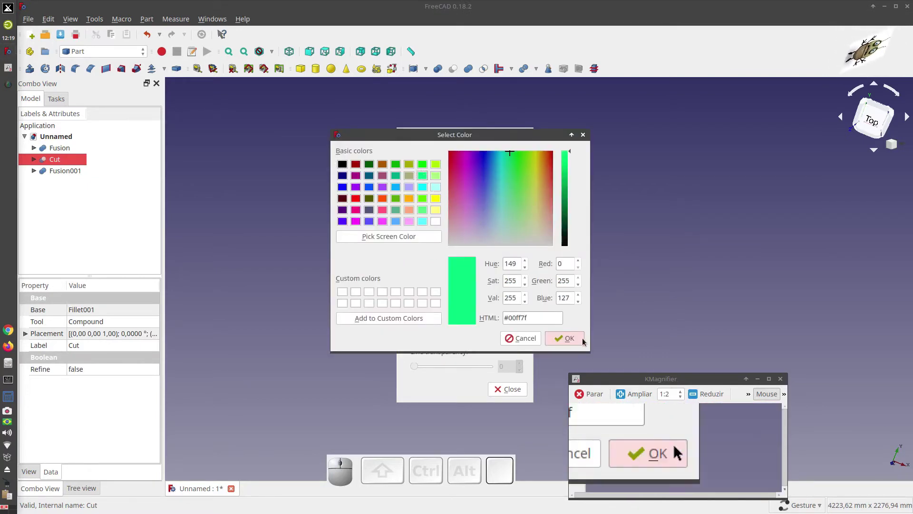
click(577, 340)
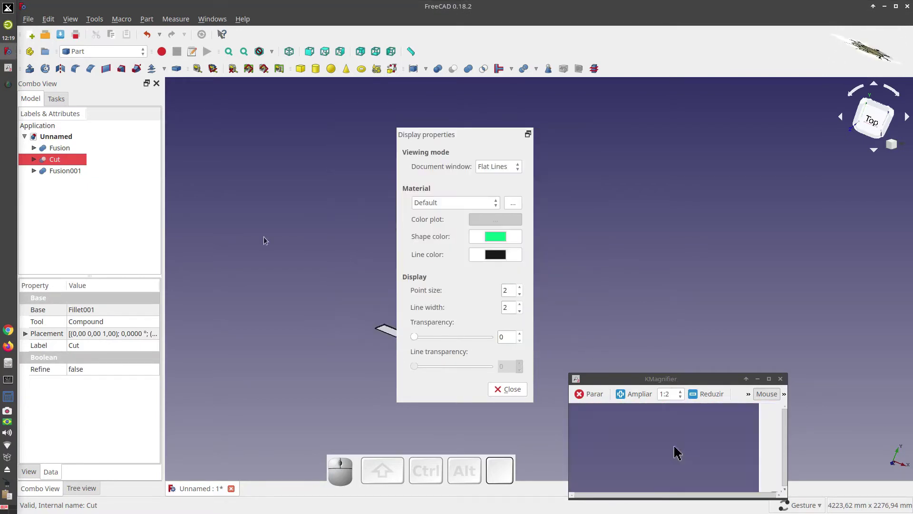
click(77, 174)
Step: Colour Fusion001 light blue (#00aaff) and deselect it to see the result
click(495, 238)
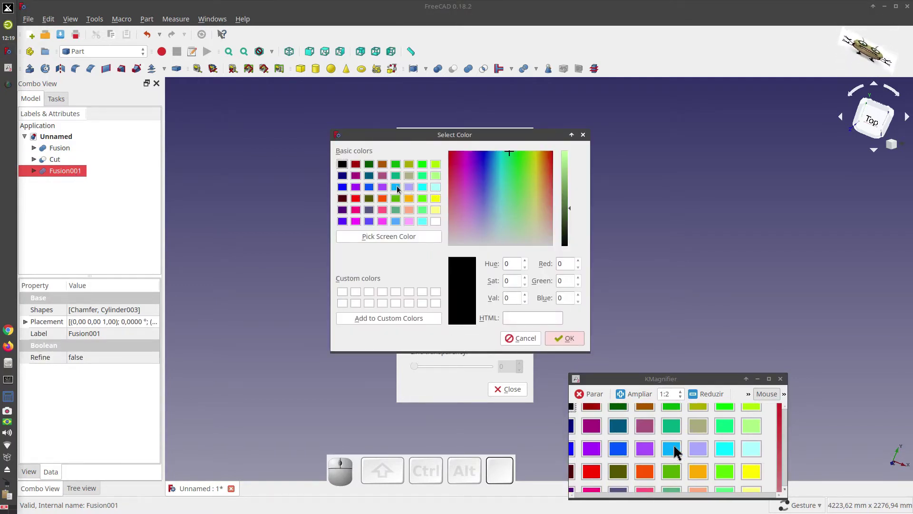
click(399, 189)
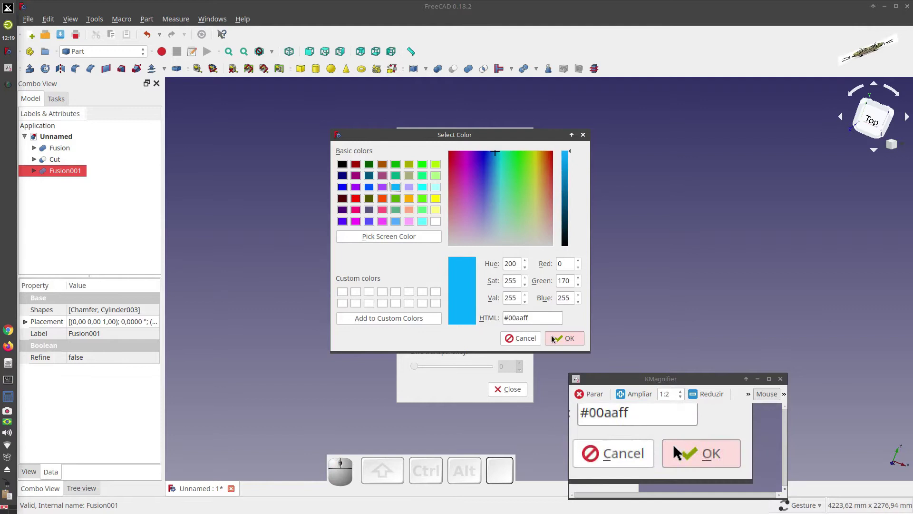
click(556, 339)
click(514, 388)
click(370, 382)
Step: Orbit and switch views to look at the three-part assembly at an angle
drag(513, 363, 511, 345)
key(0)
key(1)
key(0)
scroll(up, 3)
scroll(down, 3)
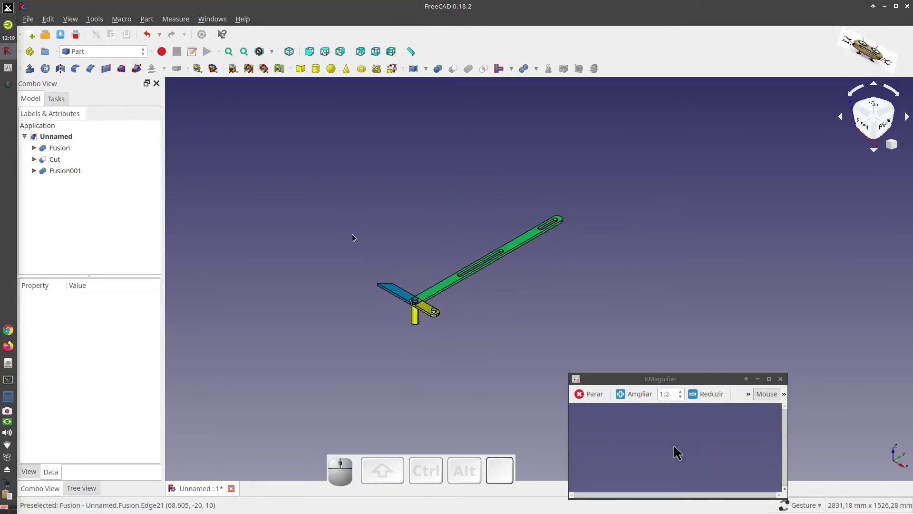
Step: View the assembly from the top, switch to the Animation workbench and add a Manager with three Placers
key(1)
key(2)
scroll(down, 3)
scroll(up, 3)
scroll(down, 3)
click(123, 54)
click(102, 23)
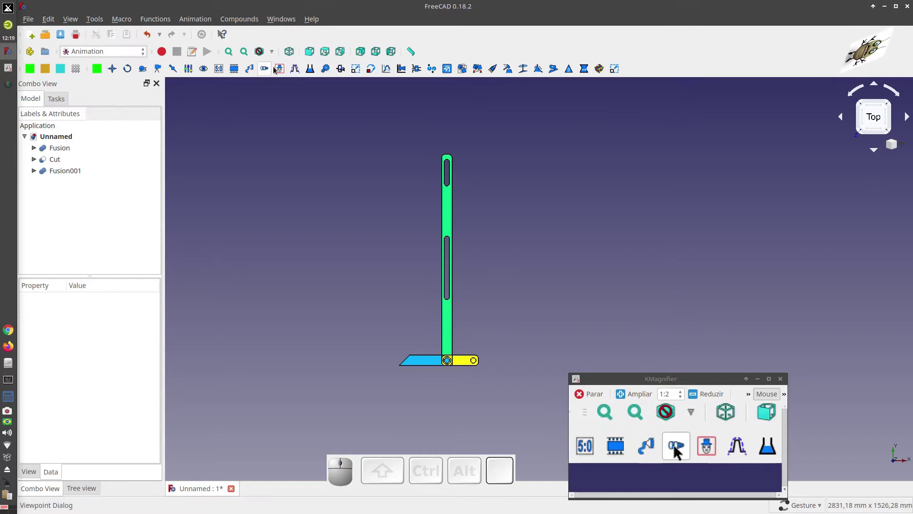
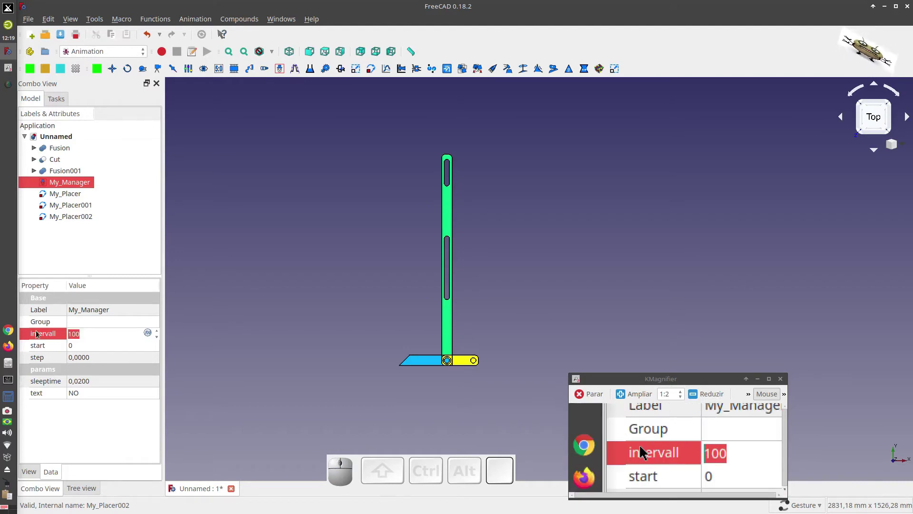
Step: Set My_Manager's interval to 5000
key(5)
key(0)
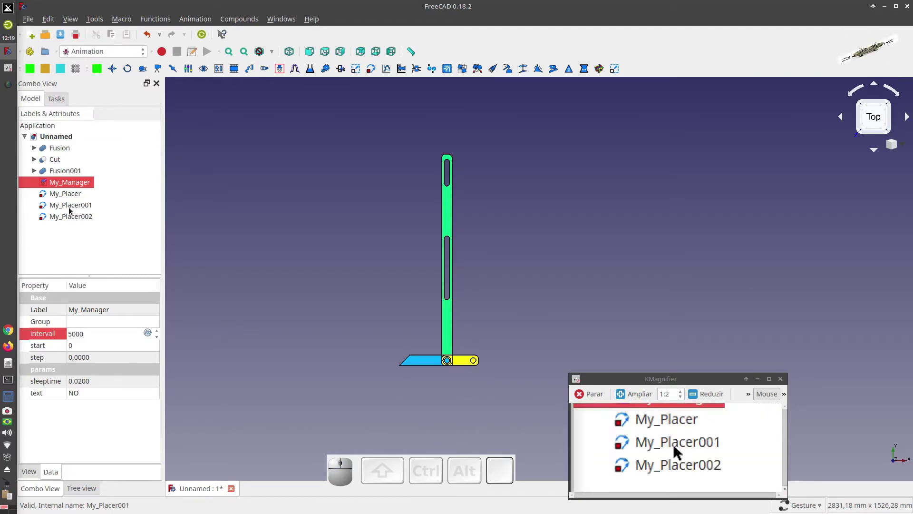
Step: Drag the placers into My_Manager's group and select My_Placer for editing
click(70, 197)
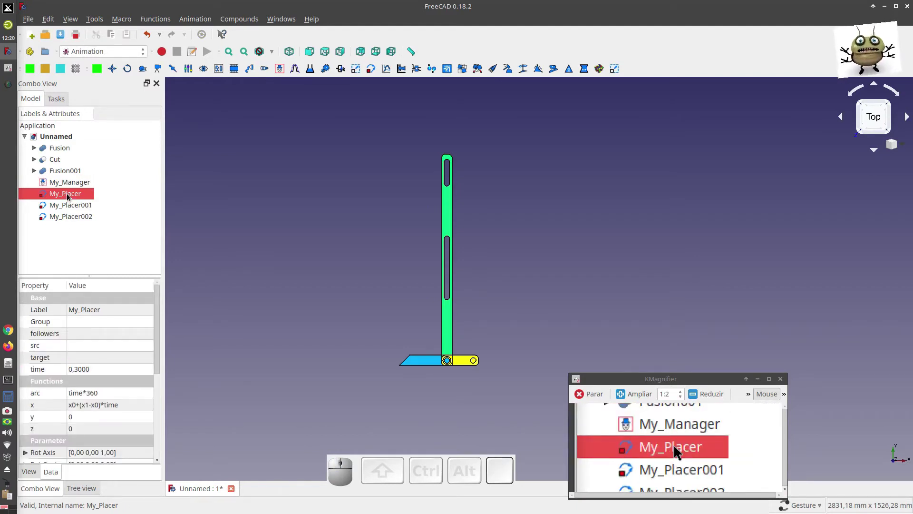
drag(70, 196, 72, 186)
drag(69, 197, 71, 189)
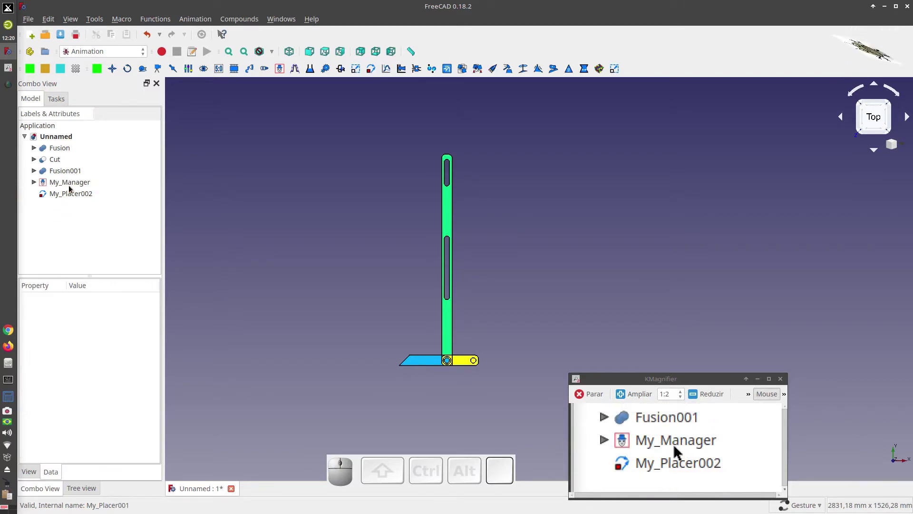
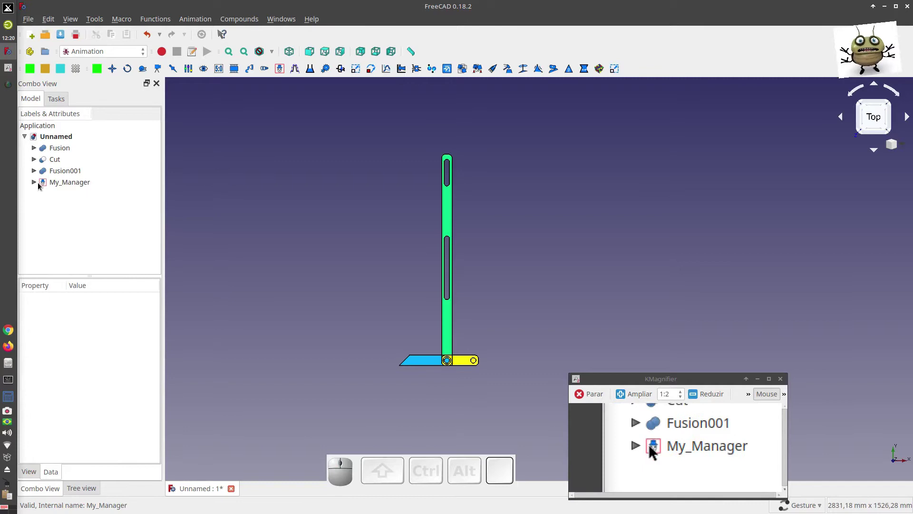
click(34, 184)
click(91, 196)
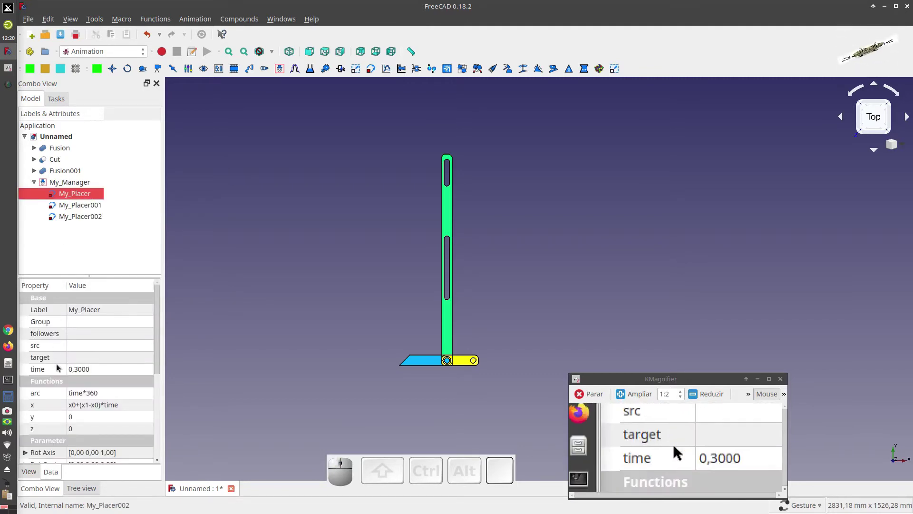
Step: Peek at My_Placer's target list, then check which part Fusion is in the tree
click(76, 361)
click(148, 359)
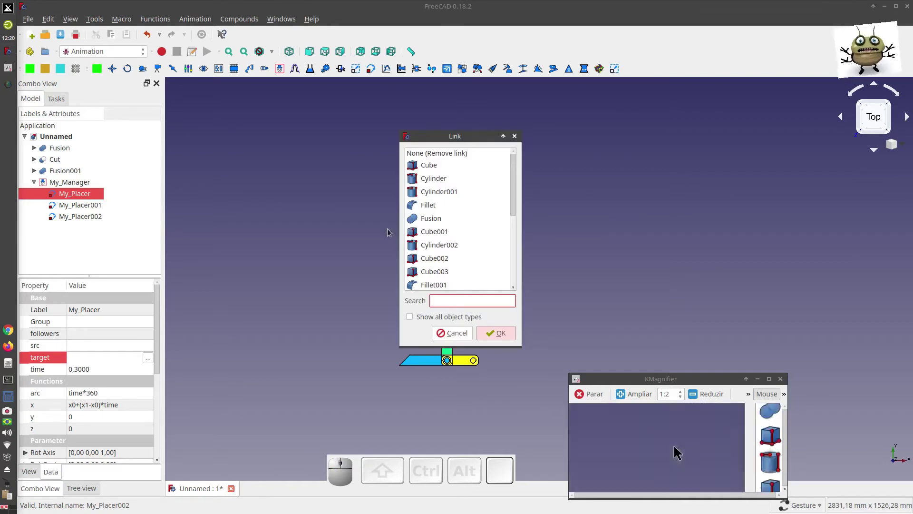
key(Escape)
click(215, 209)
click(60, 151)
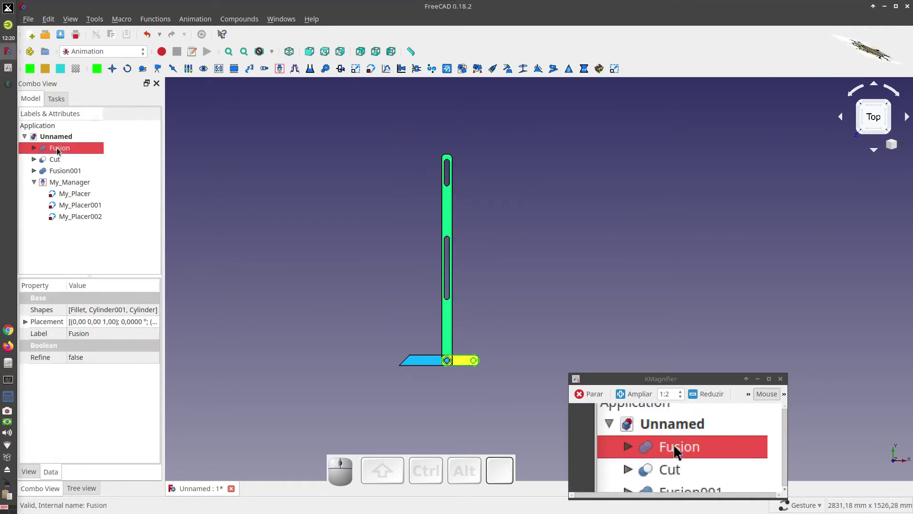
click(74, 196)
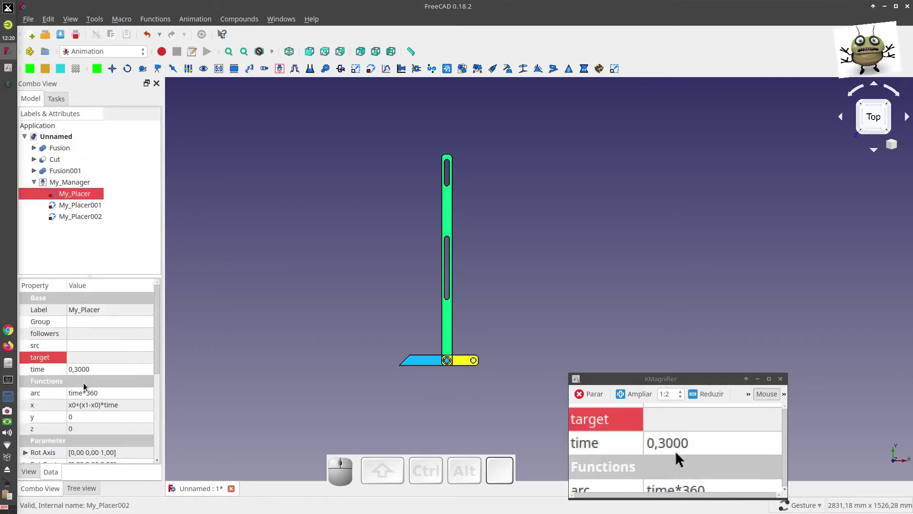
Step: Link My_Placer's target to Fusion in the Link dialog and start editing its arc formula
click(81, 362)
click(148, 358)
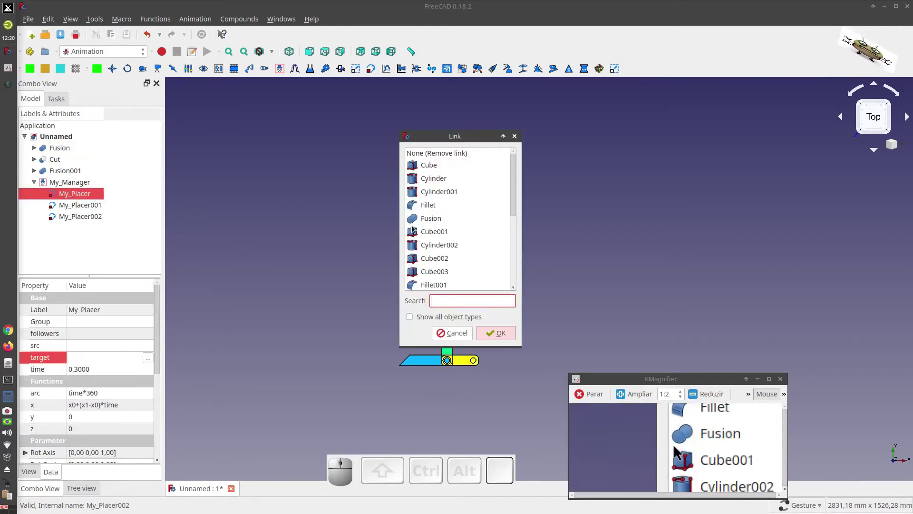
scroll(down, 3)
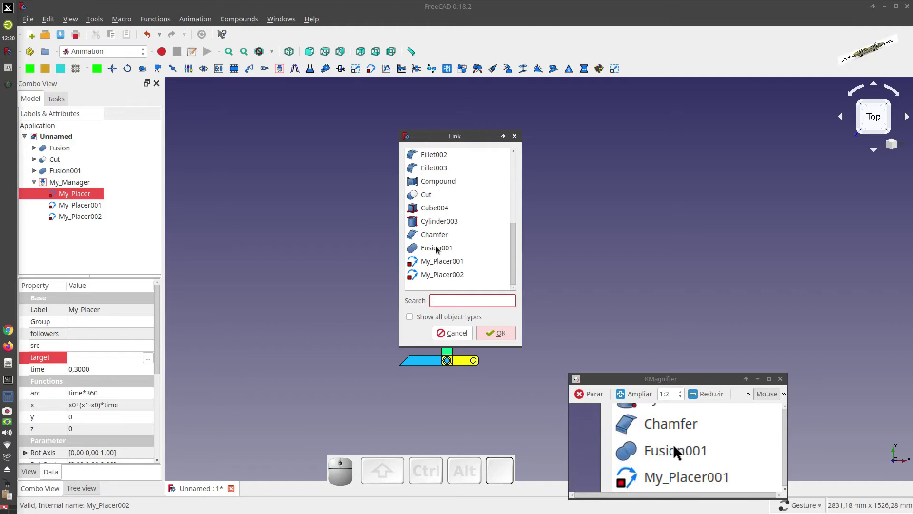
scroll(up, 3)
scroll(down, 3)
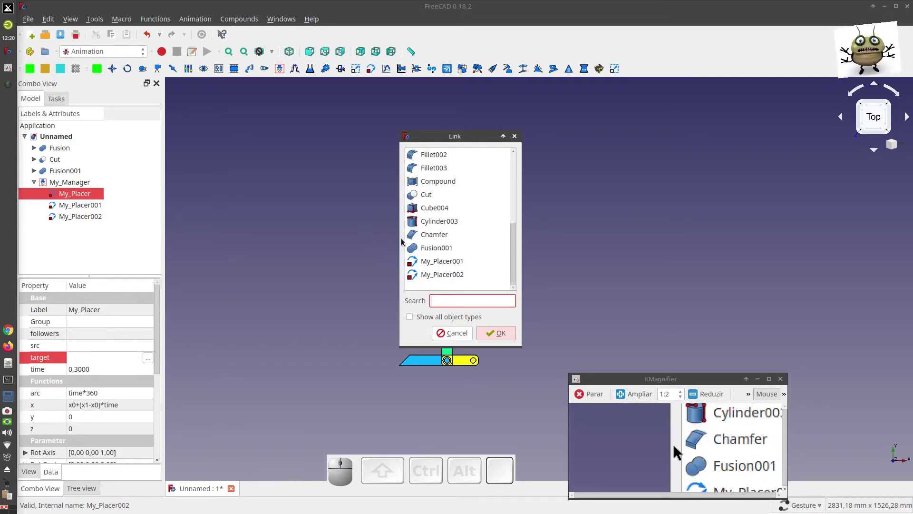
scroll(up, 3)
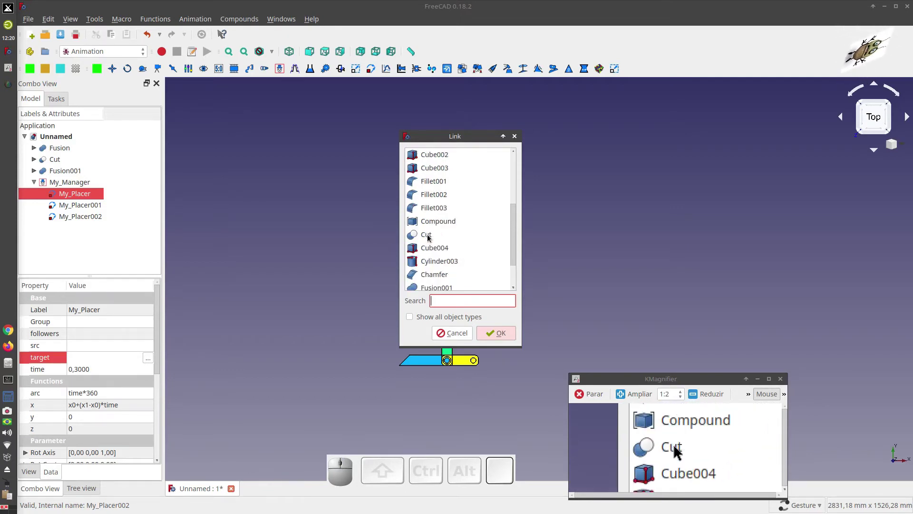
scroll(up, 3)
scroll(up, 3)
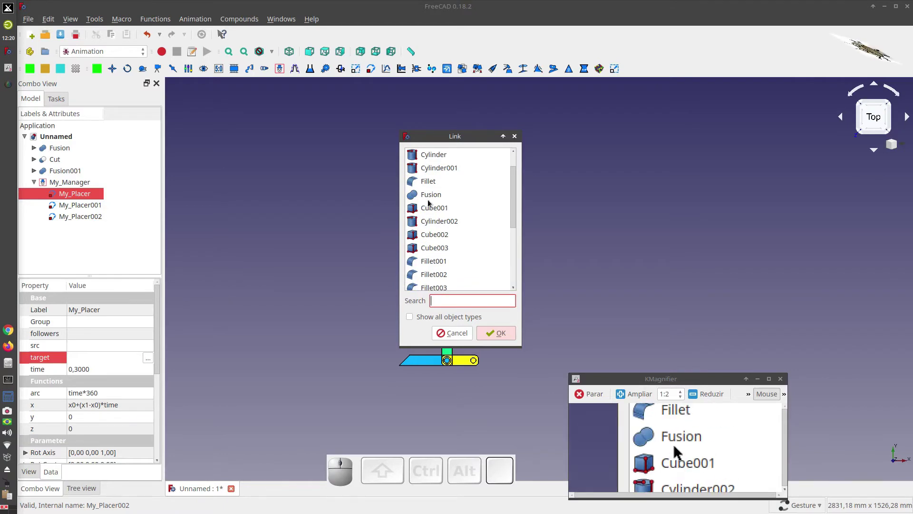
click(433, 202)
click(502, 337)
click(105, 394)
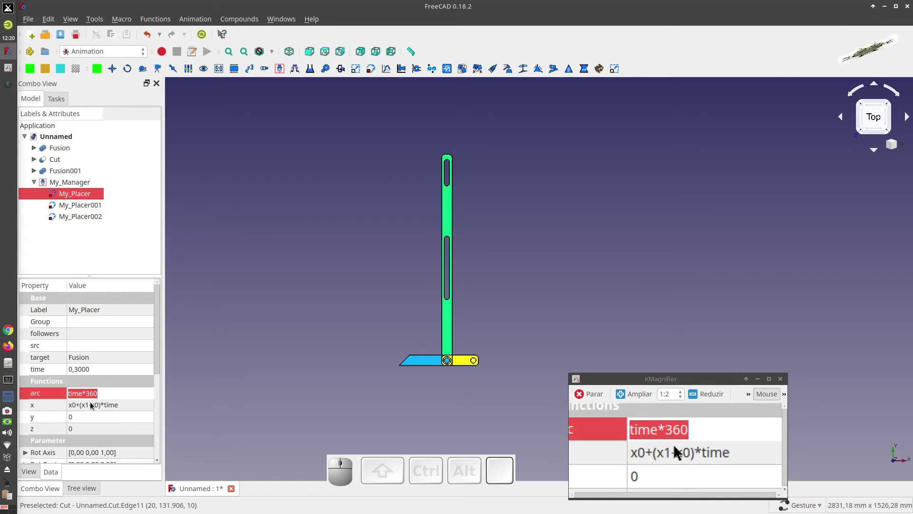
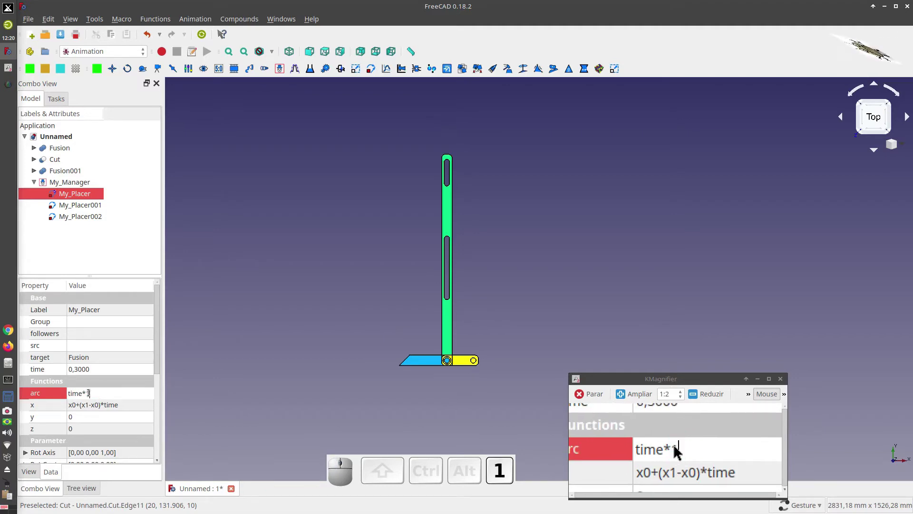
Step: Set My_Placer's x to 0 and z to -10
click(99, 410)
key(0)
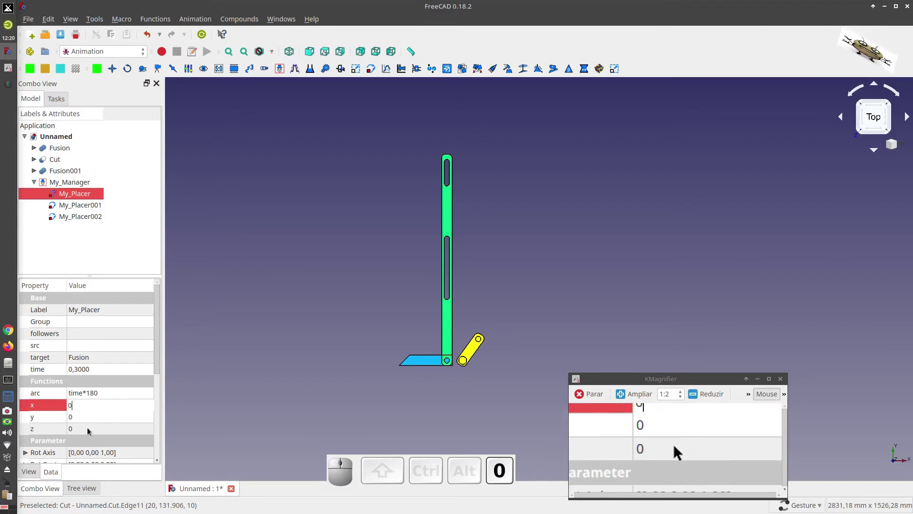
click(90, 430)
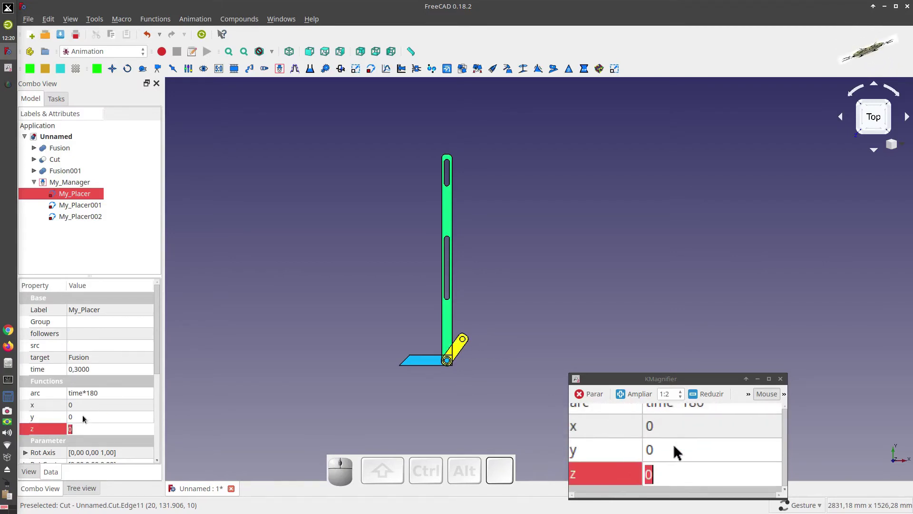
click(89, 420)
click(249, 325)
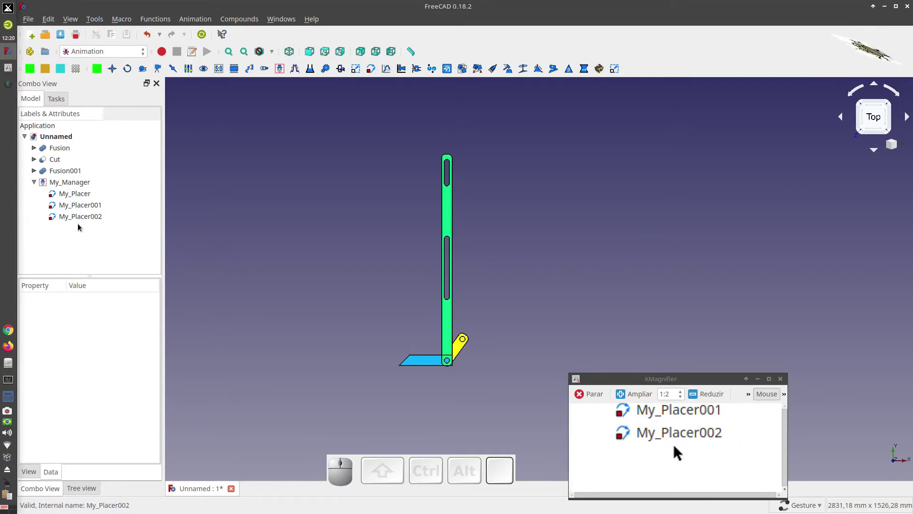
Step: Set My_Placer's y to 350, then bring up My_Manager's animation control panel
click(76, 197)
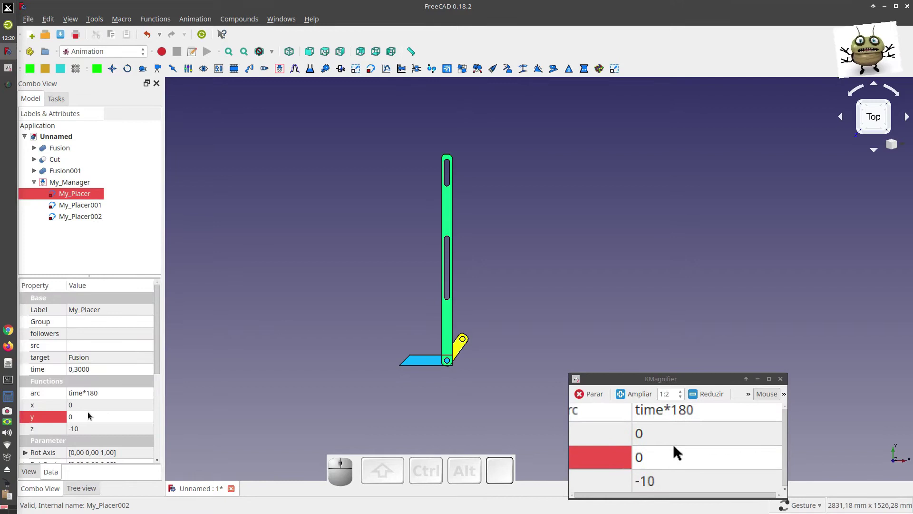
click(91, 418)
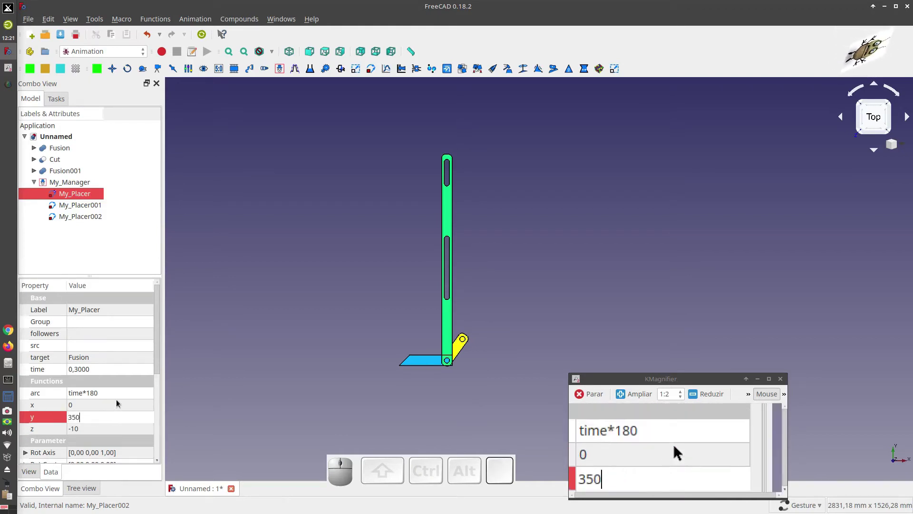
click(101, 406)
click(365, 225)
click(67, 184)
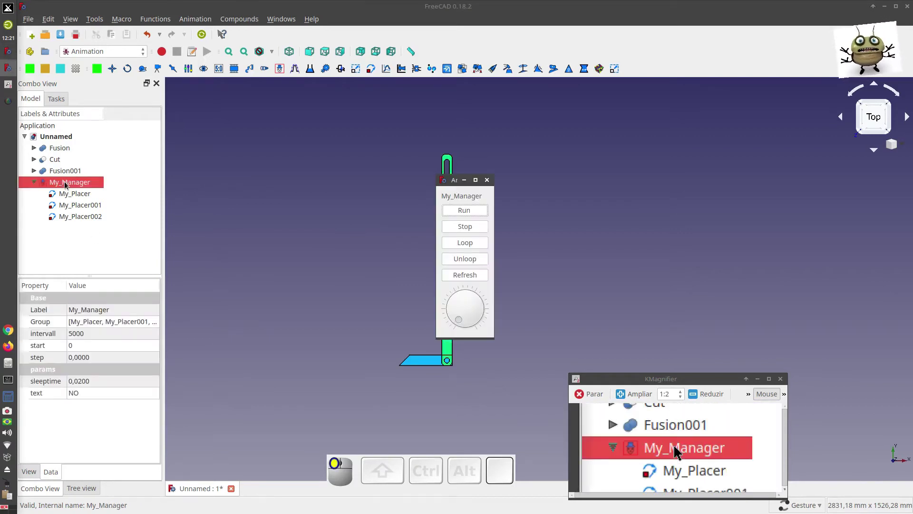
Step: Move the animation controls aside, run the animation, then select My_Placer001 and Cut
drag(454, 182, 259, 248)
drag(250, 254, 124, 199)
click(81, 194)
click(85, 206)
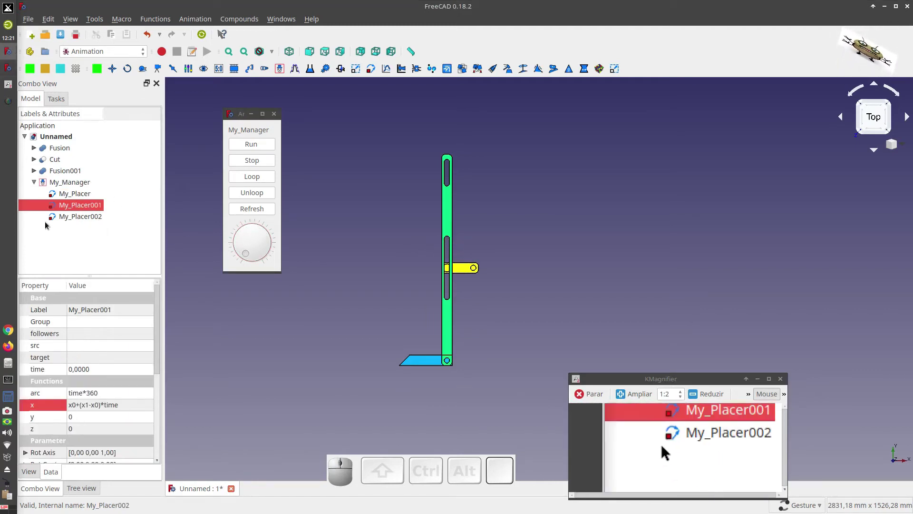
click(56, 159)
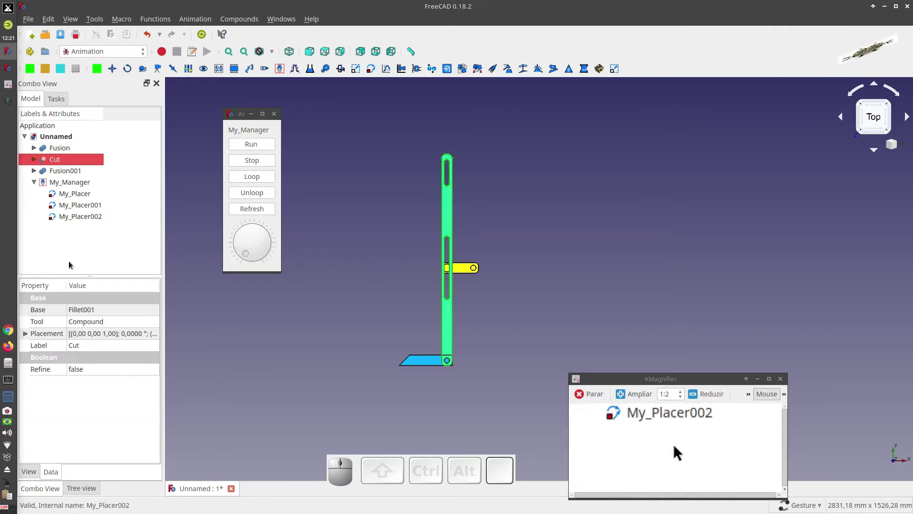
Step: Link My_Placer001's target to the Cut lever in the Link dialog
click(79, 205)
click(92, 360)
click(148, 358)
scroll(down, 3)
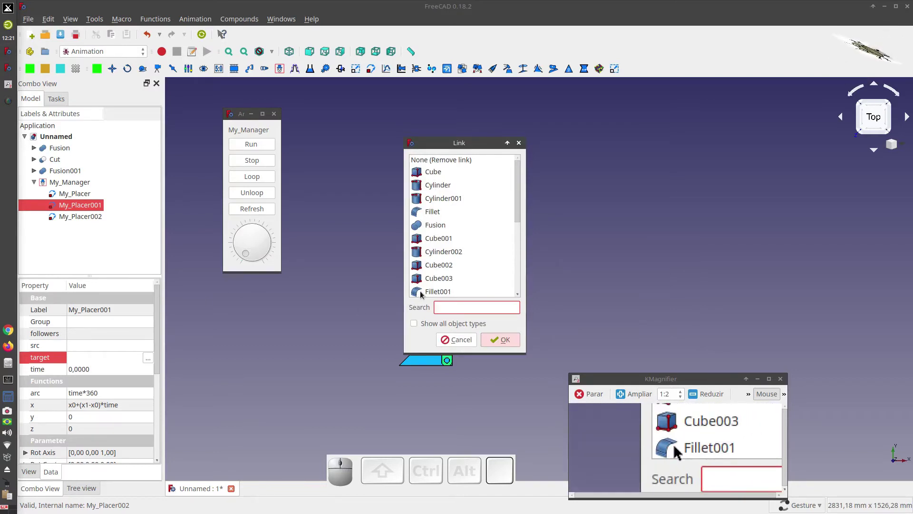
scroll(up, 3)
scroll(down, 3)
click(430, 231)
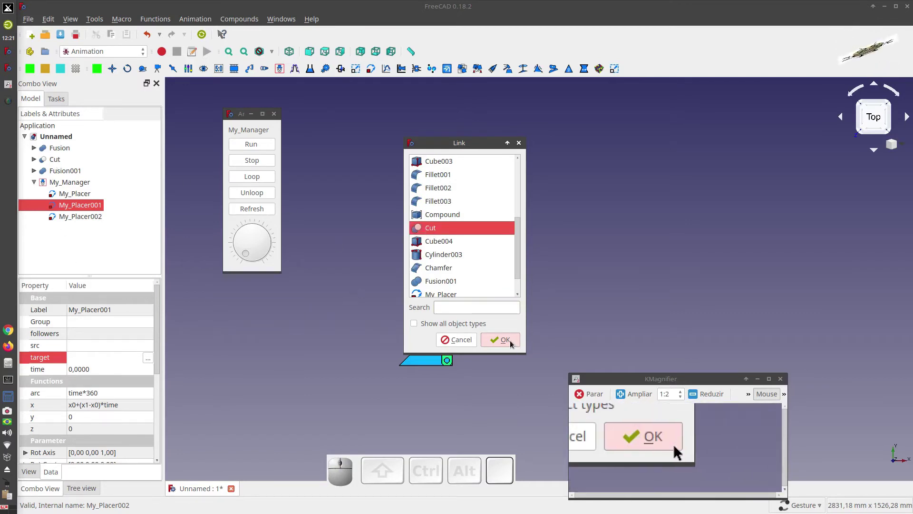
click(512, 342)
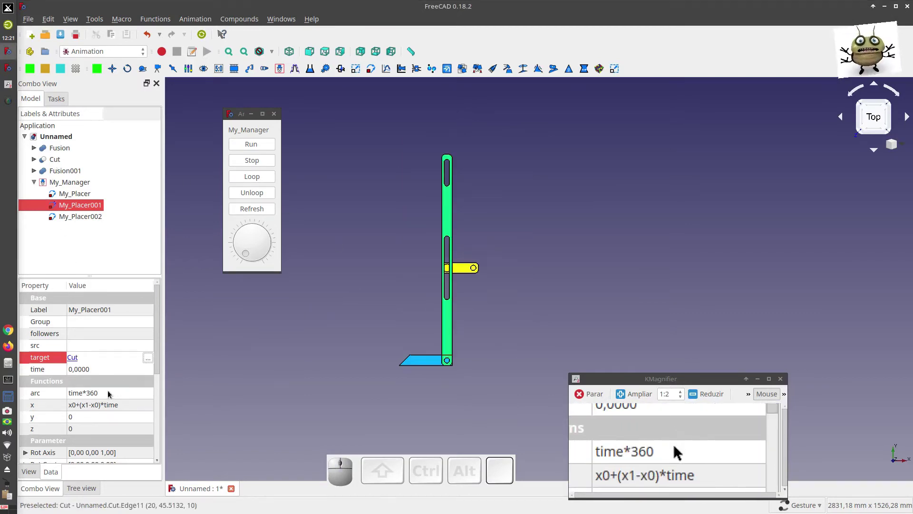
Step: Change My_Placer001's arc function to -y0
click(111, 393)
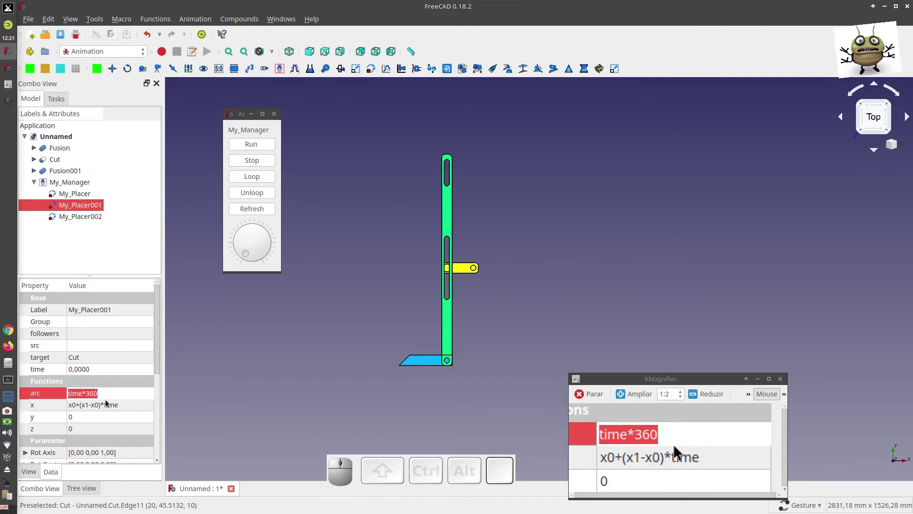
key(-)
key(y)
key(0)
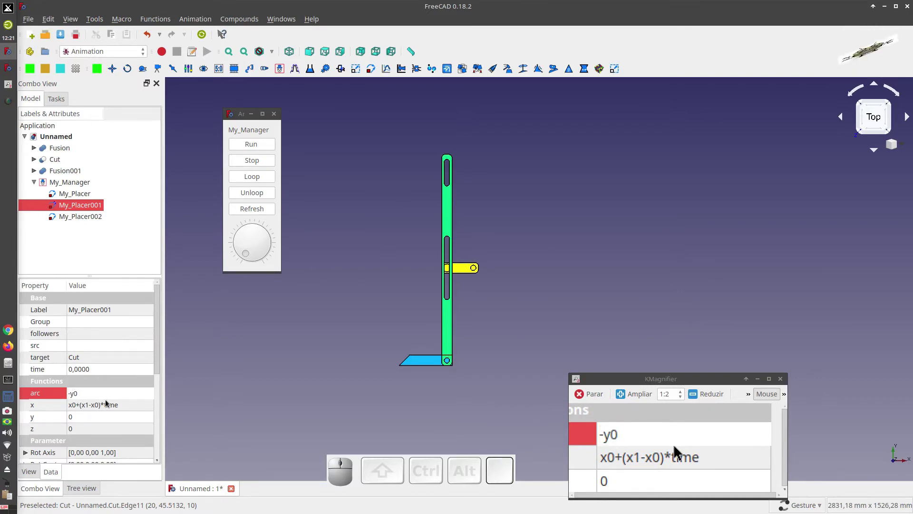
Step: Set My_Placer001's x and y functions to 0 and move down to its x0 parameter
click(109, 410)
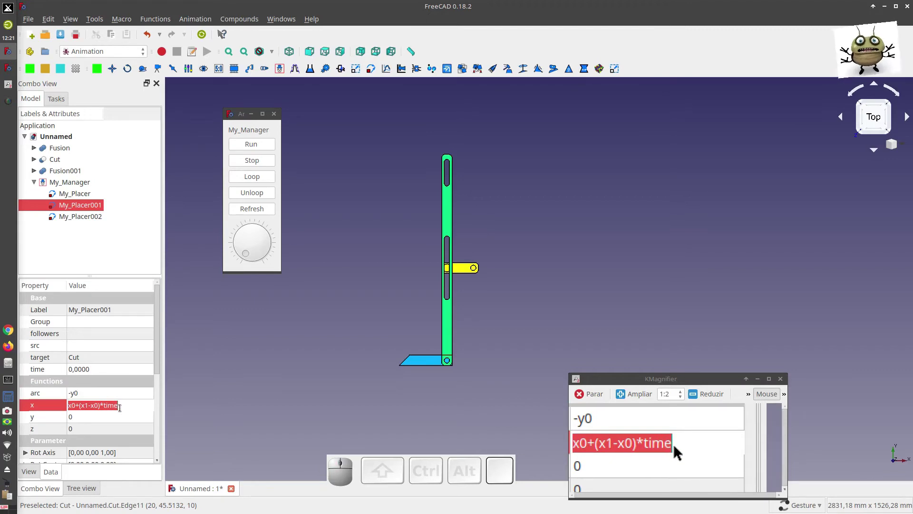
key(0)
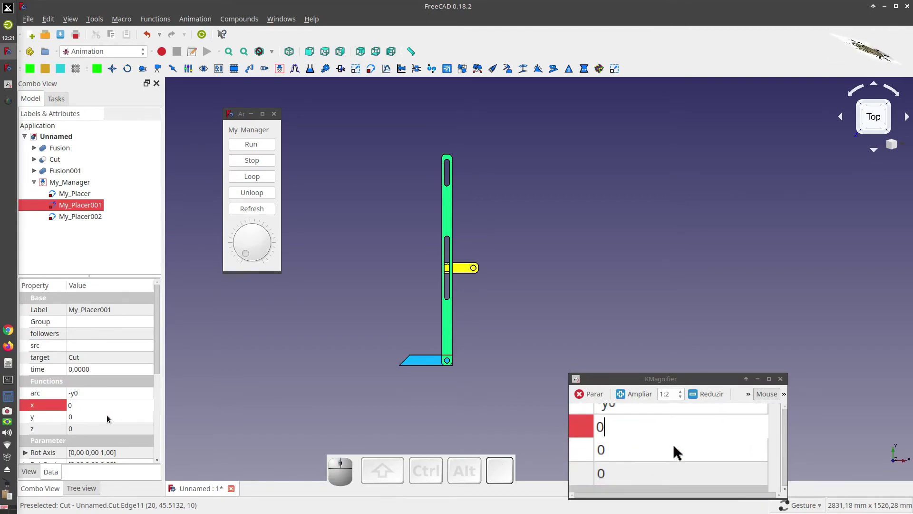
click(110, 418)
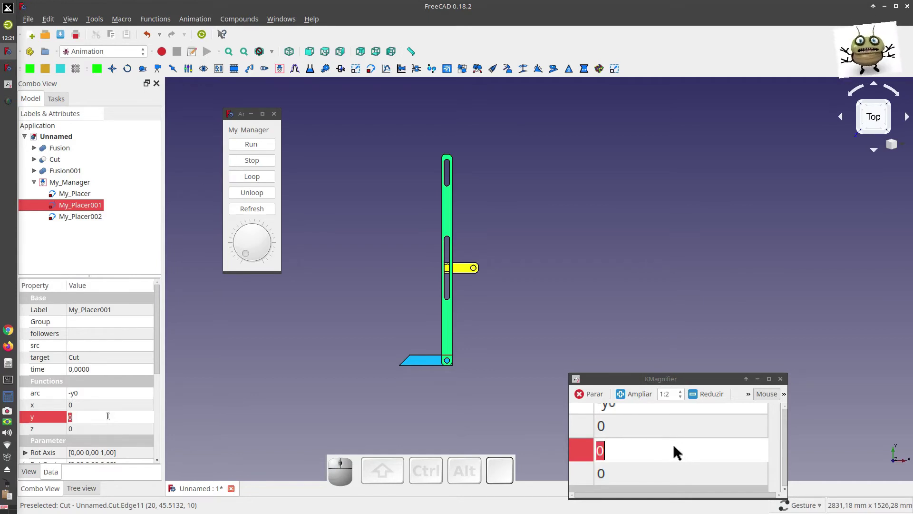
scroll(down, 3)
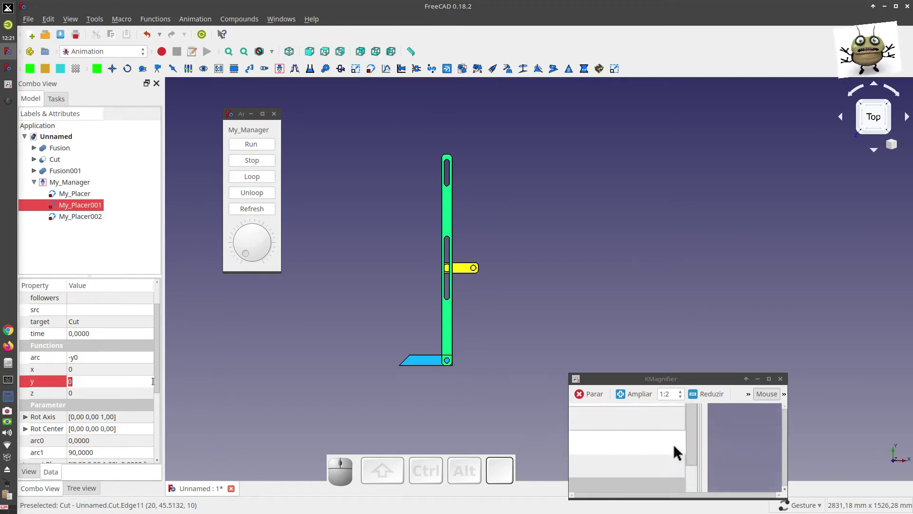
scroll(down, 3)
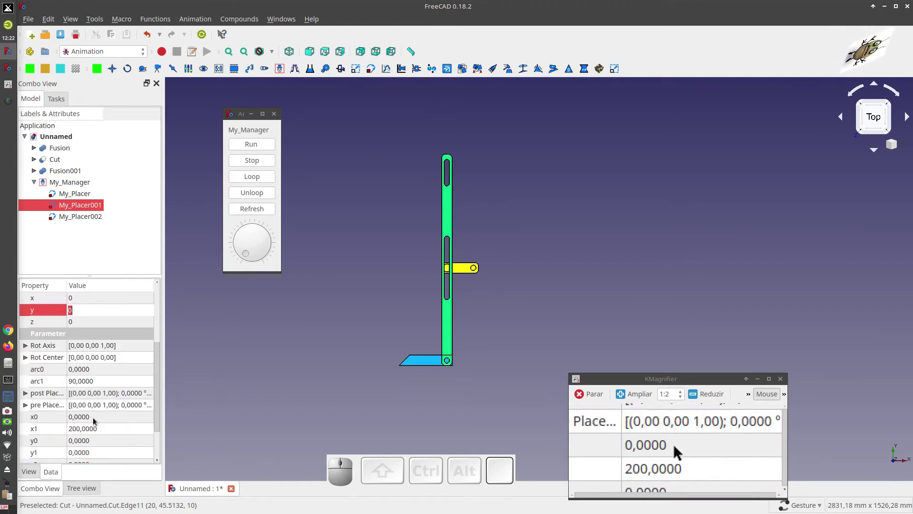
click(95, 421)
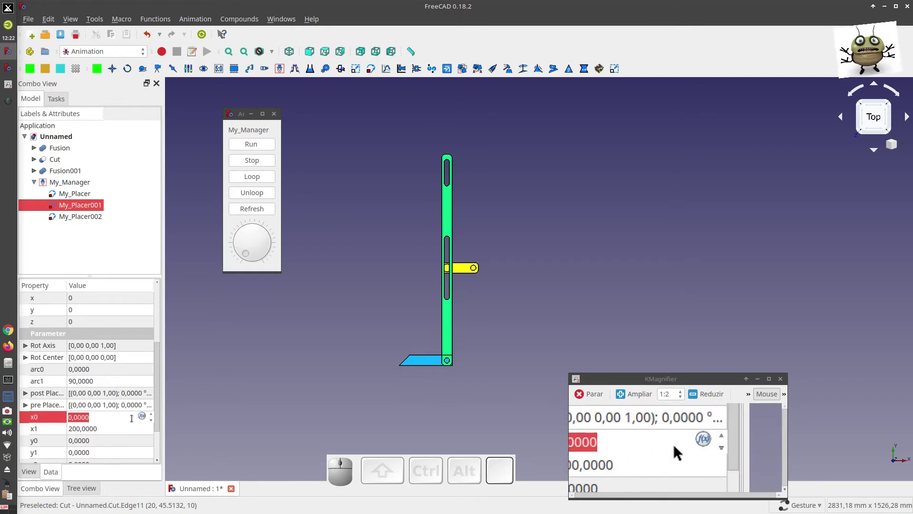
Step: Drive x0 with the expression 100*cos(time*180)/(350+sin(time*180)*100), evaluating to 0,2857
click(144, 418)
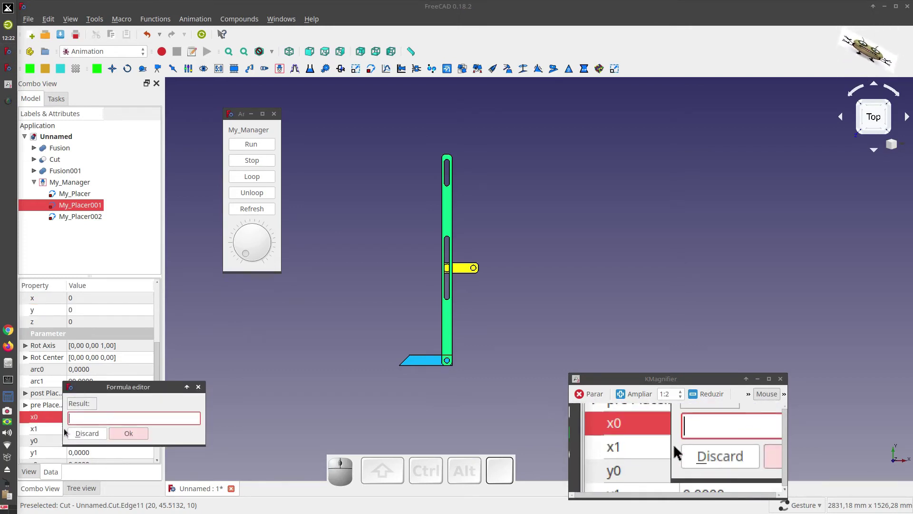
key(1)
key(0)
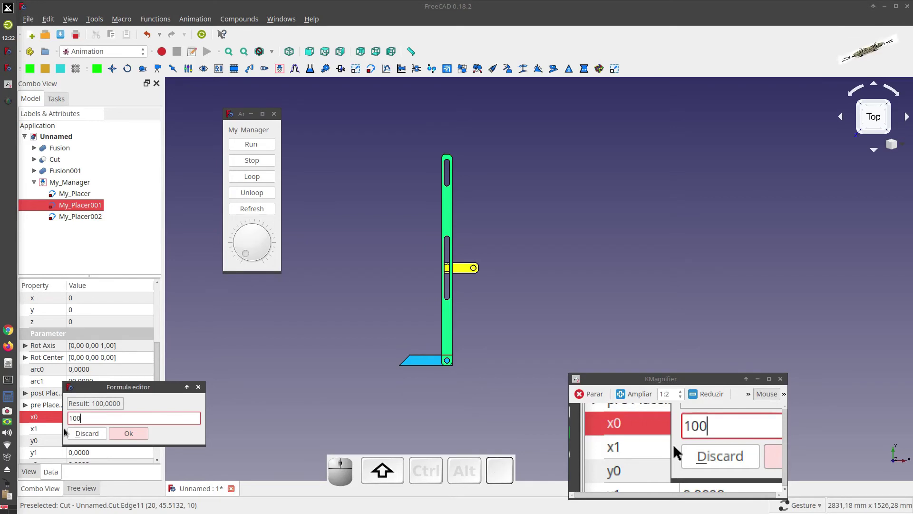
key(shift+8)
key(shift+9)
key(BackSpace)
key(shift+9)
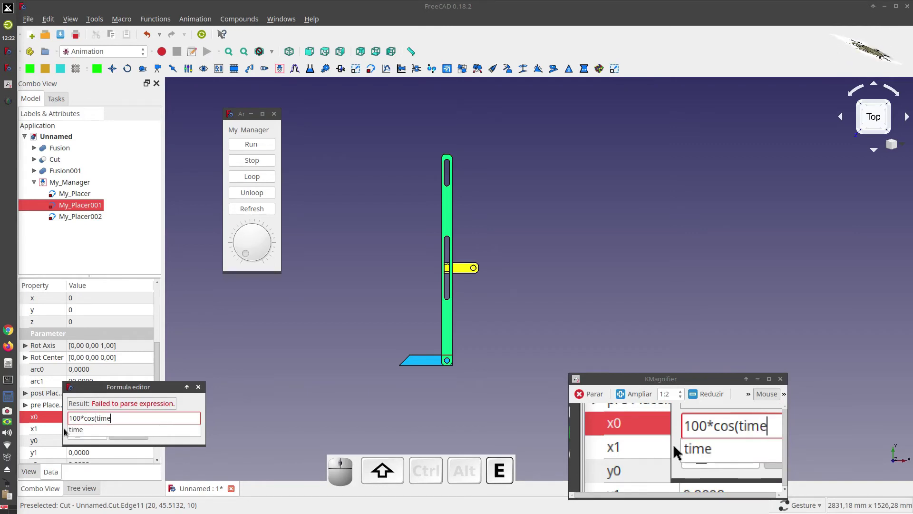
key(shift+8)
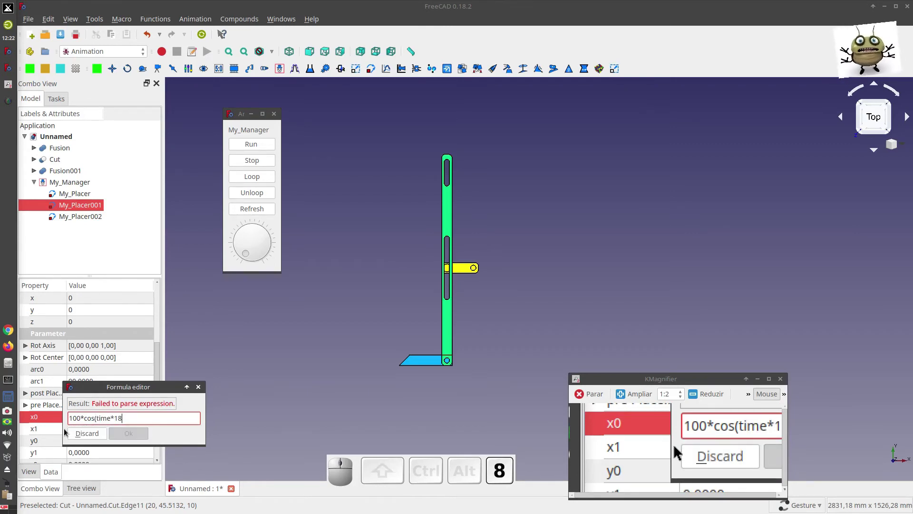
key(0)
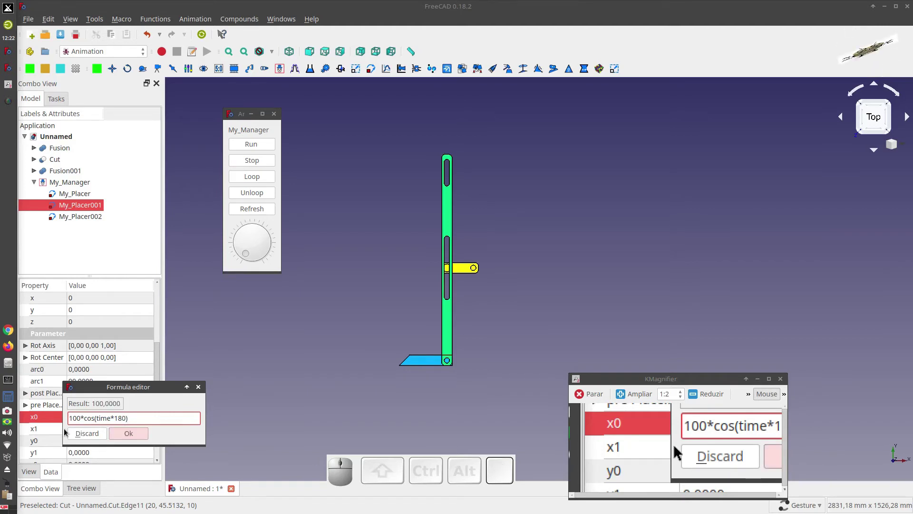
key(/)
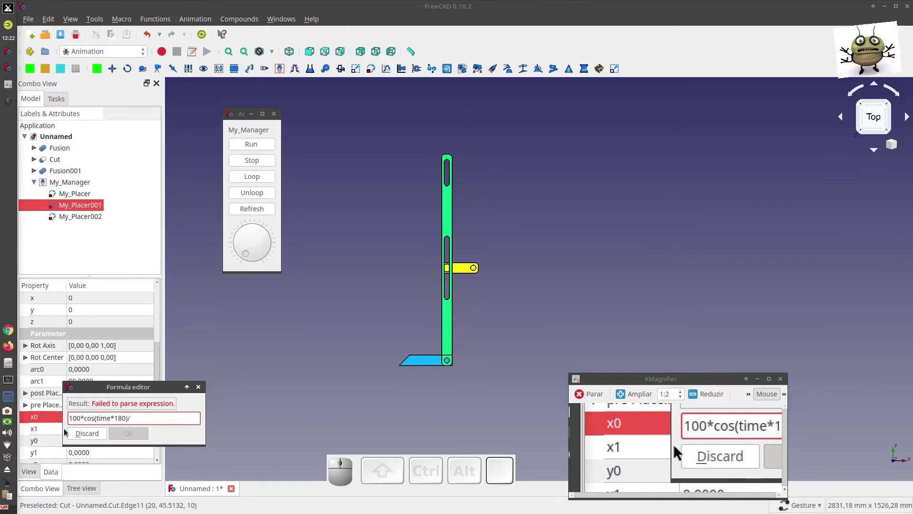
key(shift+9)
key(shift+3)
key(0)
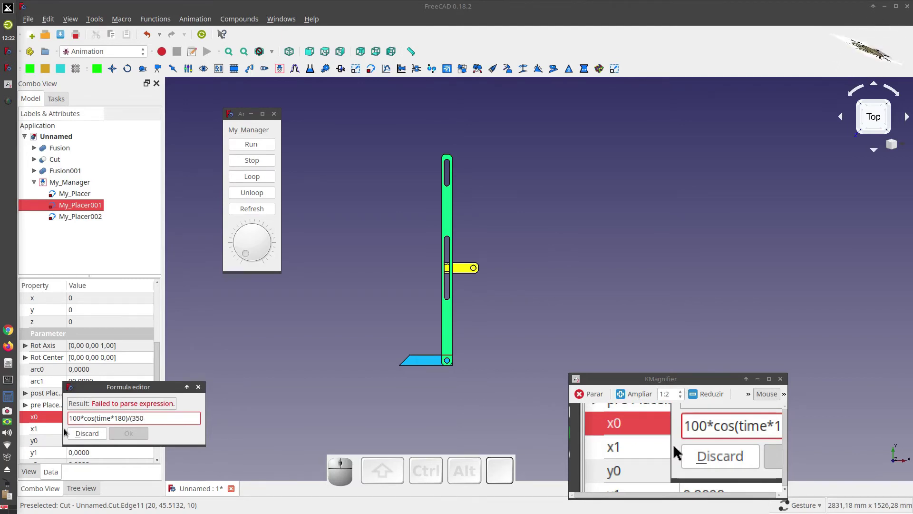
key(shift+=)
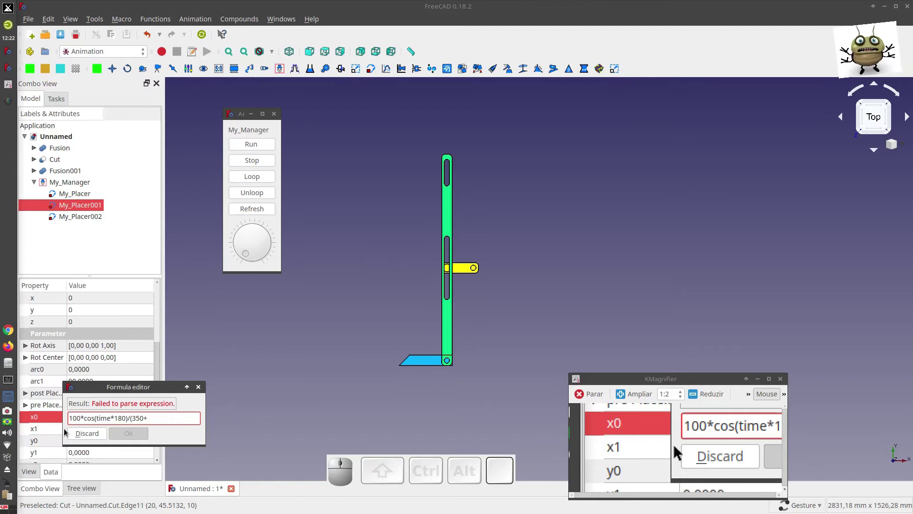
key(shift+9)
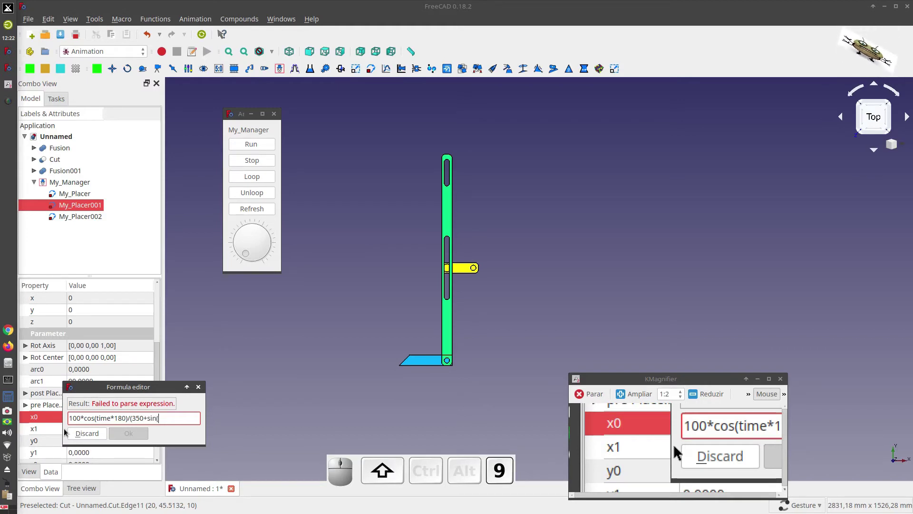
key(shift+8)
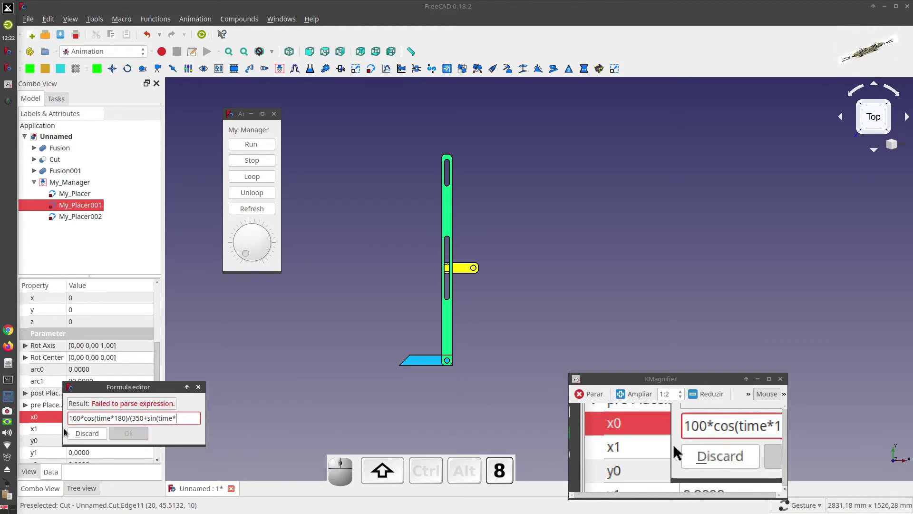
key(8)
key(0)
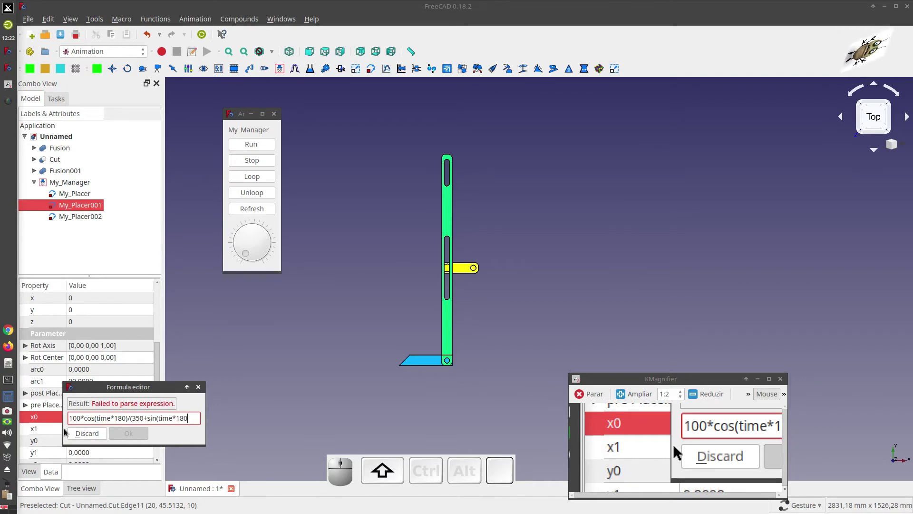
key(shift+0)
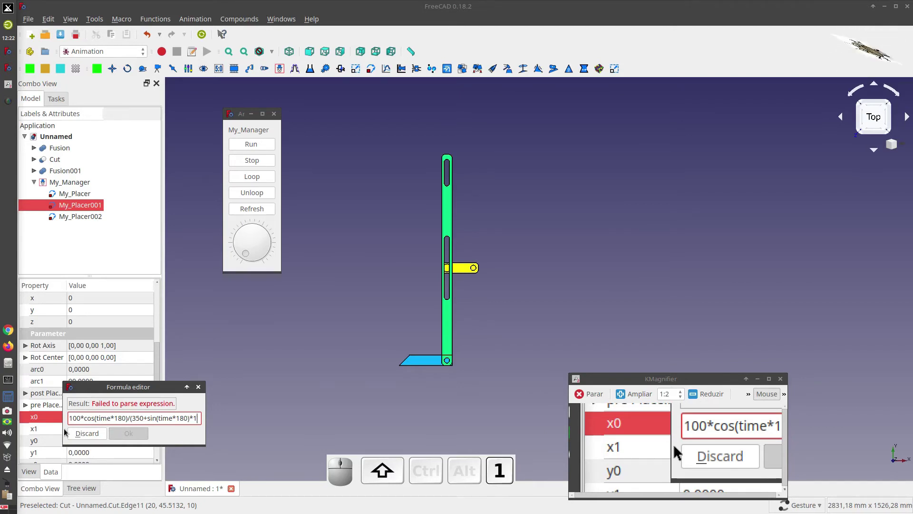
key(shift+0)
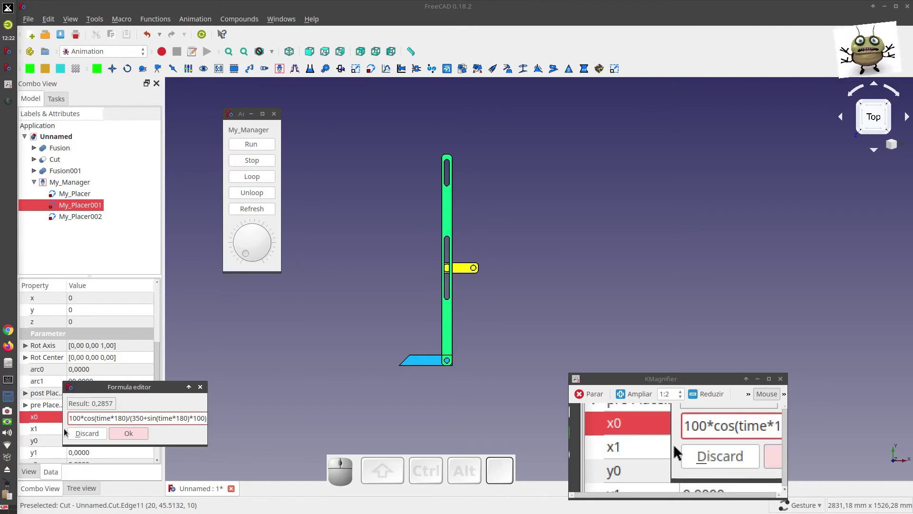
key(Return)
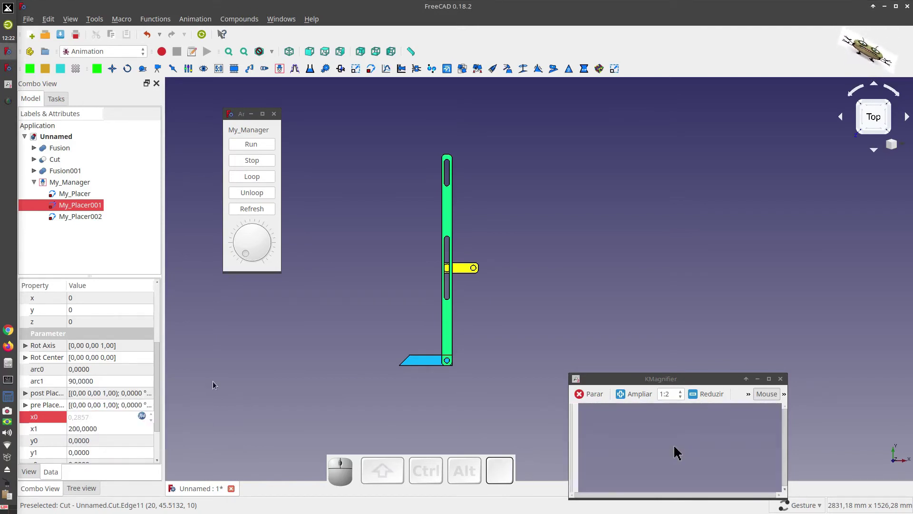
Step: Start x1's formula with the series terms x0-x0^3/3+x0^5/5-x0^7/7
click(215, 384)
click(82, 210)
scroll(down, 3)
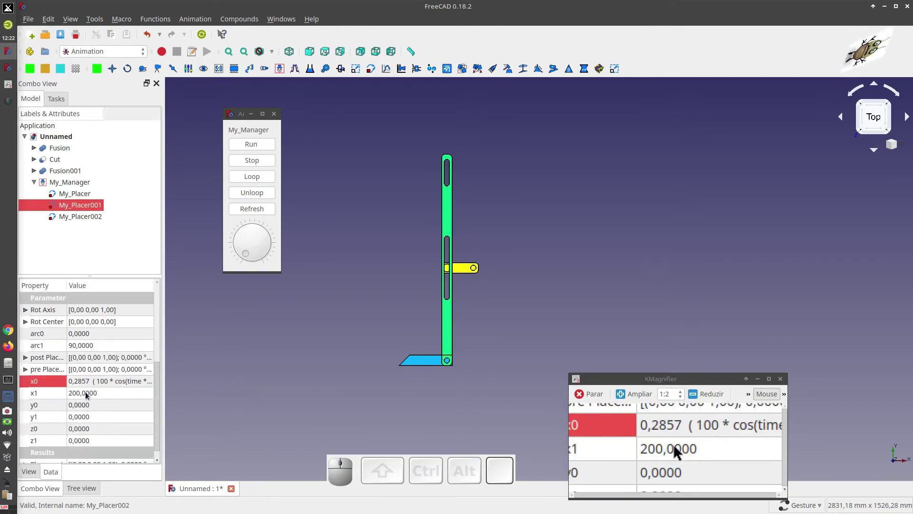
click(89, 394)
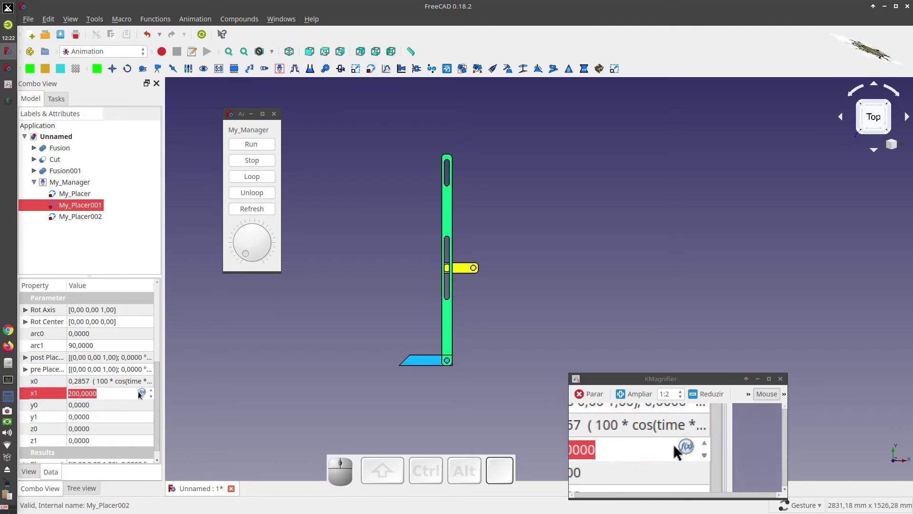
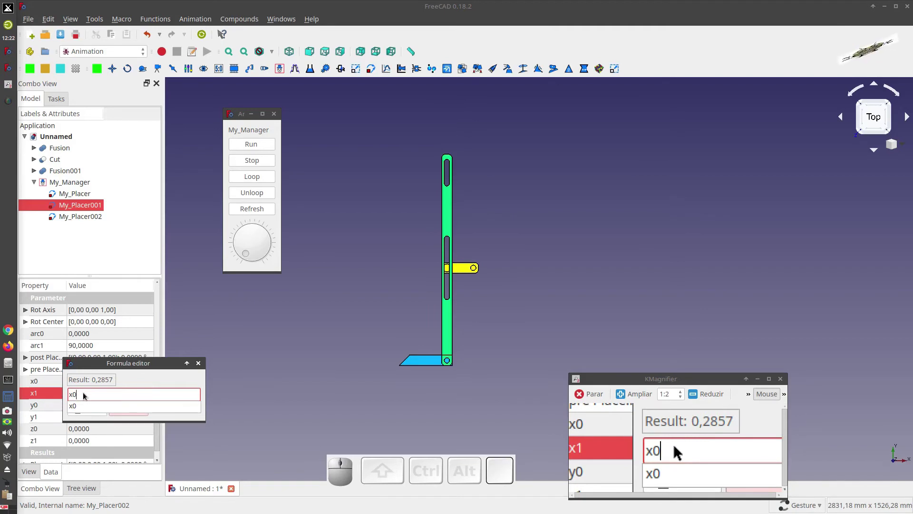
key(-)
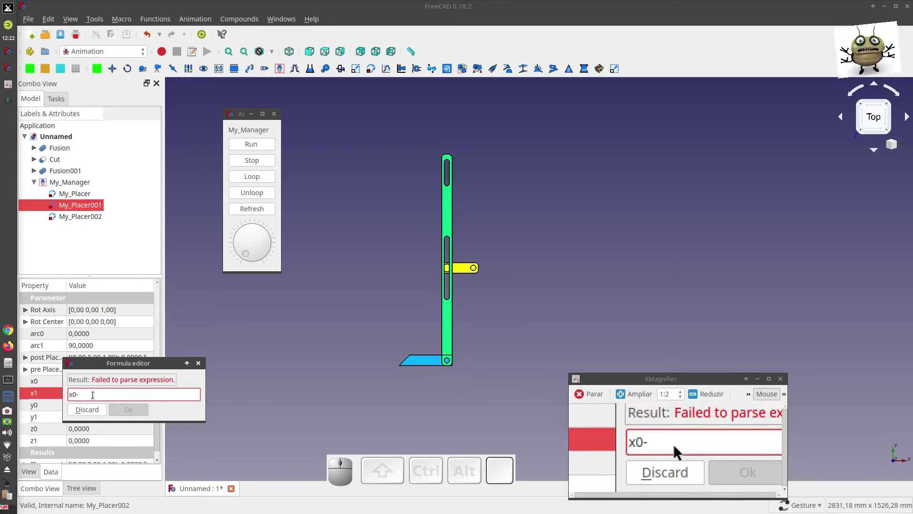
key(x)
key(0)
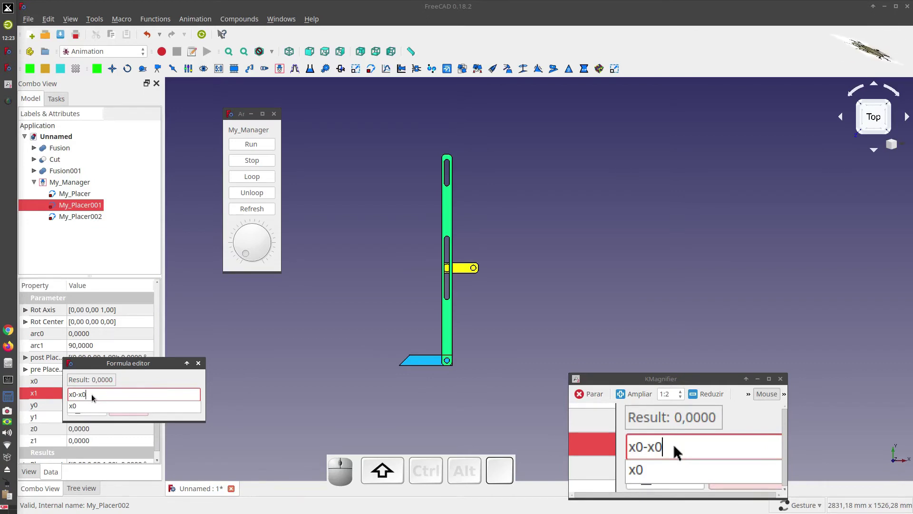
key(shift+space)
key(3)
key(/)
key(3)
key(shift+=)
key(x)
key(0)
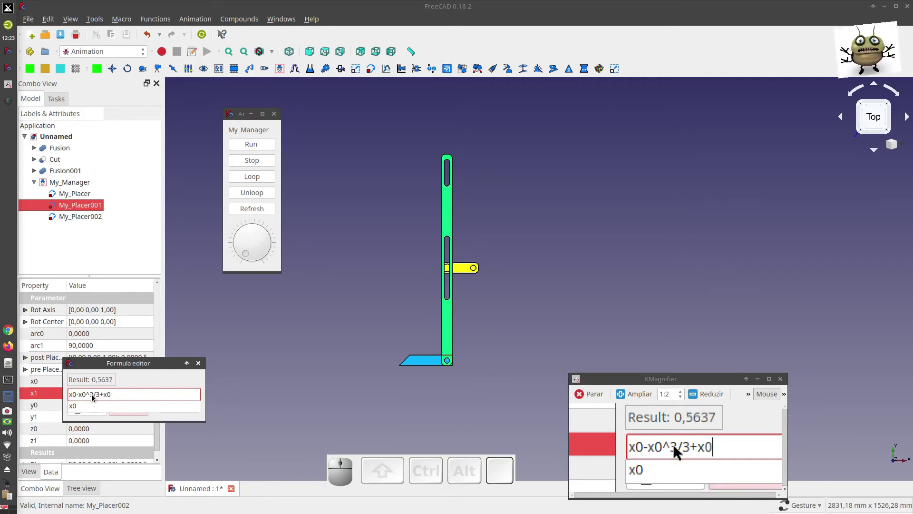
key(5)
key(BackSpace)
key(space)
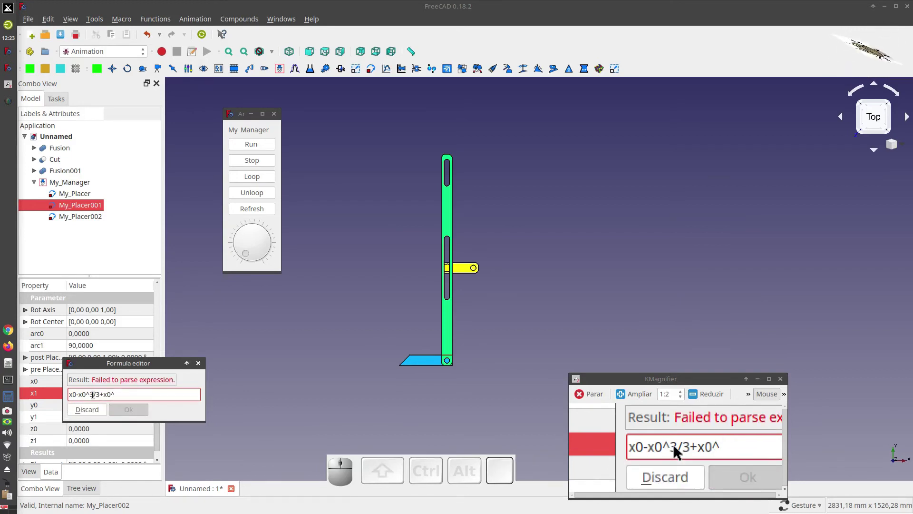
key(5)
key(/)
key(5)
key(-)
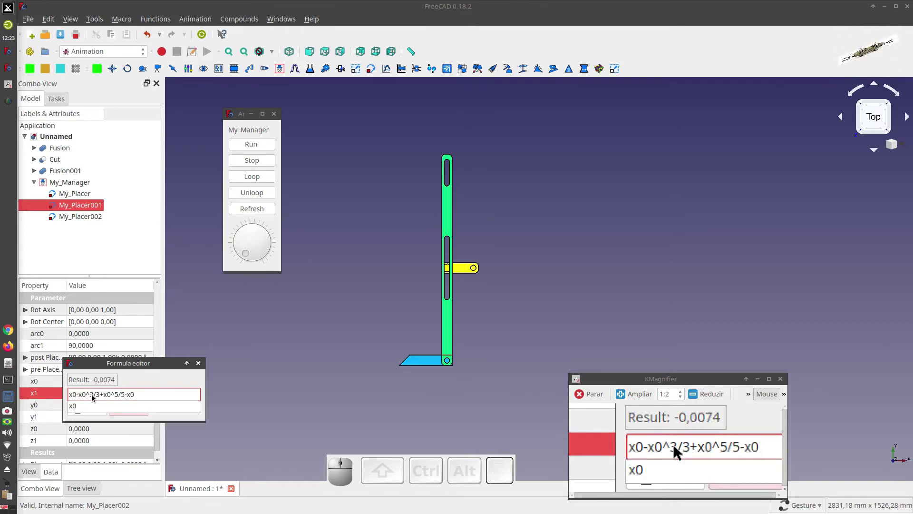
key(space)
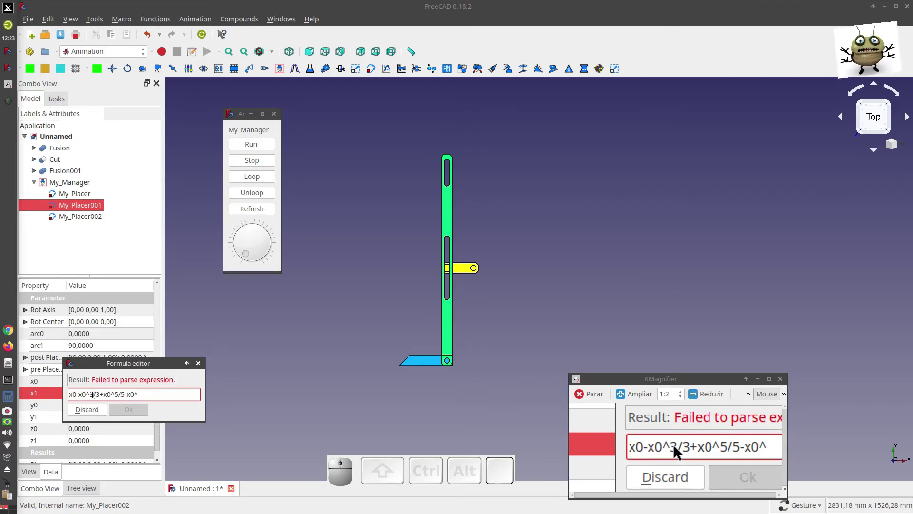
key(7)
key(/)
key(7)
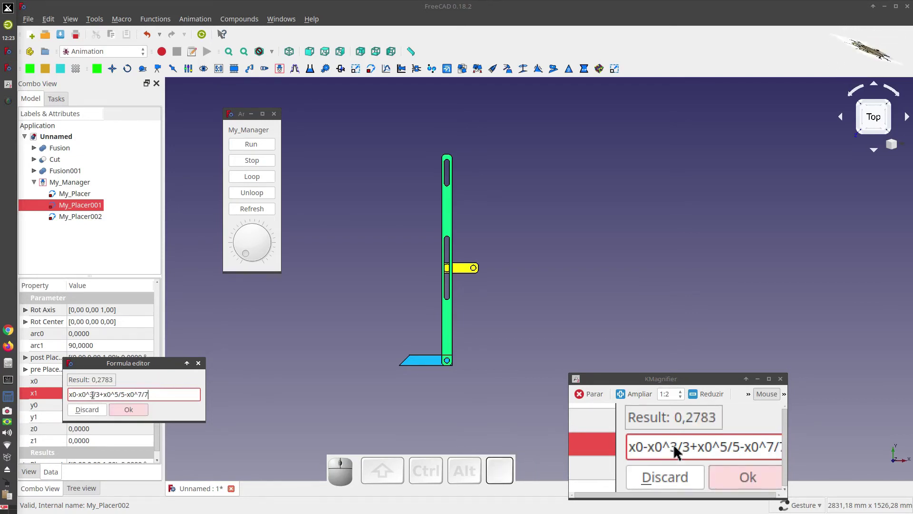
Step: Extend the x1 series with +x0^9/9-x0^11/11+x0^13/13
key(shift+=)
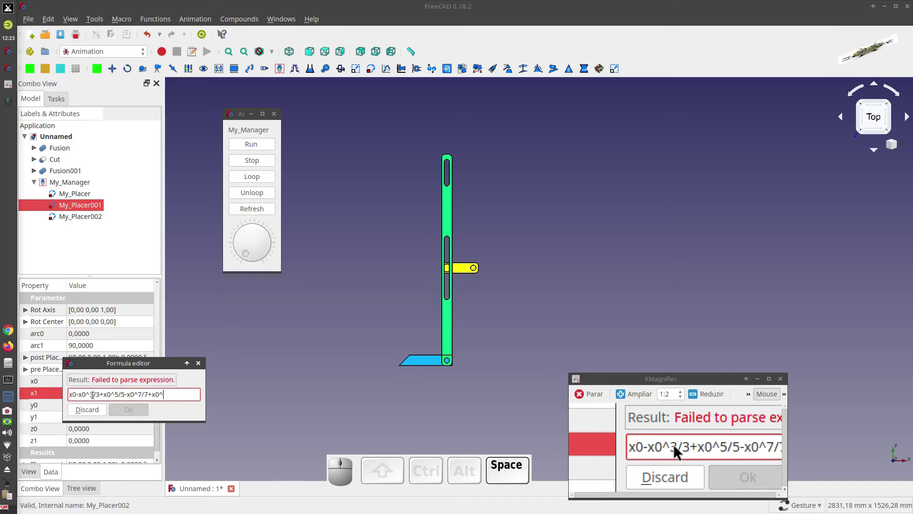
key(space)
key(/)
key(9)
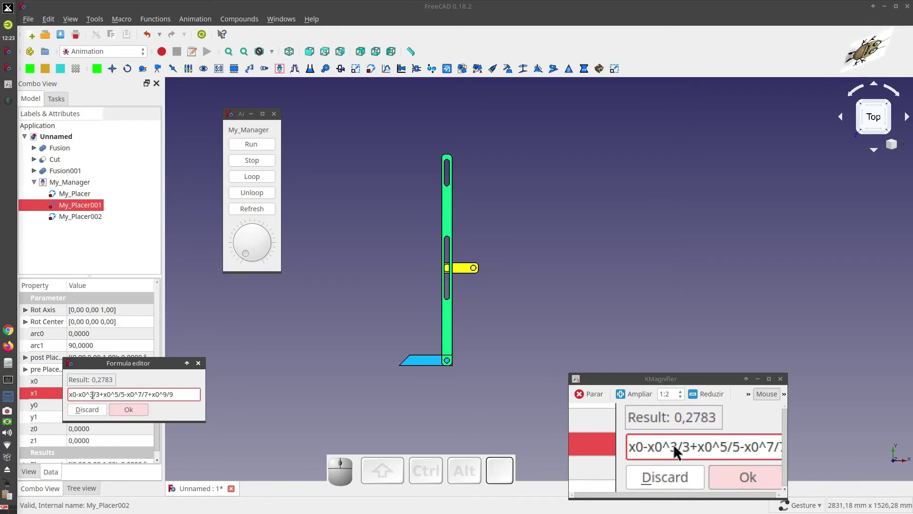
key(-)
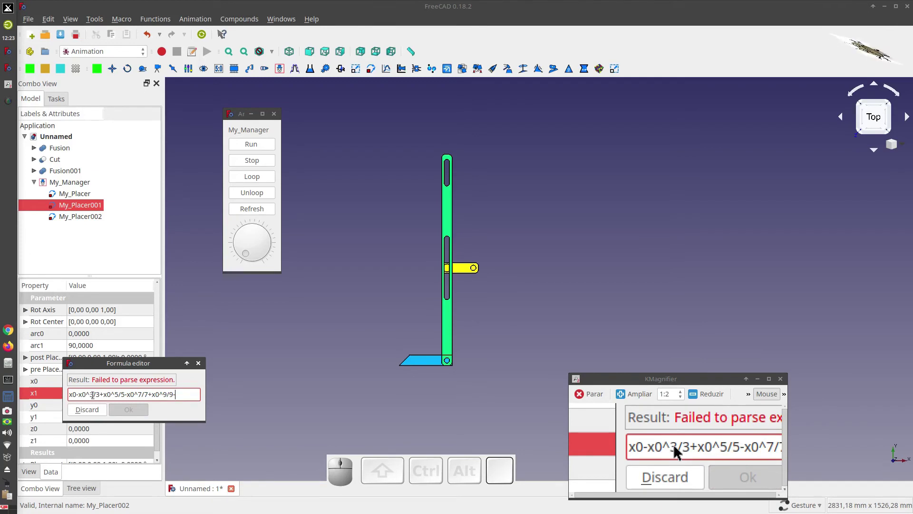
key(x)
key(0)
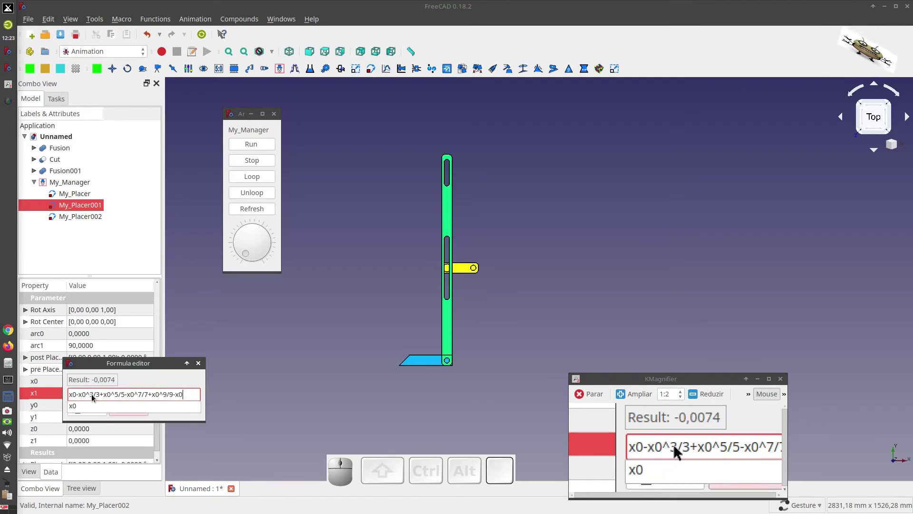
key(1)
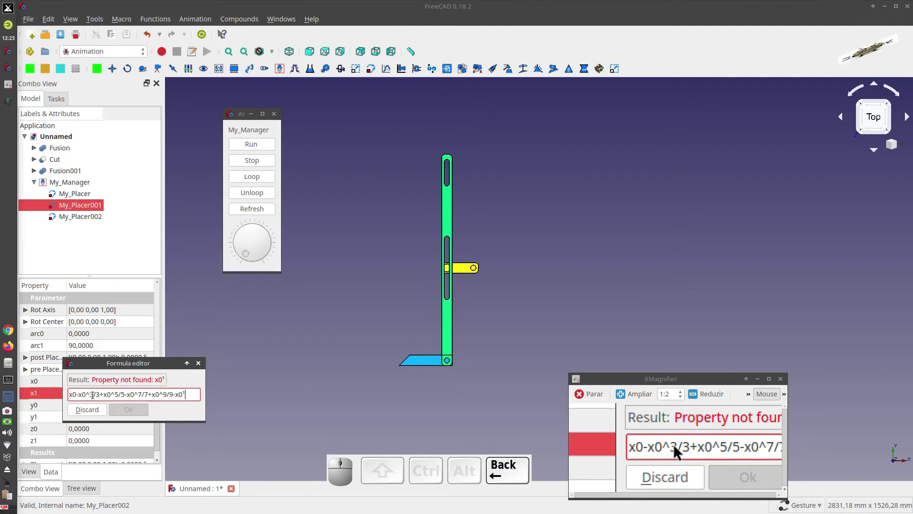
key(shift+BackSpace)
key(shift+space)
key(1)
key(/)
key(1)
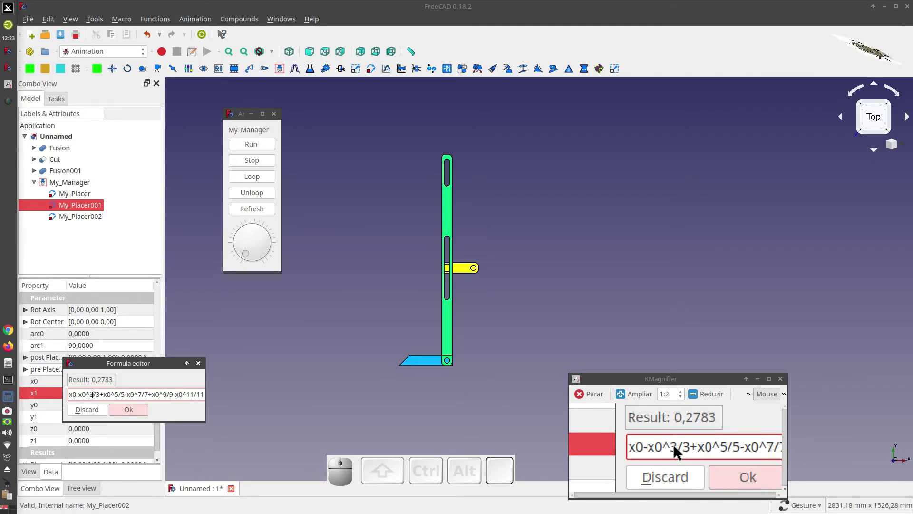
key(shift+=)
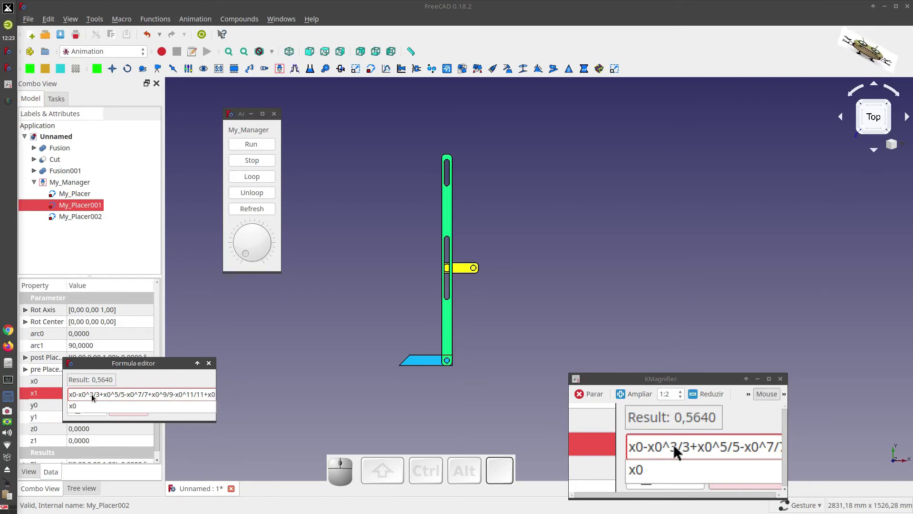
key(1)
key(3)
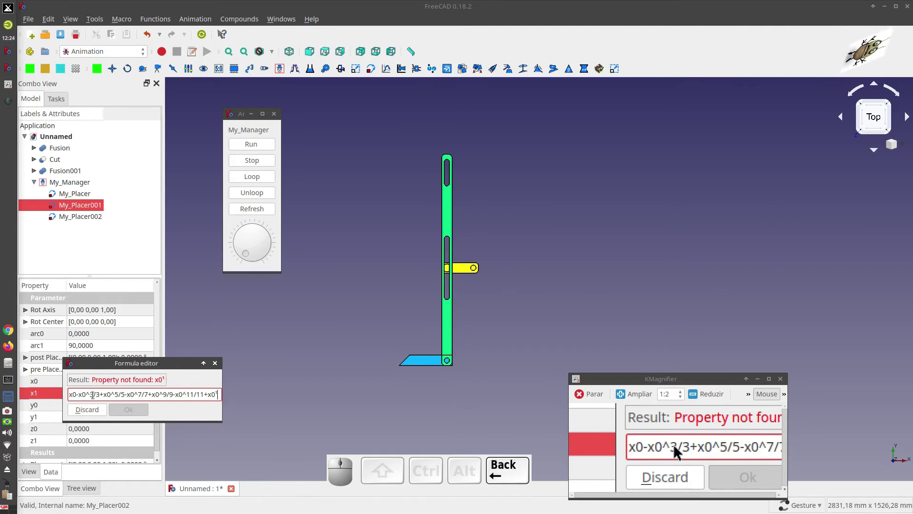
key(shift+BackSpace)
key(shift+space)
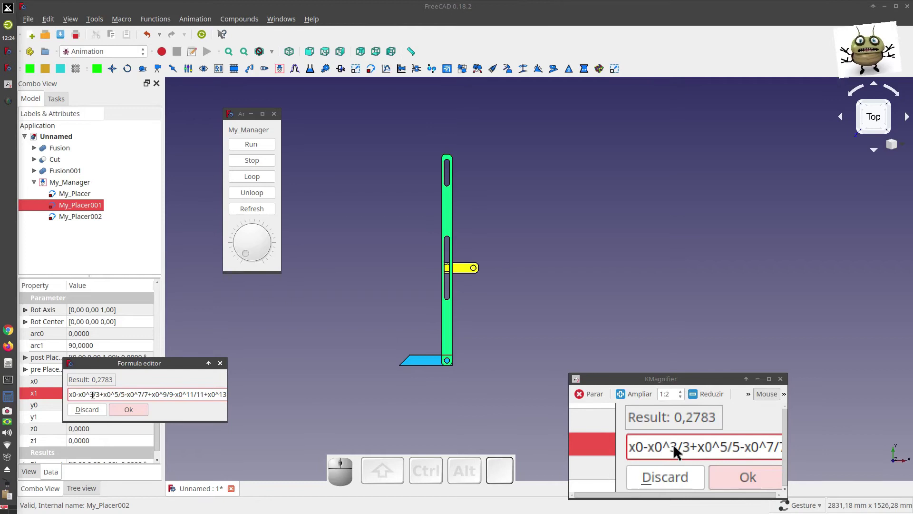
key(/)
Step: Finish the last term and confirm the x1 series formula, evaluating to 0,2783
key(1)
key(3)
click(125, 411)
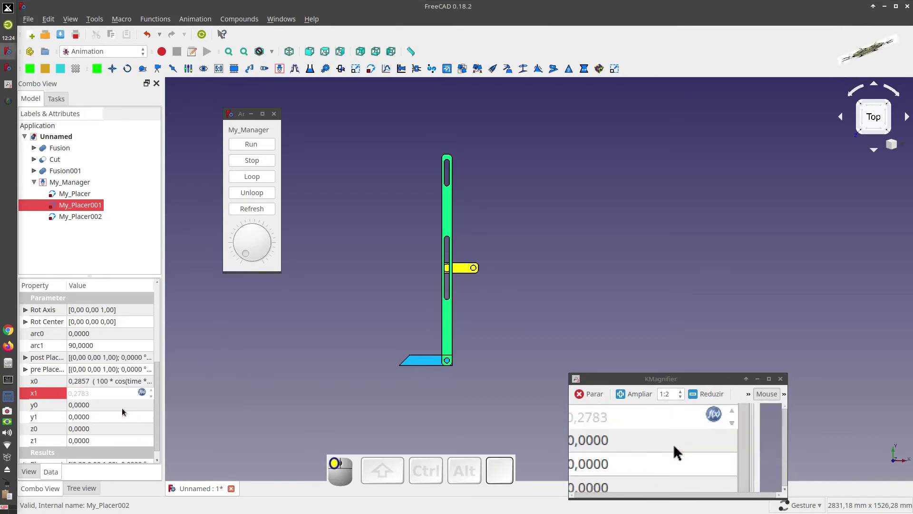
Step: Enter y0's formula as x1*180/pi, converting x1 to degrees (previewing 15.9454)
click(119, 395)
click(109, 386)
click(107, 396)
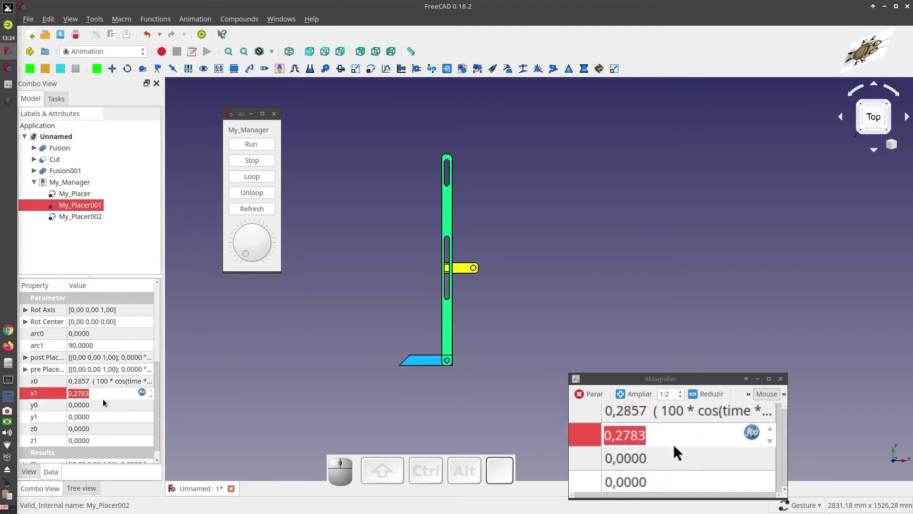
click(105, 402)
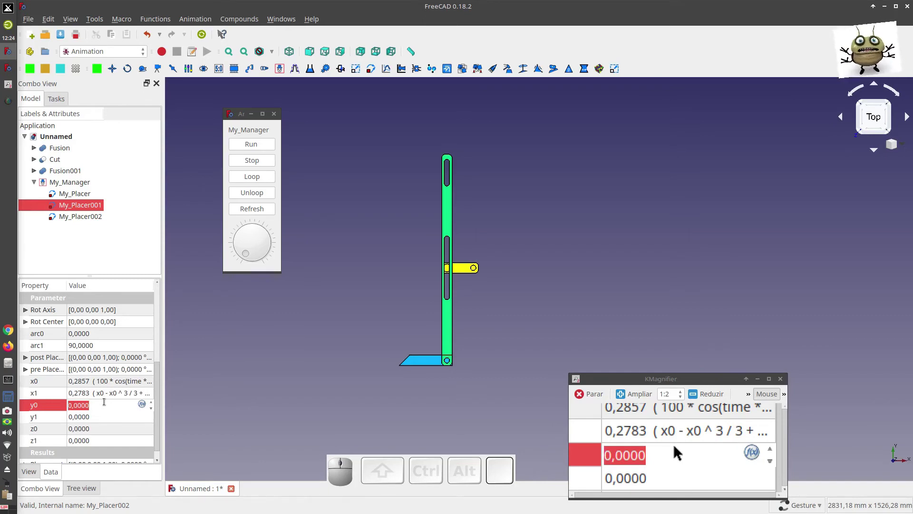
click(145, 405)
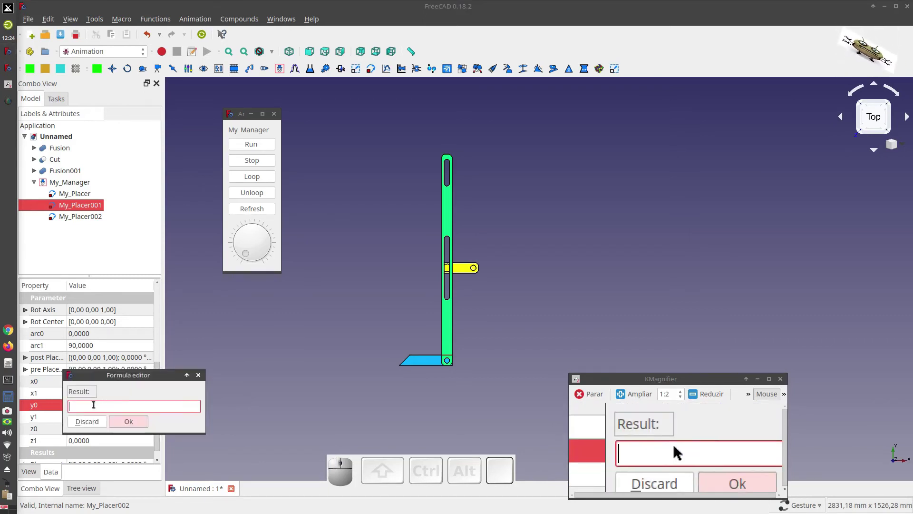
key(x)
key(1)
key(shift+8)
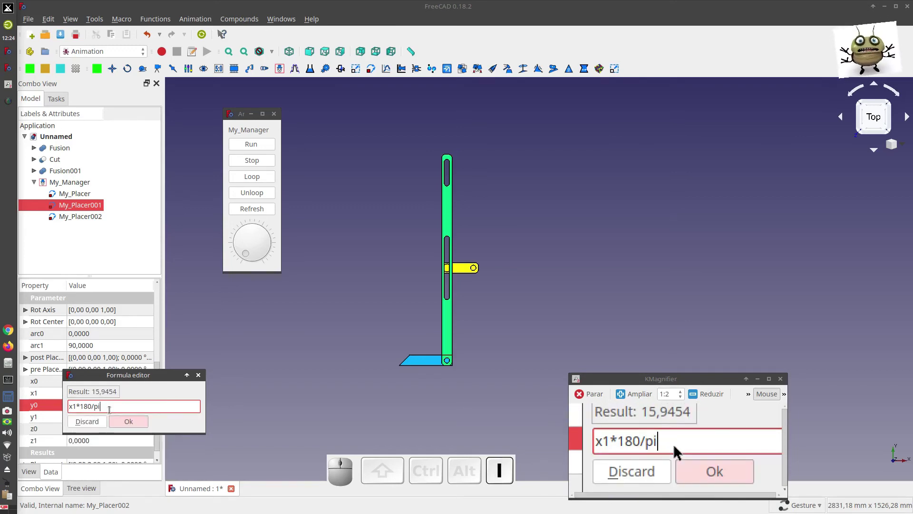
Step: Confirm y0, then select My_Placer002 and review its current function values
click(128, 421)
click(255, 347)
drag(249, 254, 237, 250)
click(93, 220)
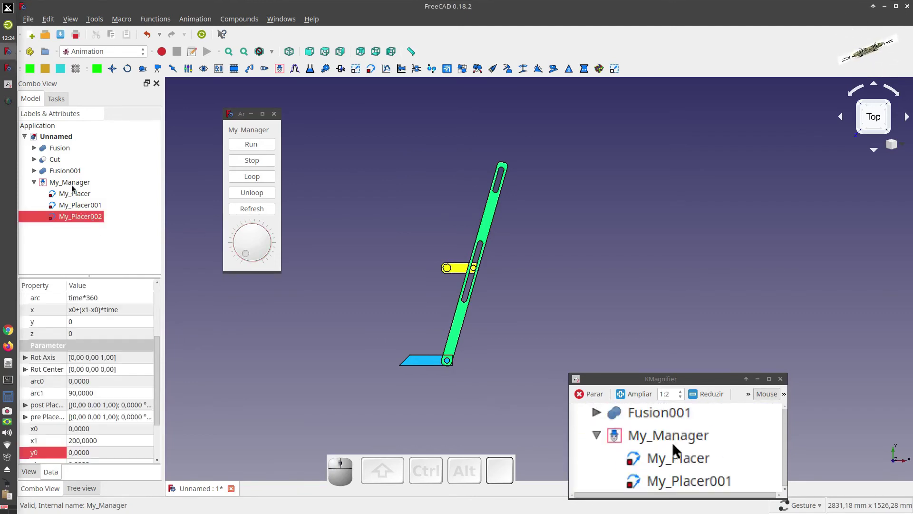
click(74, 174)
click(83, 219)
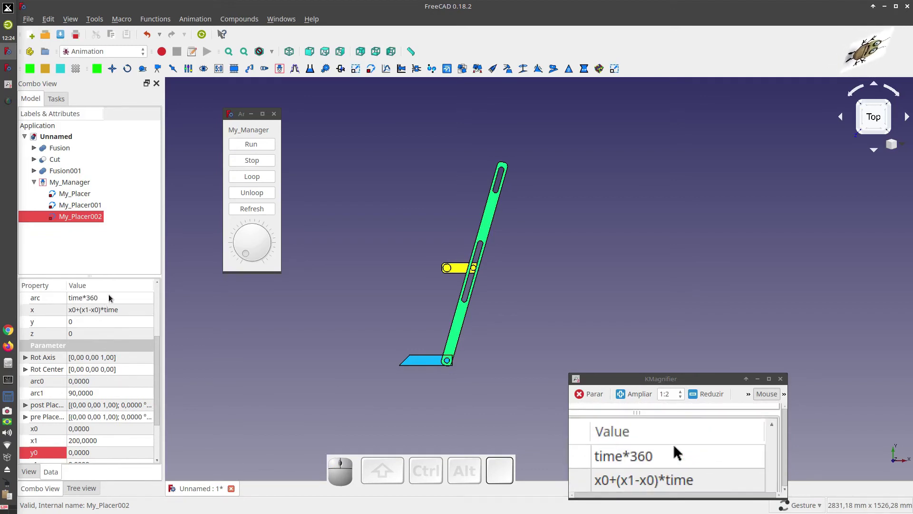
scroll(up, 3)
click(112, 298)
click(152, 299)
scroll(down, 3)
scroll(down, 3)
click(444, 259)
click(497, 339)
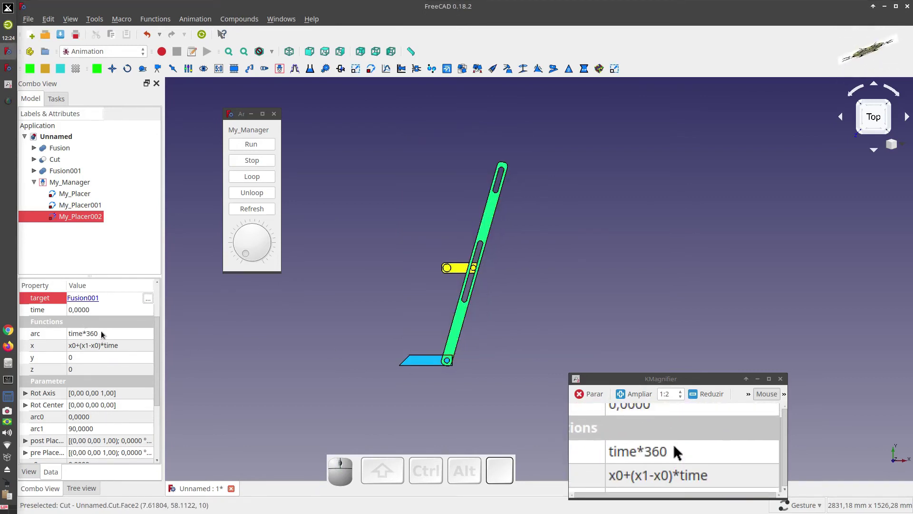
Step: Set My_Placer002's functions to arc 0, x x0, y 700 and z -10, moving the blue crank up
click(104, 334)
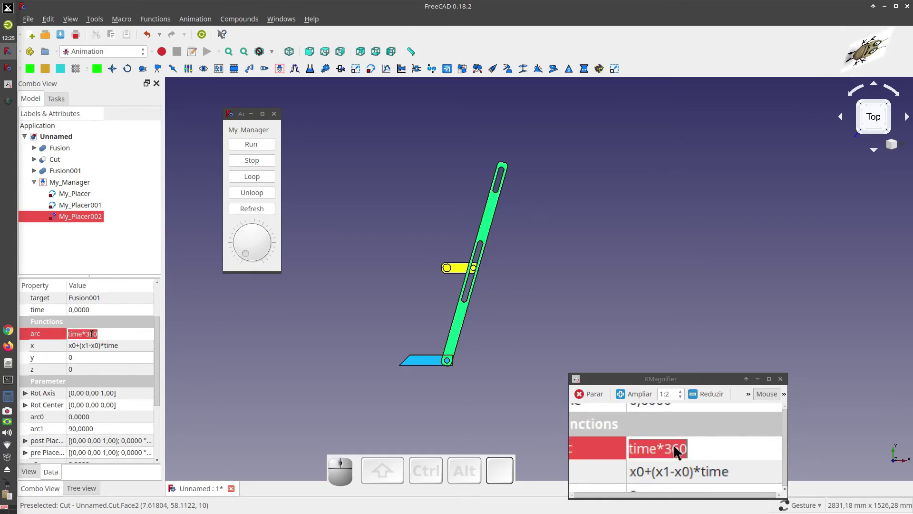
key(0)
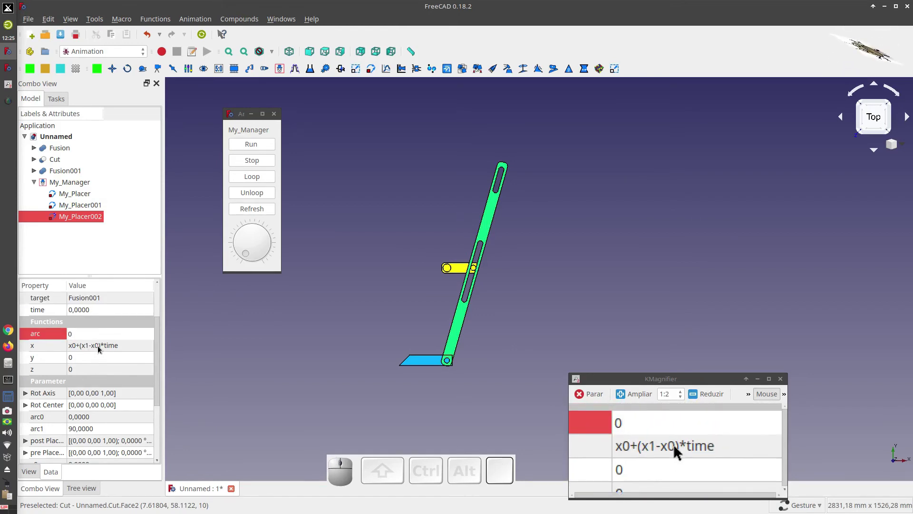
click(100, 349)
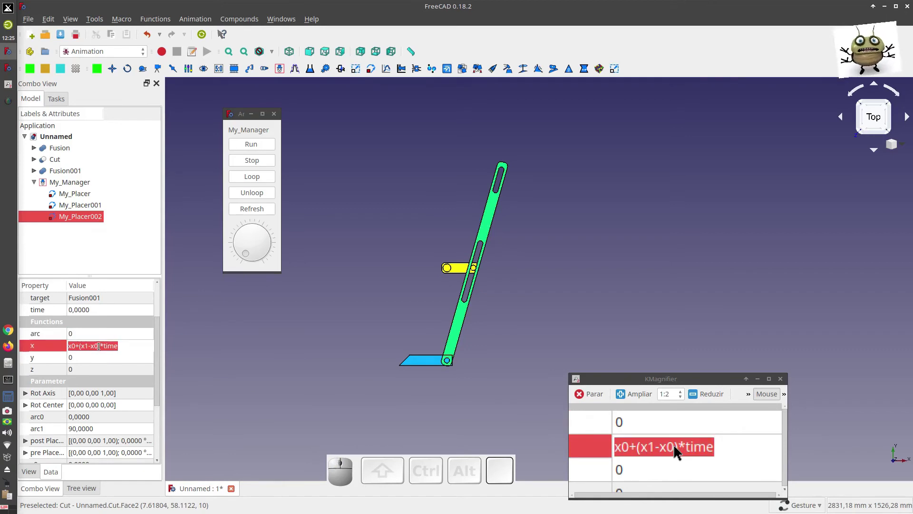
key(x)
key(0)
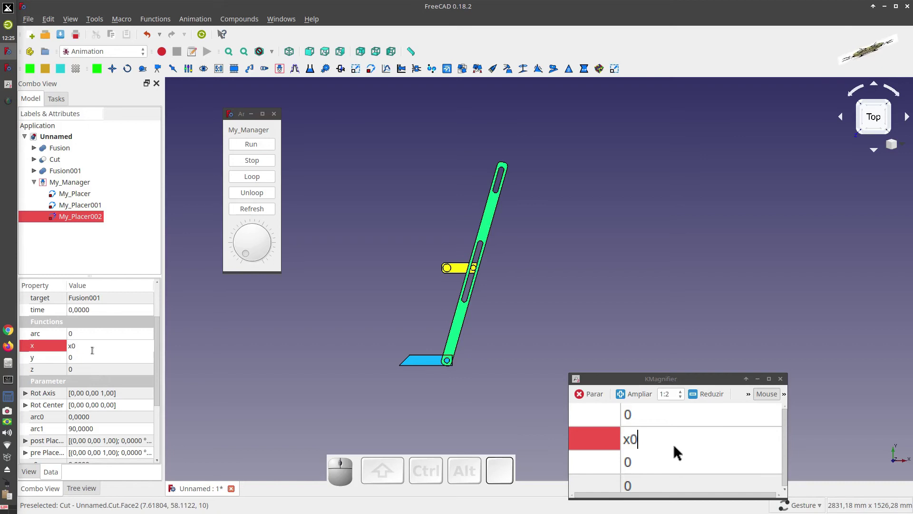
click(91, 358)
key(7)
key(0)
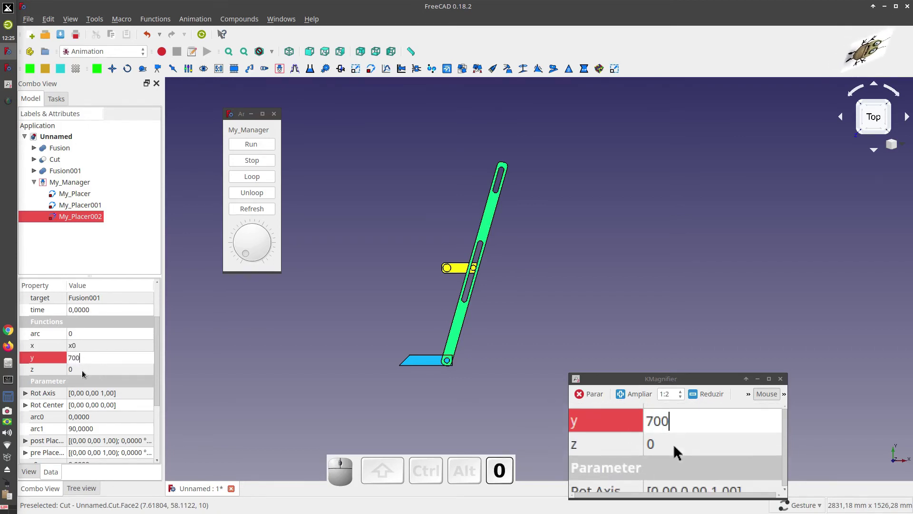
click(84, 371)
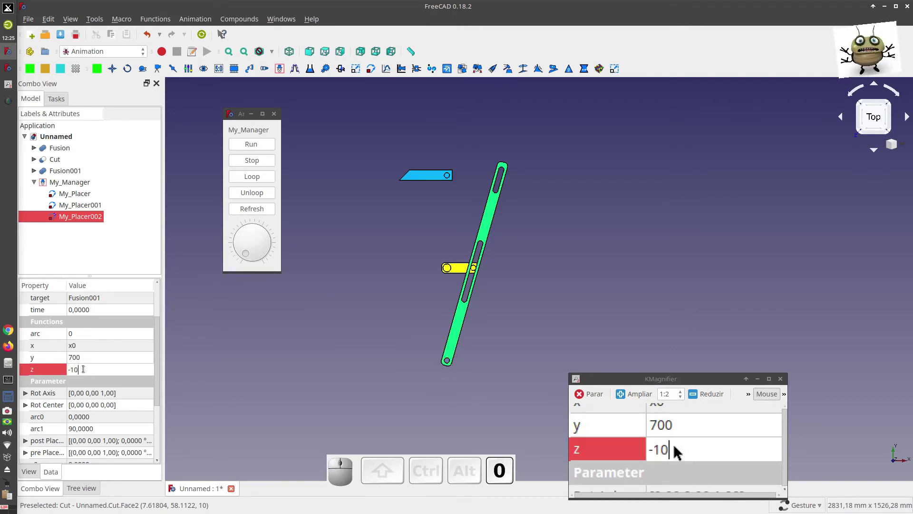
click(93, 359)
drag(159, 345, 125, 411)
click(106, 408)
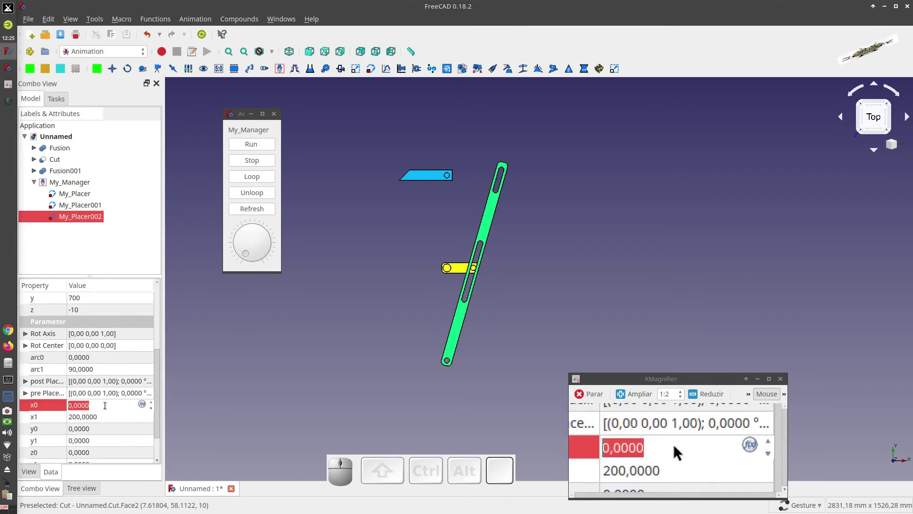
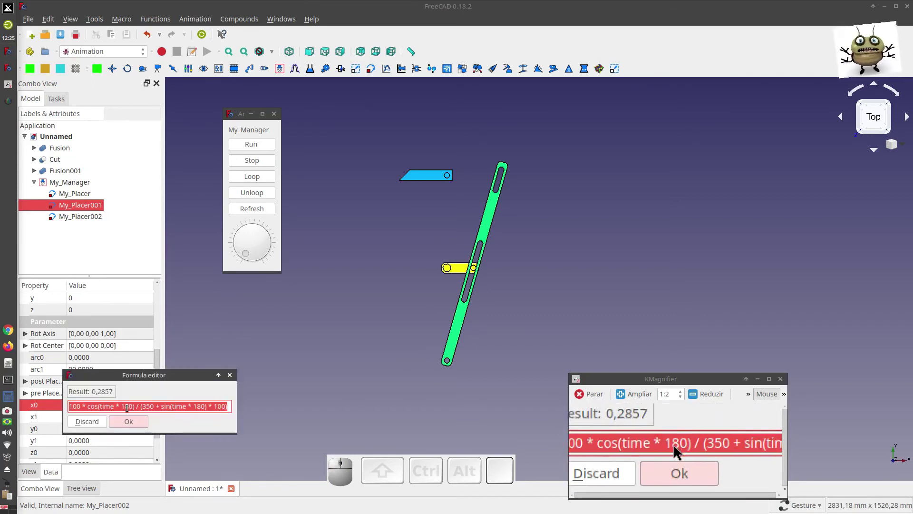
Step: Copy My_Placer001's cosine x0 formula and paste it as My_Placer002's x0 expression
right_click(127, 405)
click(158, 450)
click(132, 423)
click(79, 218)
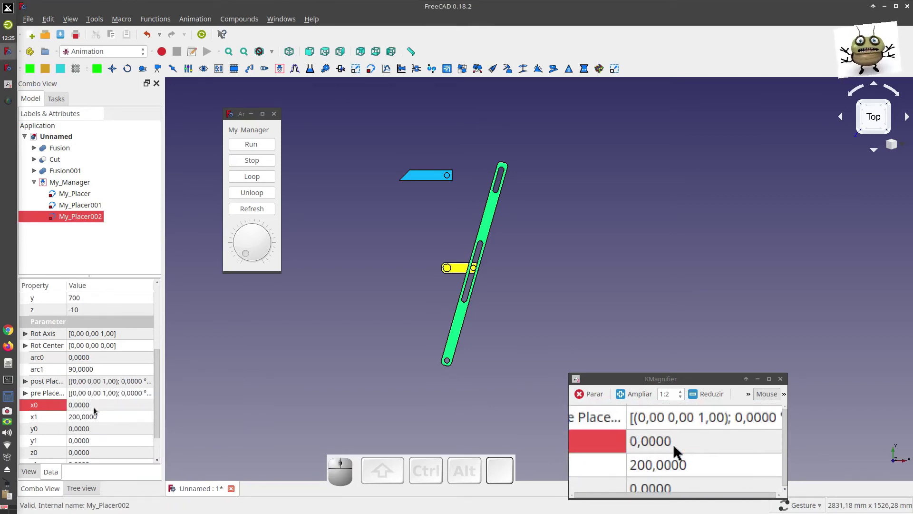
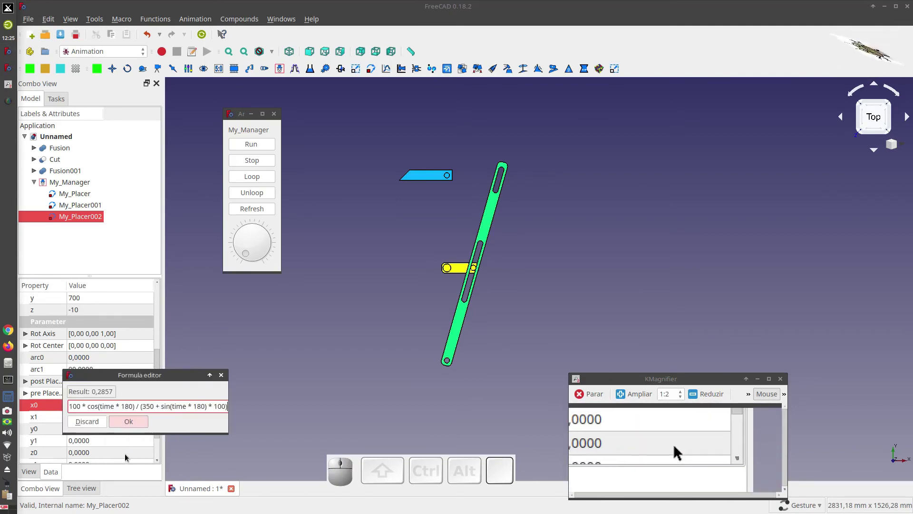
click(132, 423)
Step: Enter 700*x0 as My_Placer002's x1 formula, previewing 200
click(99, 420)
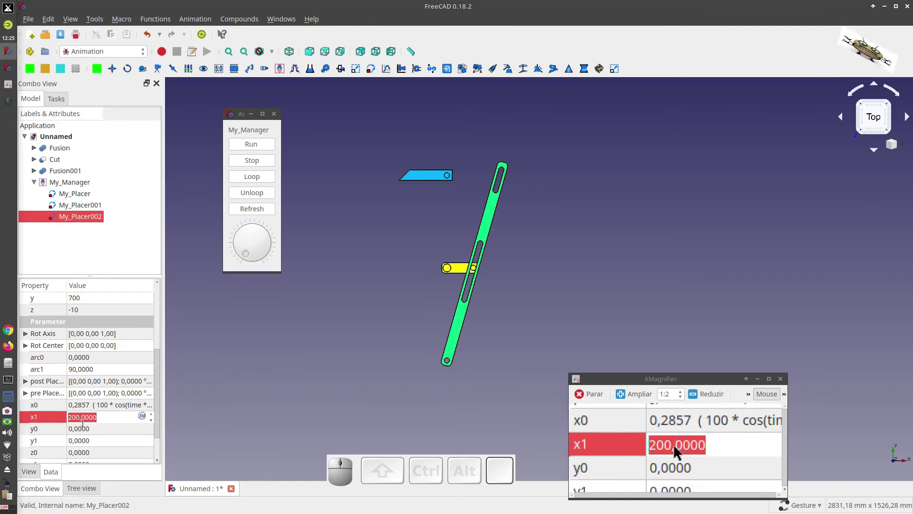
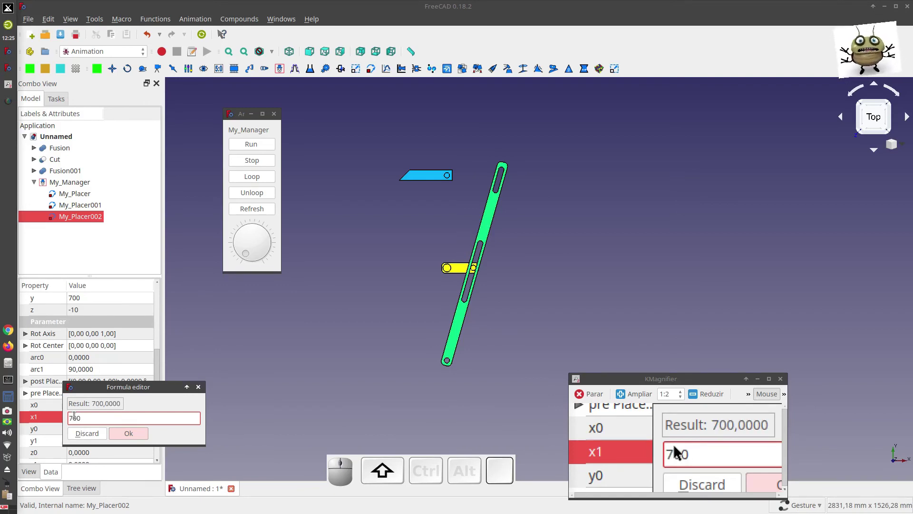
key(shift+8)
key(x)
key(0)
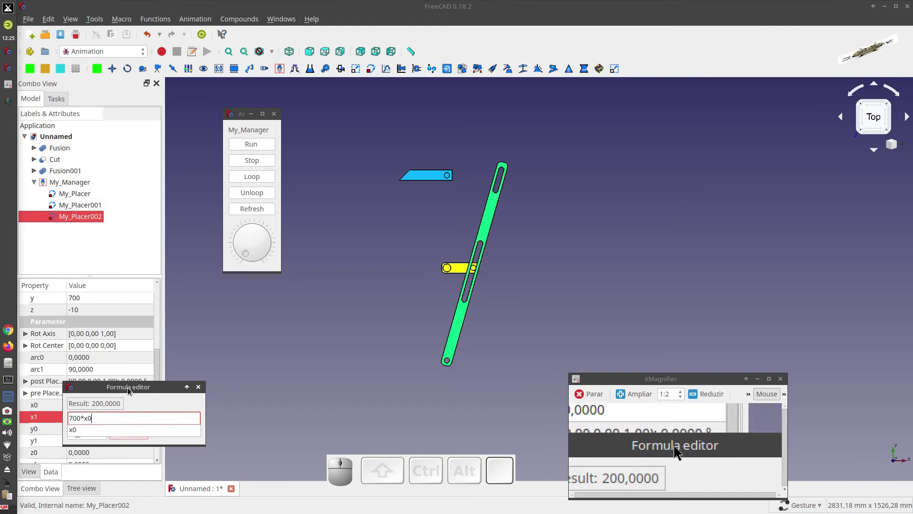
key(Return)
click(147, 429)
click(138, 436)
click(203, 404)
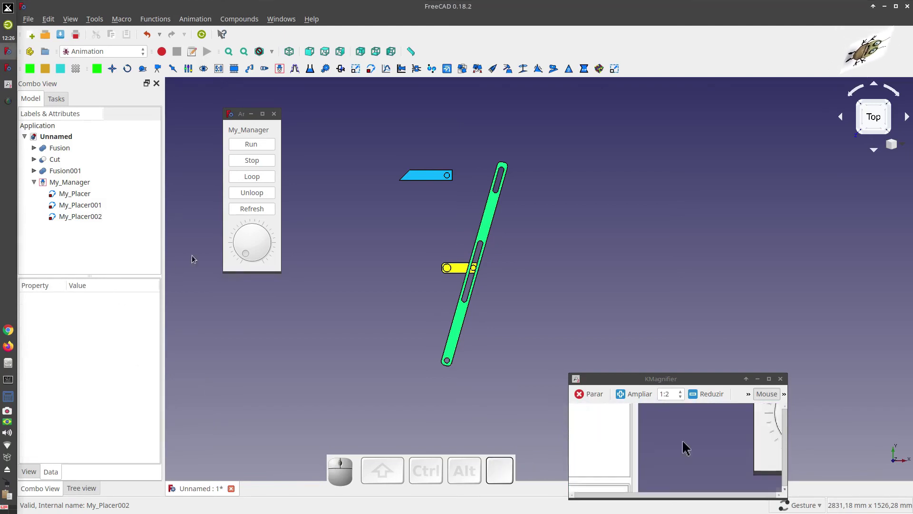
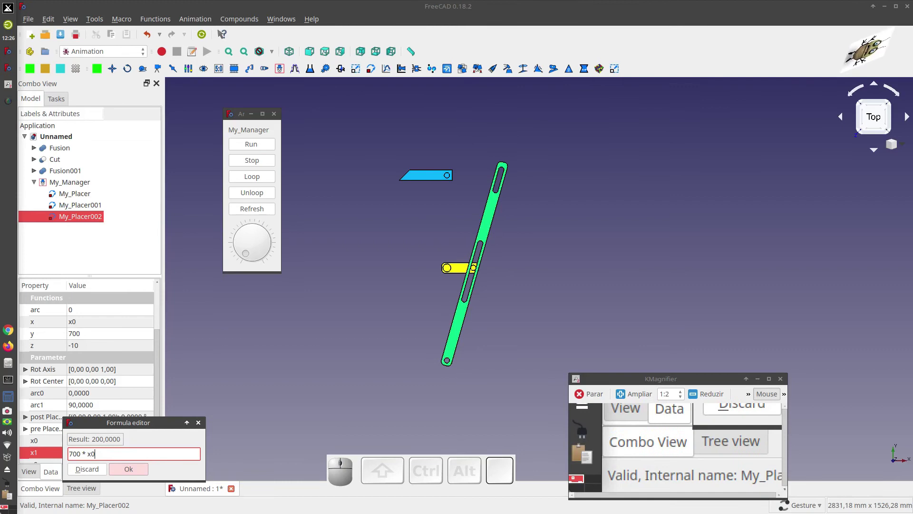
Step: Re-enter and confirm My_Placer002's x1 formula as 700*x0
click(111, 425)
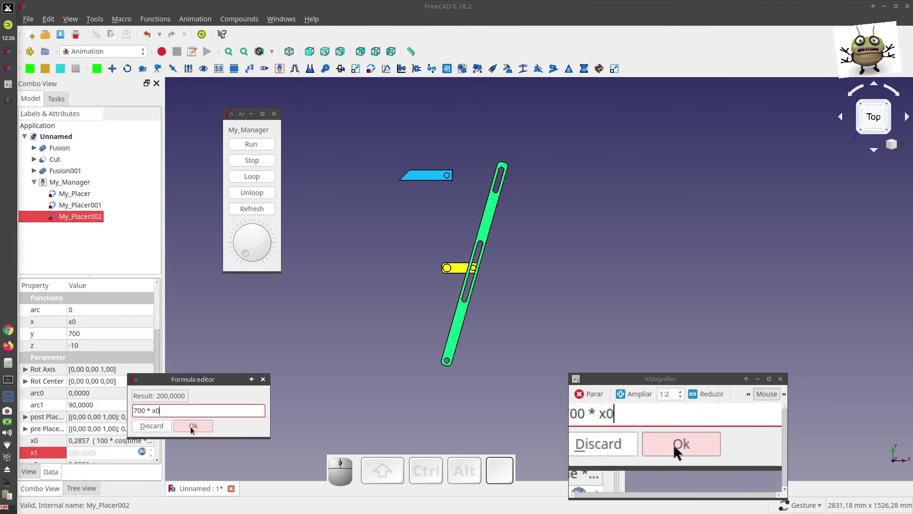
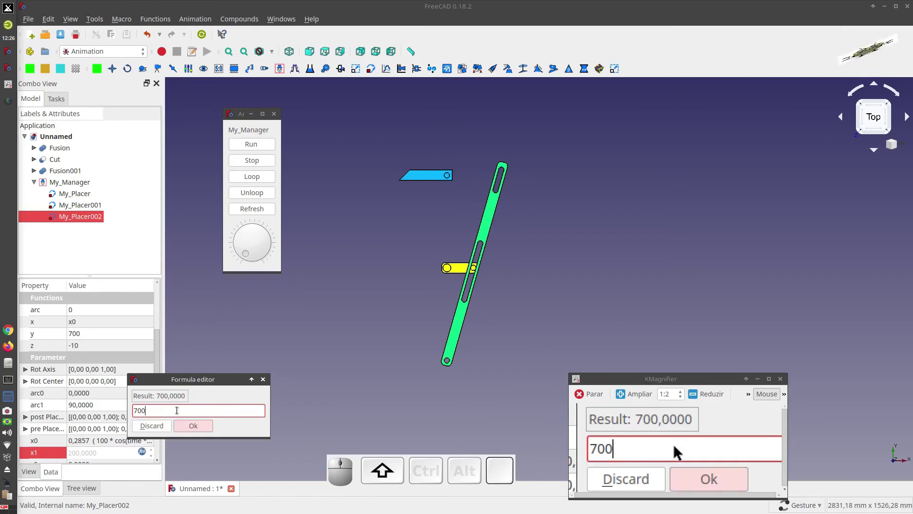
key(shift+8)
key(x)
key(0)
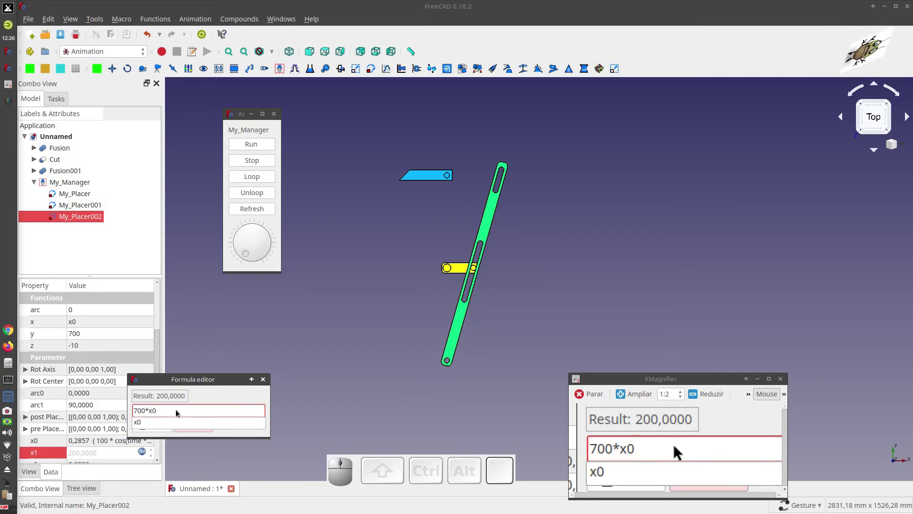
key(Return)
click(194, 430)
click(199, 426)
Step: Nudge the view round and select the Fusion001 part in the model tree
drag(246, 258, 58, 179)
middle_click(58, 180)
click(51, 173)
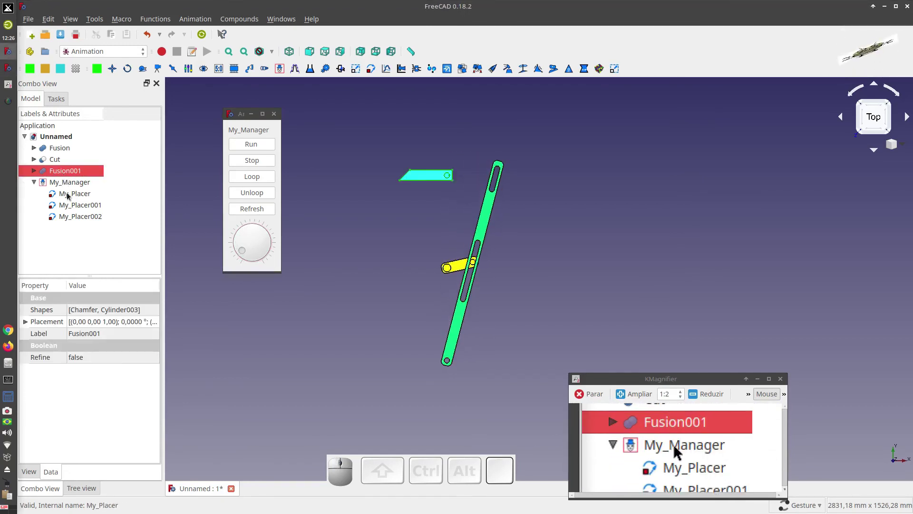
Step: Select My_Placer002 and begin editing its x function to change x0 to x1
click(75, 218)
scroll(up, 3)
click(107, 360)
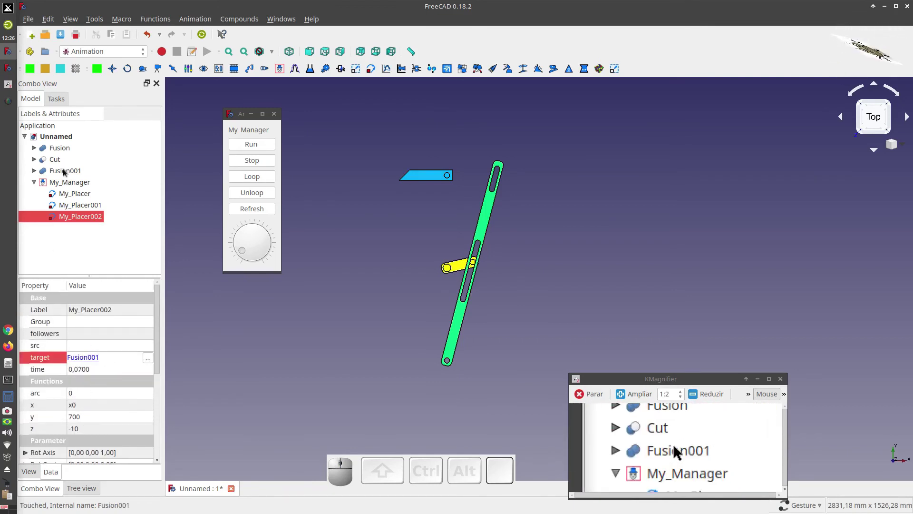
scroll(down, 3)
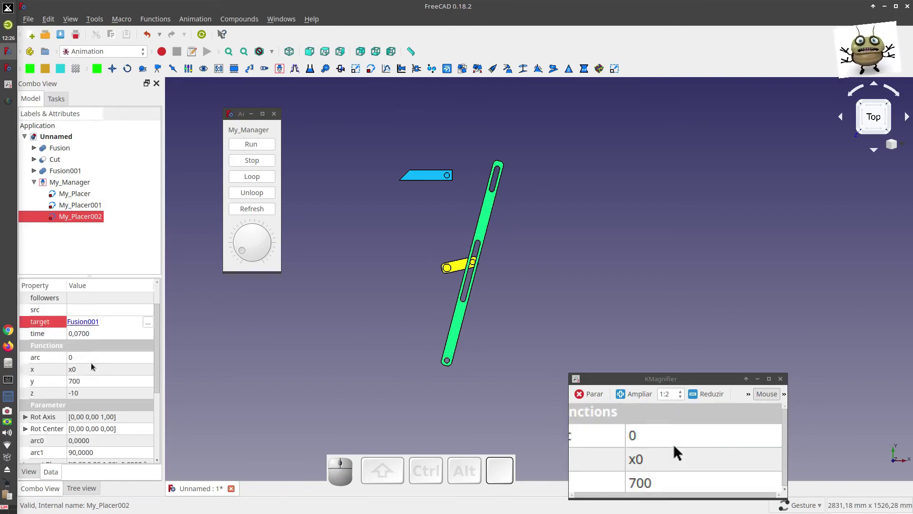
scroll(down, 3)
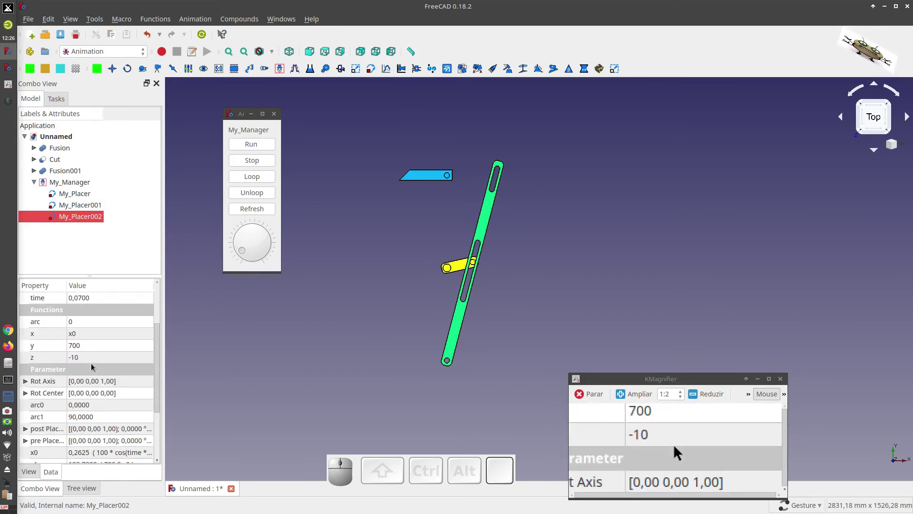
drag(241, 250, 147, 349)
scroll(down, 3)
double_click(82, 297)
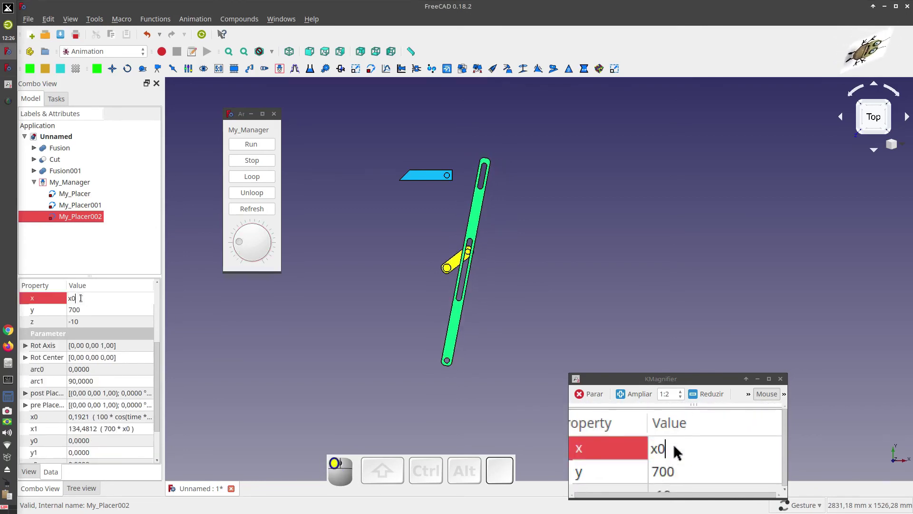
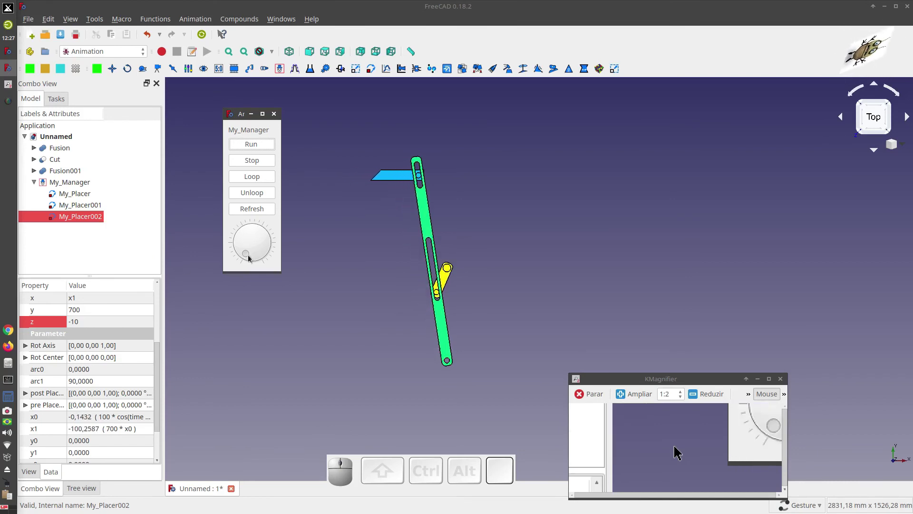
scroll(up, 3)
scroll(up, 3)
scroll(down, 3)
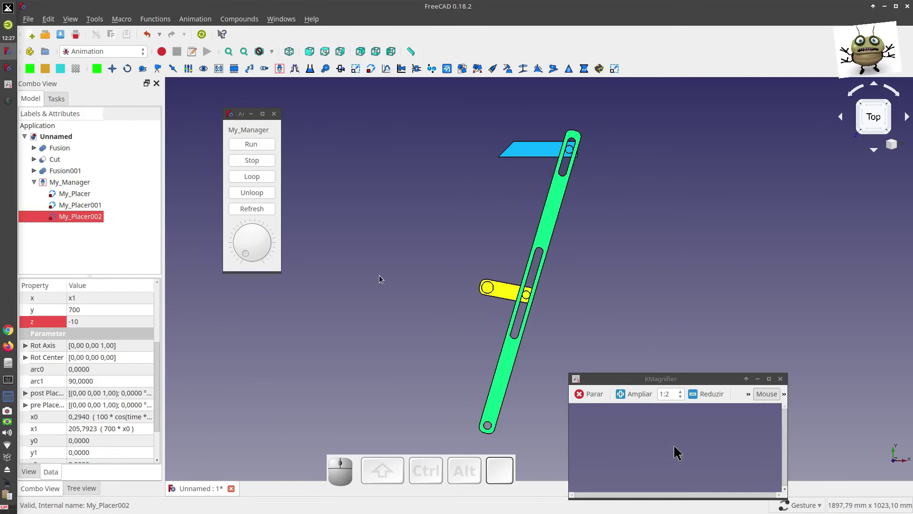
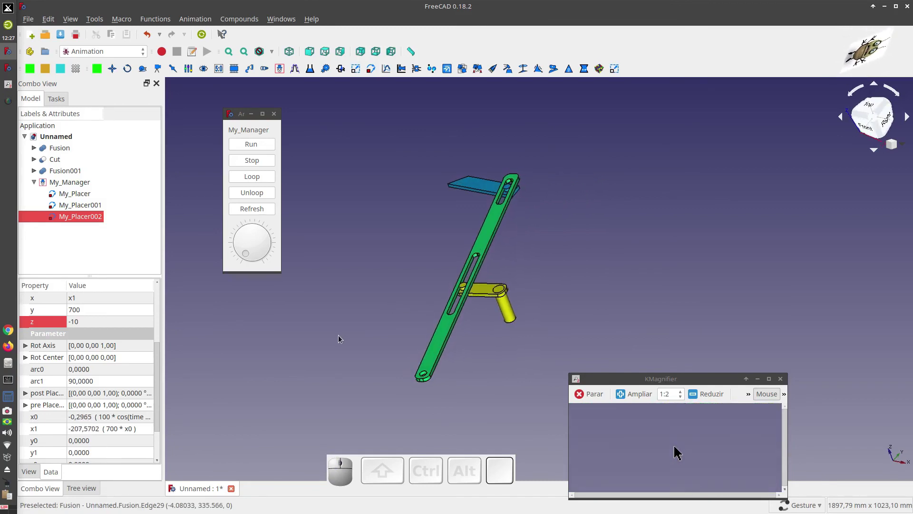
drag(374, 287, 450, 355)
key(2)
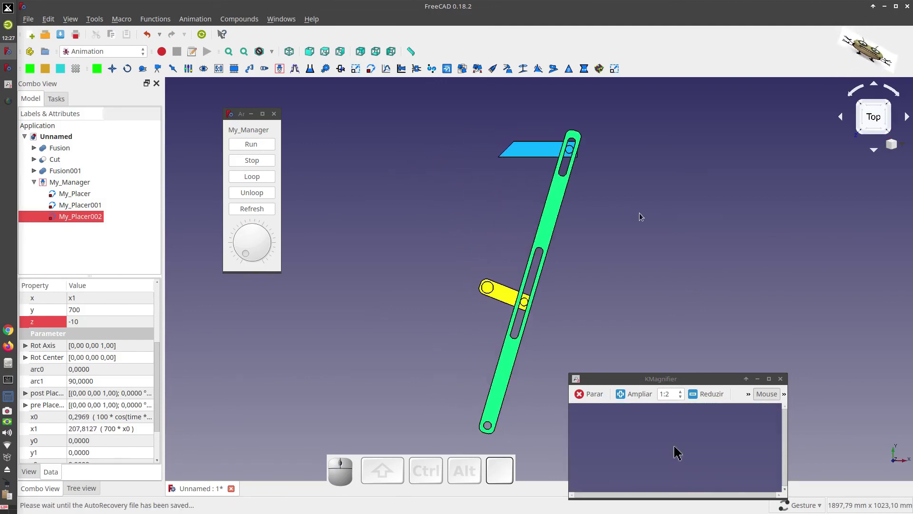
scroll(up, 3)
scroll(up, 3)
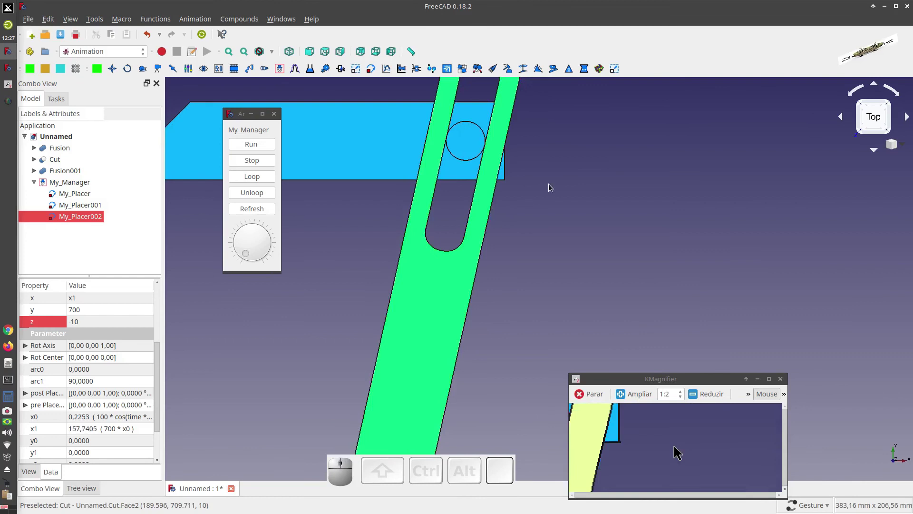
scroll(down, 3)
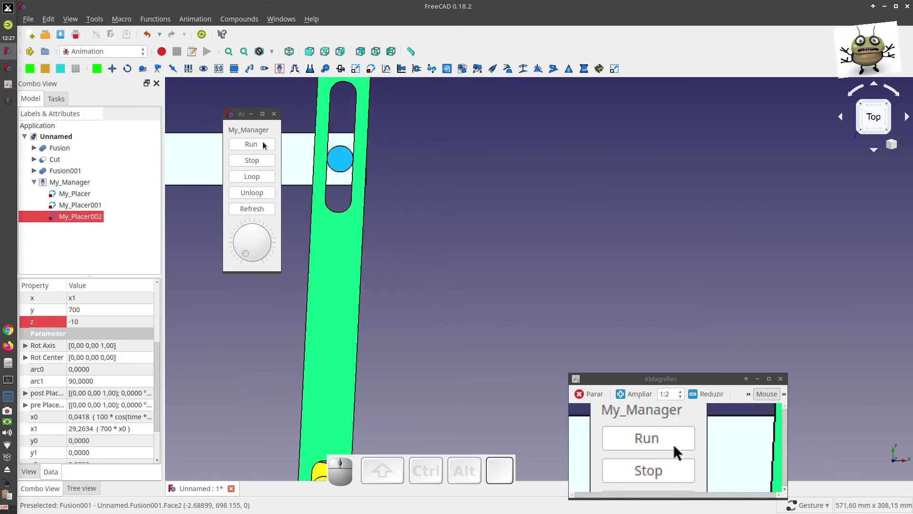
drag(243, 120, 219, 205)
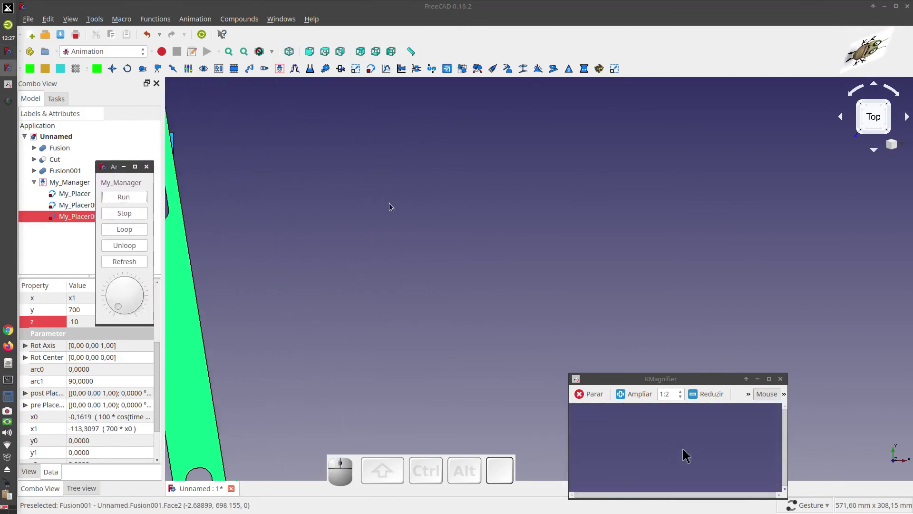
scroll(down, 3)
scroll(up, 3)
scroll(down, 3)
scroll(up, 3)
scroll(down, 3)
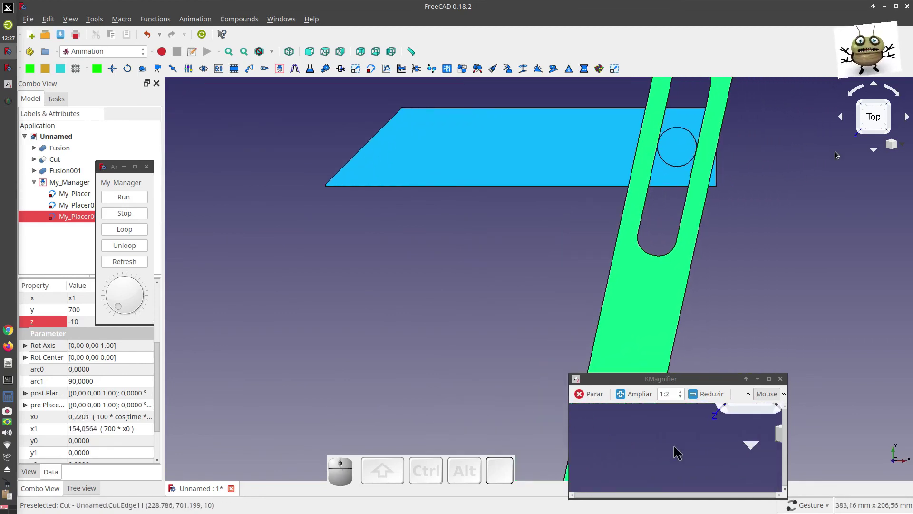
scroll(down, 3)
scroll(down, 3)
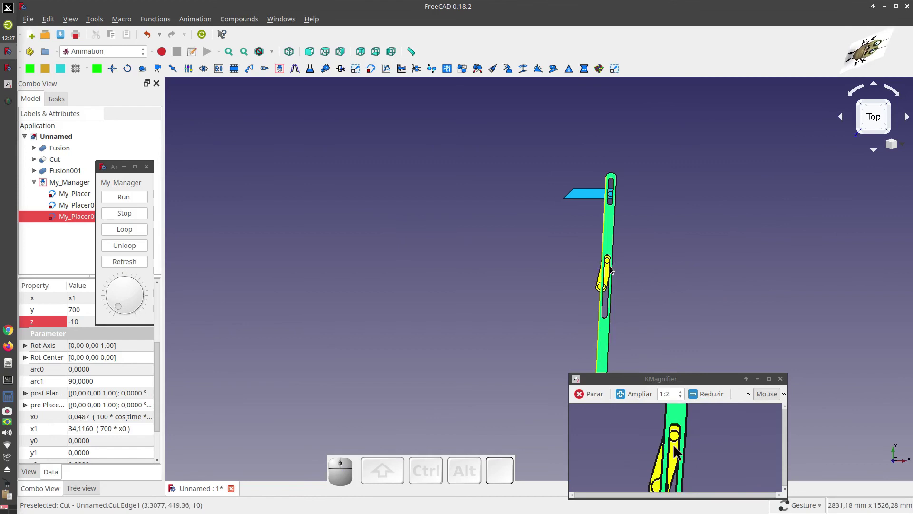
scroll(up, 3)
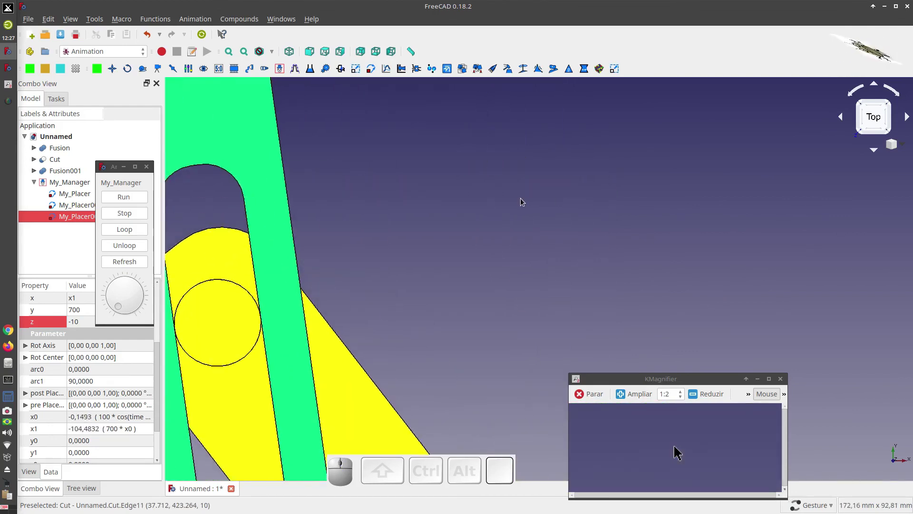
scroll(down, 3)
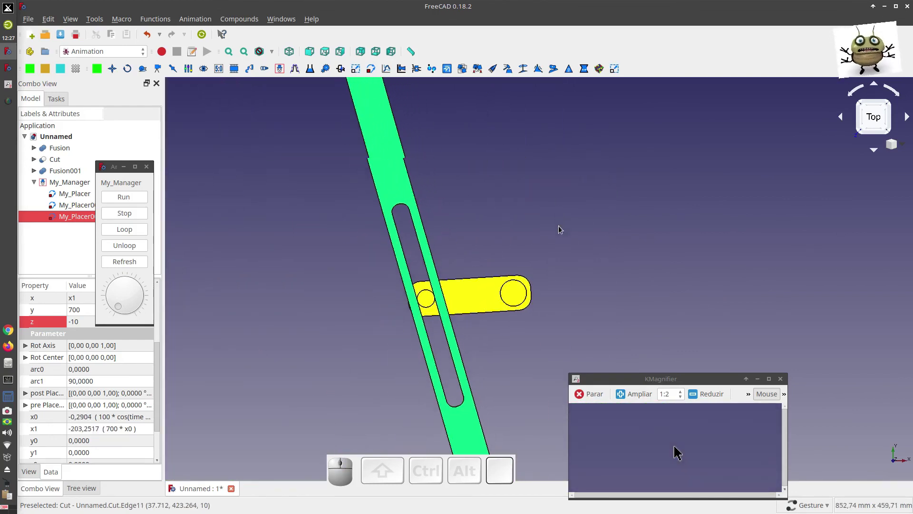
scroll(up, 3)
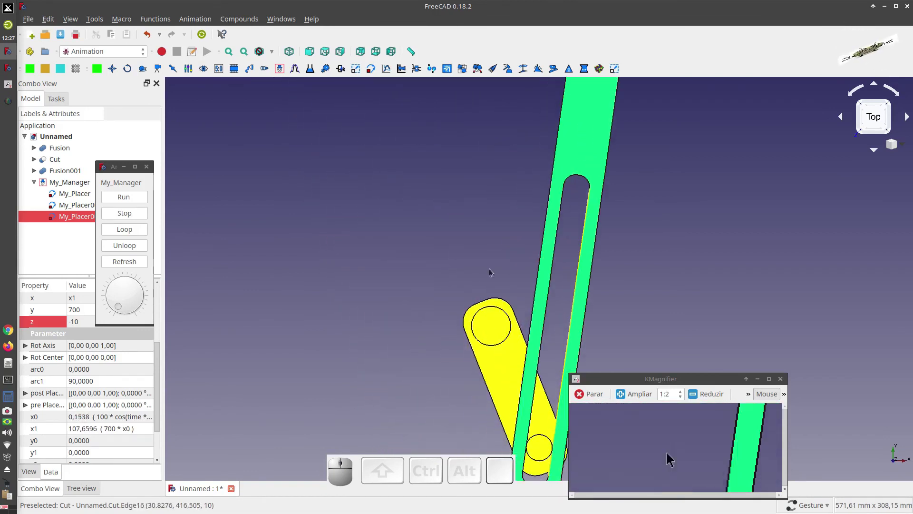
scroll(down, 3)
scroll(up, 3)
scroll(down, 3)
scroll(up, 3)
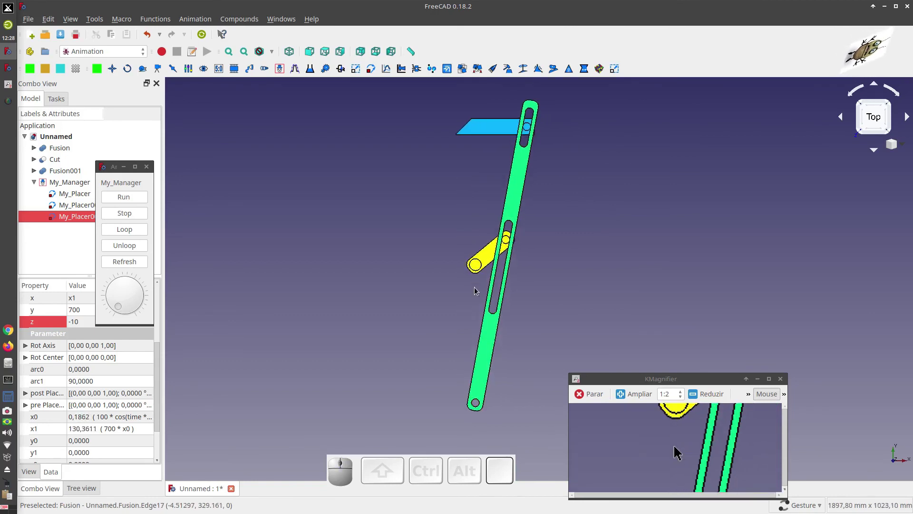
scroll(down, 3)
Step: View the whole animated mechanism isometrically, then minimize FreeCAD leaving the animation controller showing
key(0)
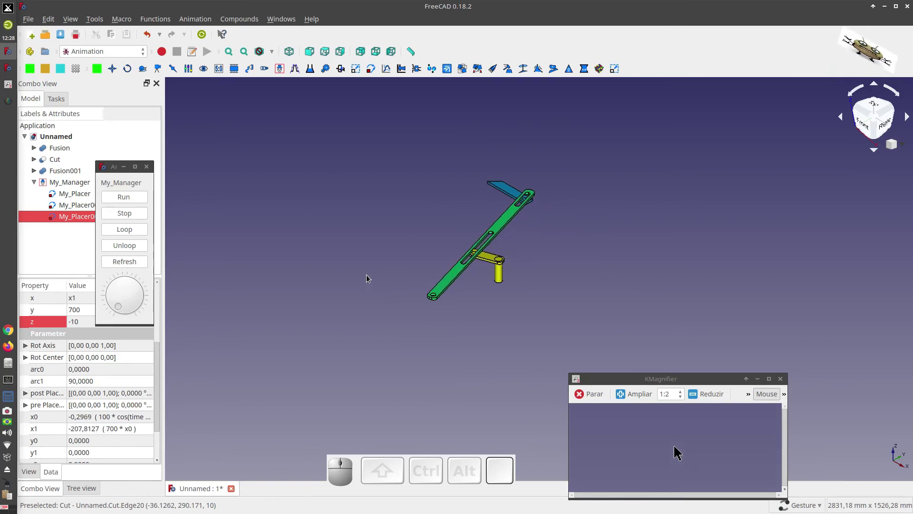
scroll(up, 3)
scroll(down, 3)
scroll(up, 3)
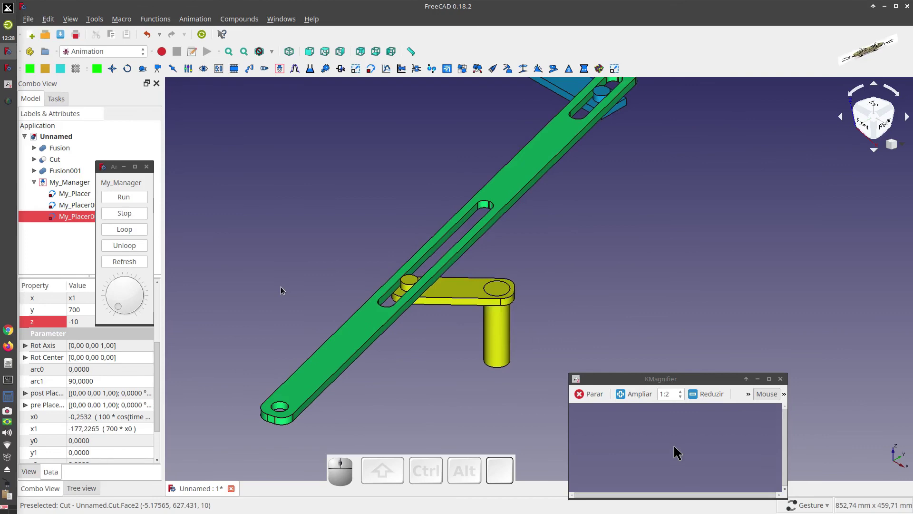
scroll(down, 3)
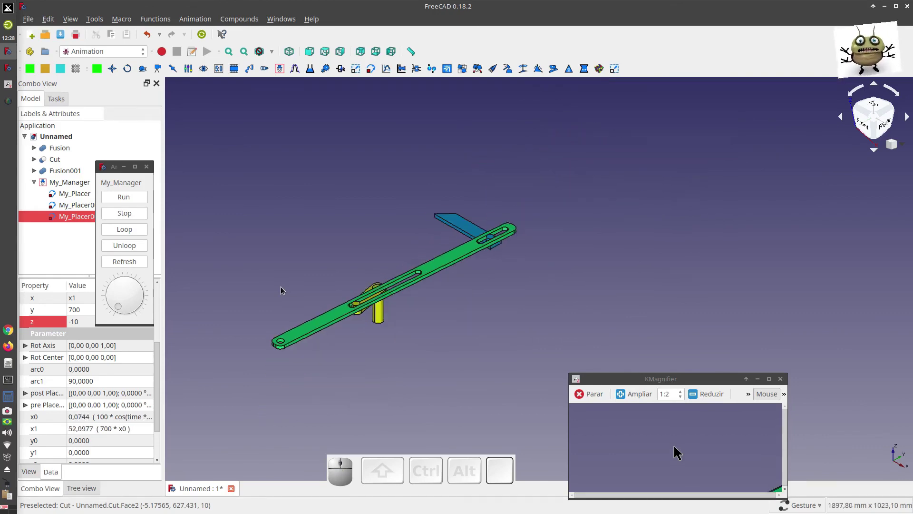
click(886, 8)
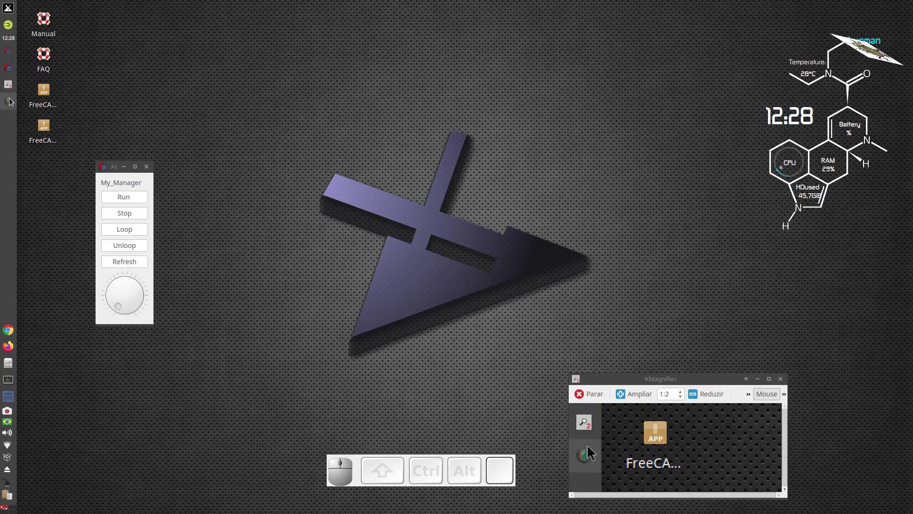